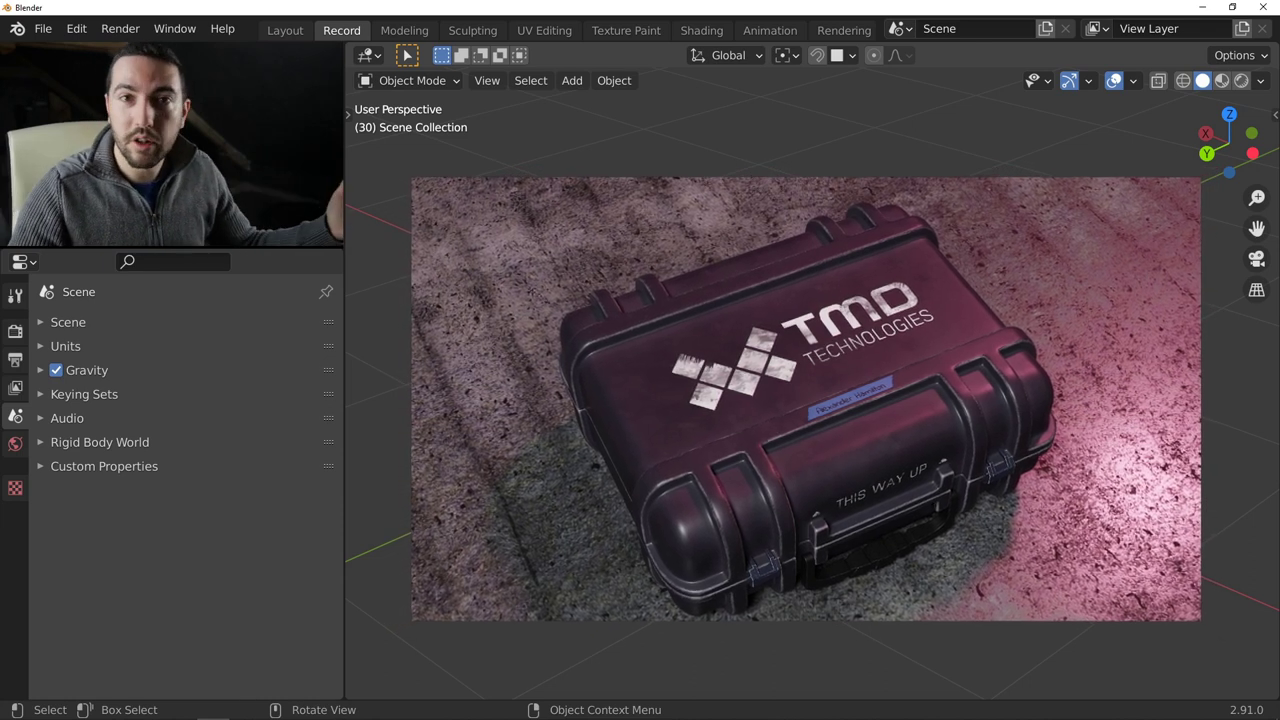
Bring up the Fluent tool menu in the empty scene.
middle_click(742, 328)
Create a box with Fluent: finer grid, rectangle footprint, then solidify height.
click(631, 378)
right_click(720, 392)
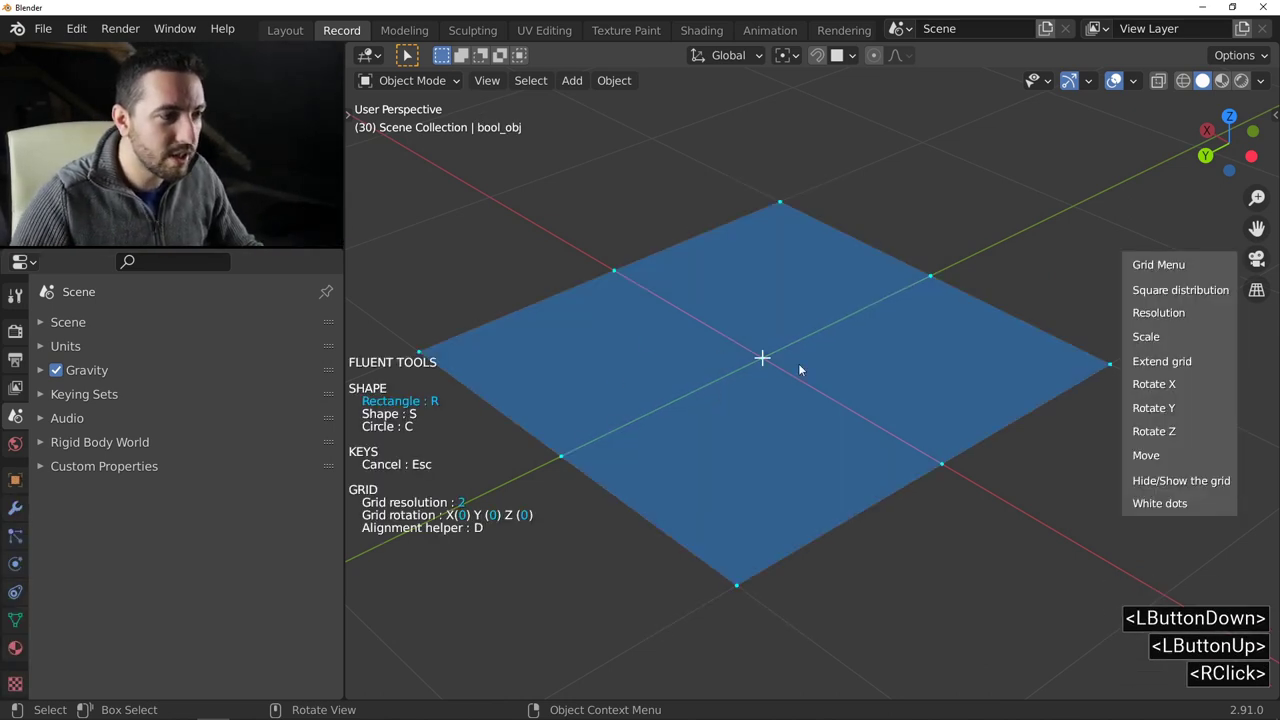
click(1158, 317)
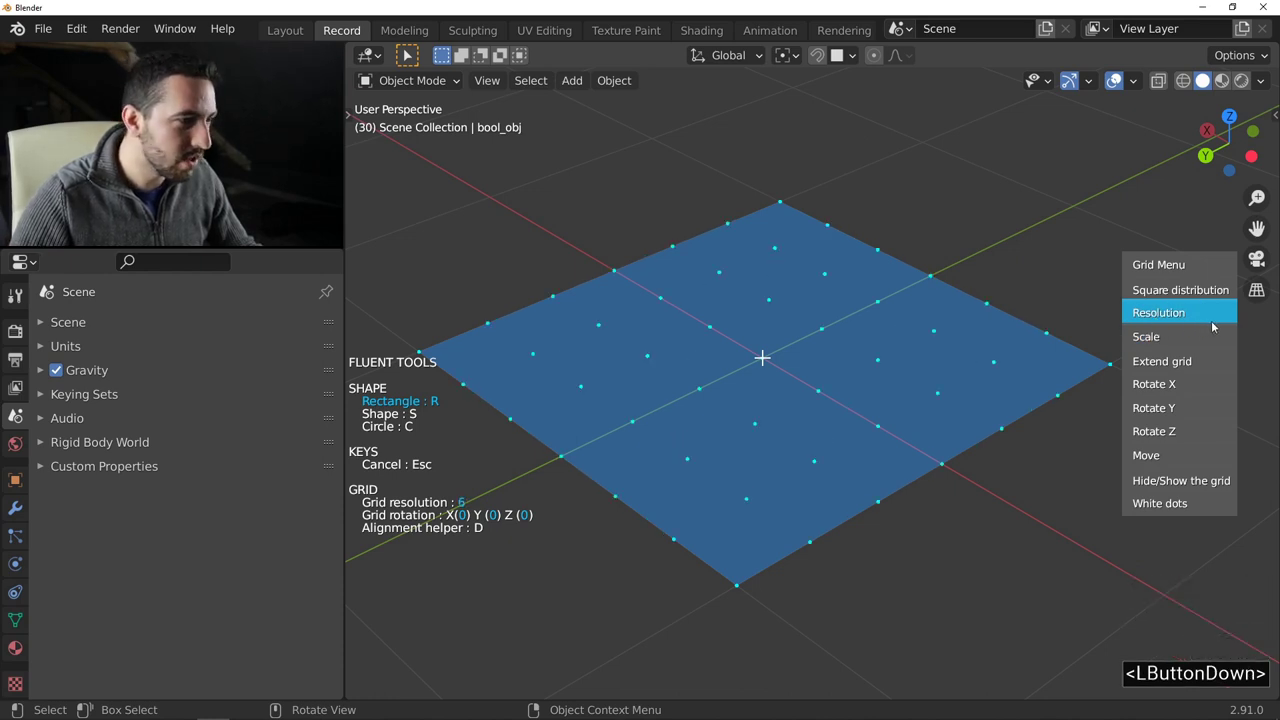
double_click(774, 360)
click(684, 538)
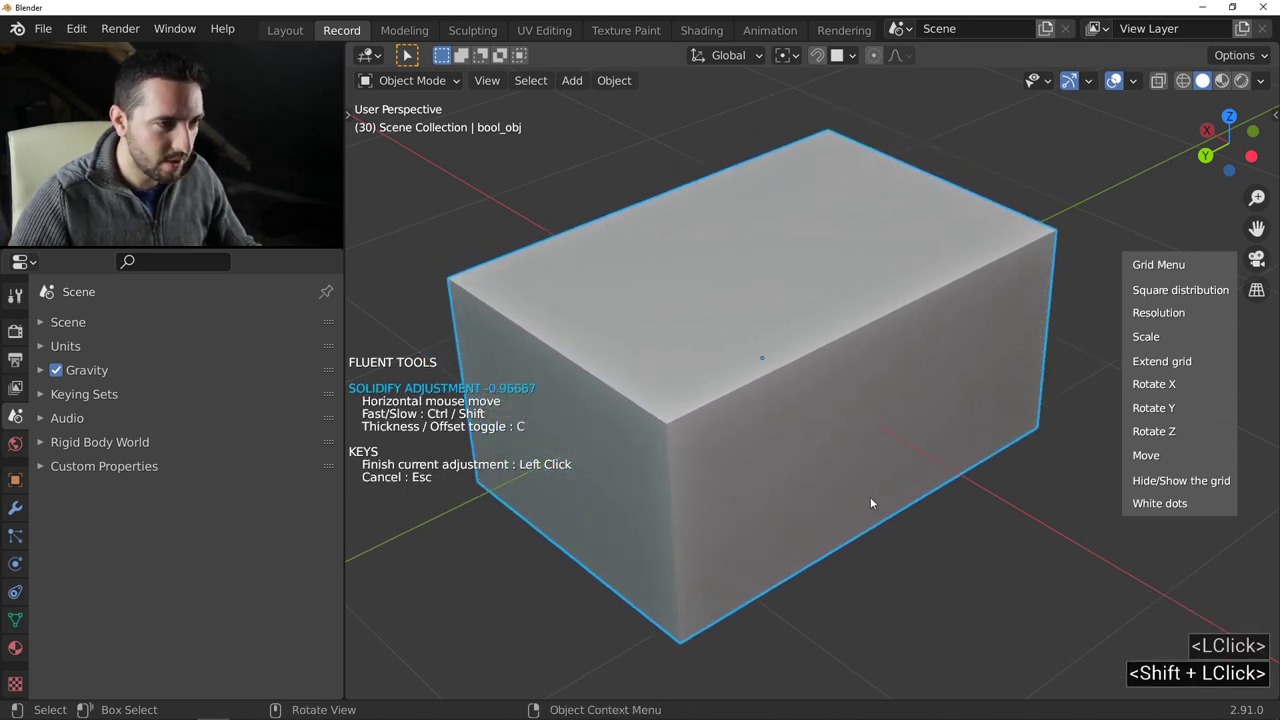
double_click(877, 499)
middle_click(753, 449)
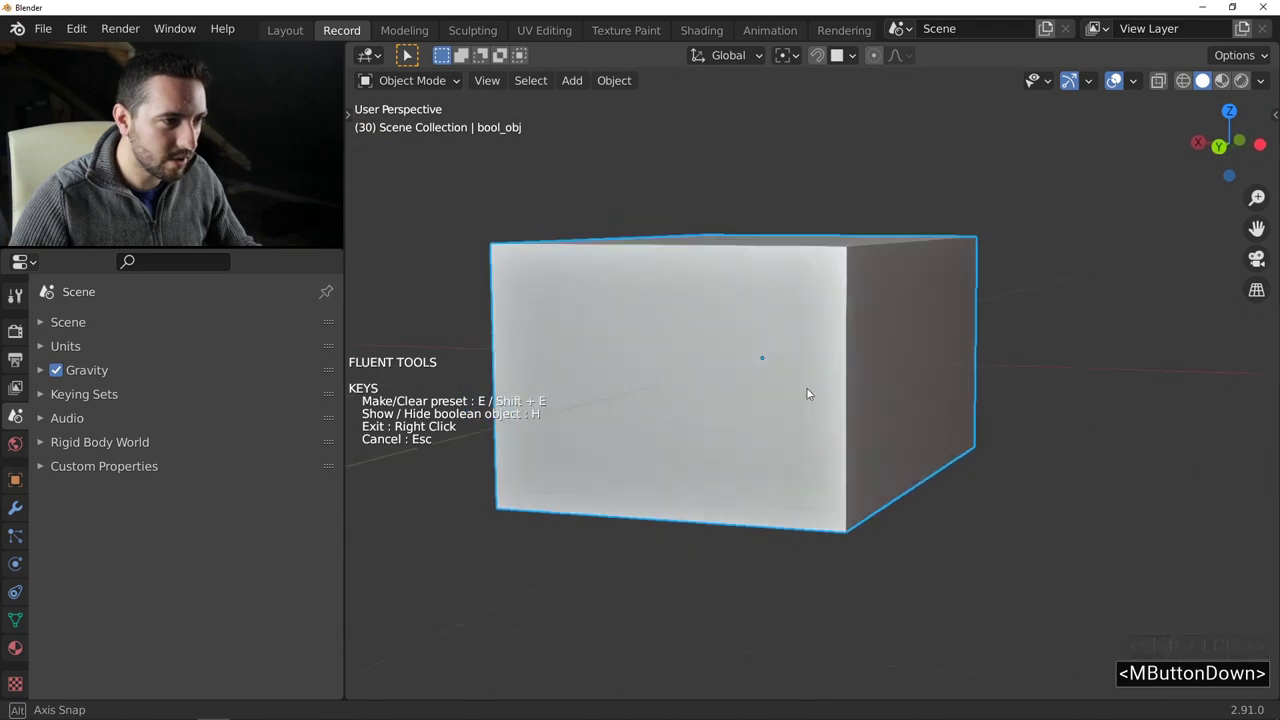
Bevel the box's corner edges, then add a smooth bevel around all edges.
click(747, 416)
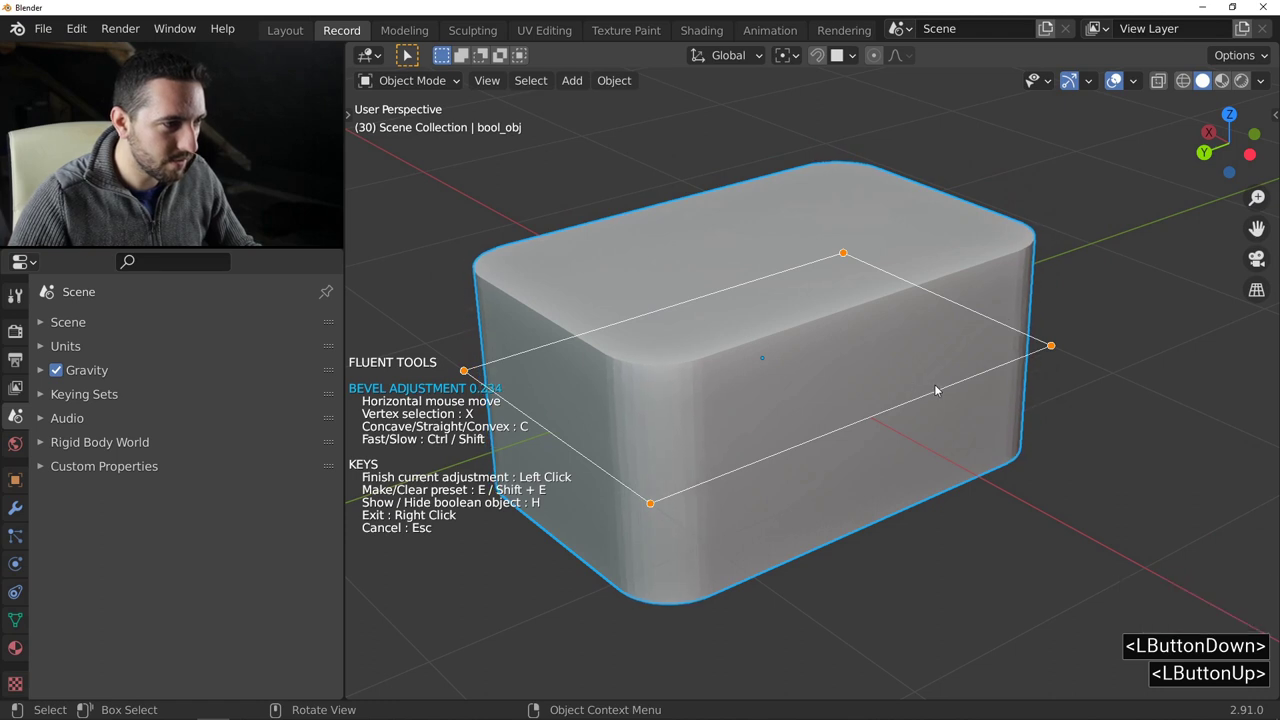
click(940, 388)
click(700, 376)
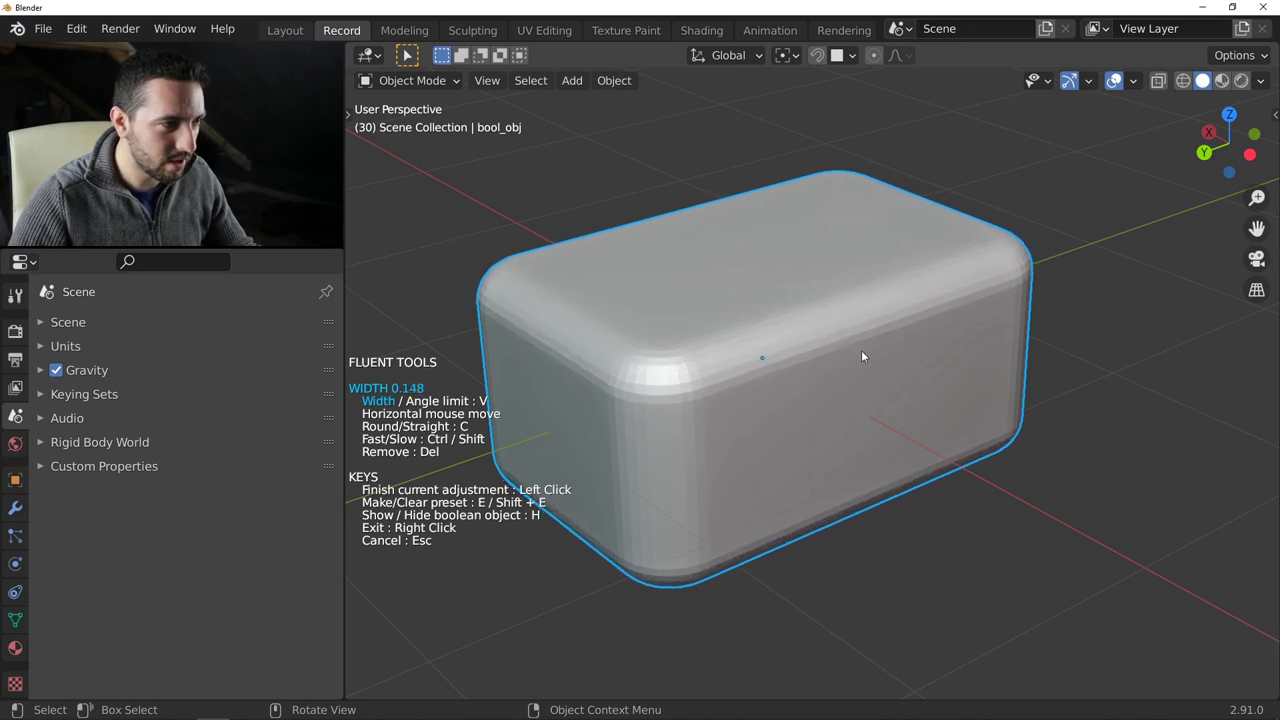
click(866, 354)
click(824, 355)
right_click(824, 355)
middle_click(741, 356)
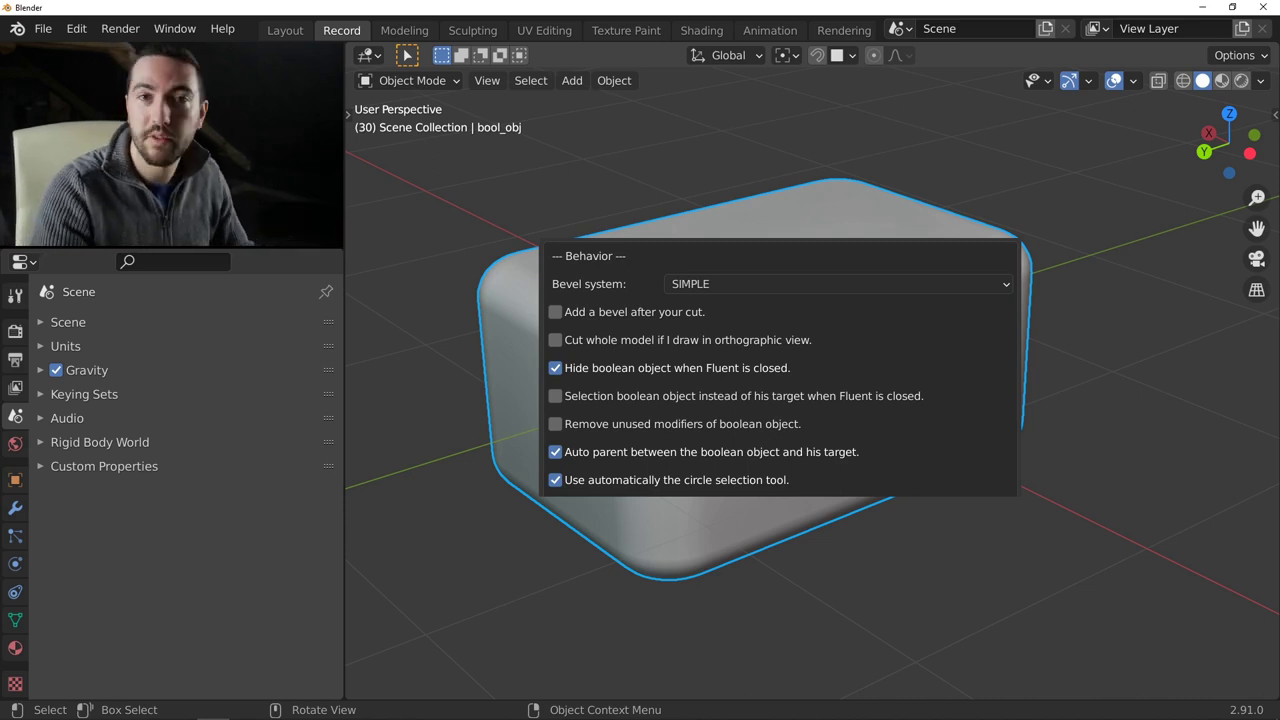
middle_click(741, 301)
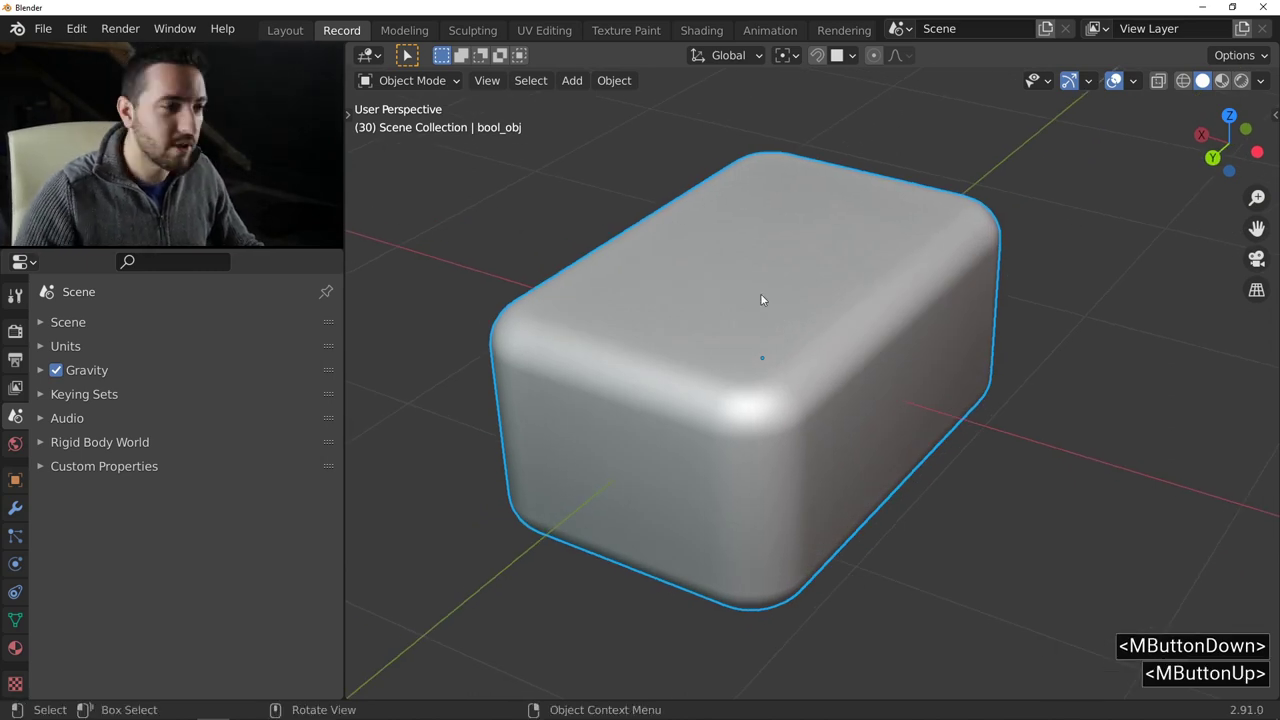
Inset a rectangular strap band on the end face of the case and set its thickness.
key(f)
click(645, 298)
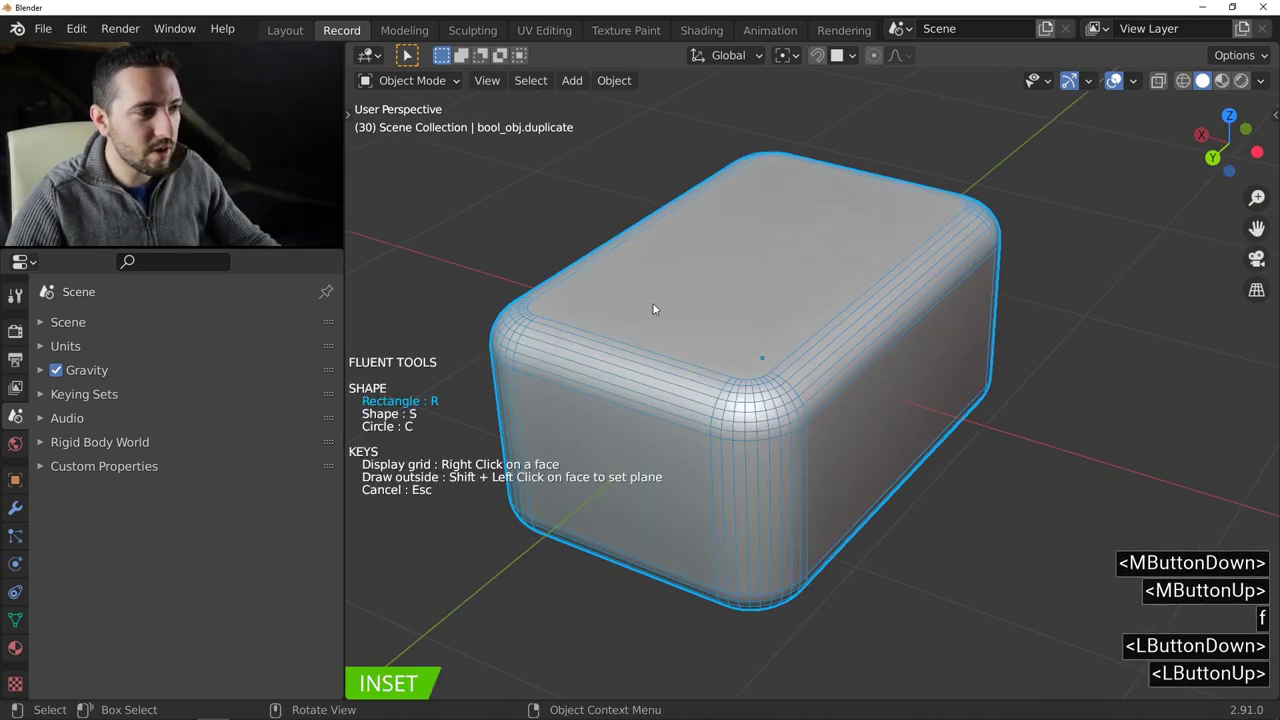
middle_click(868, 354)
right_click(741, 368)
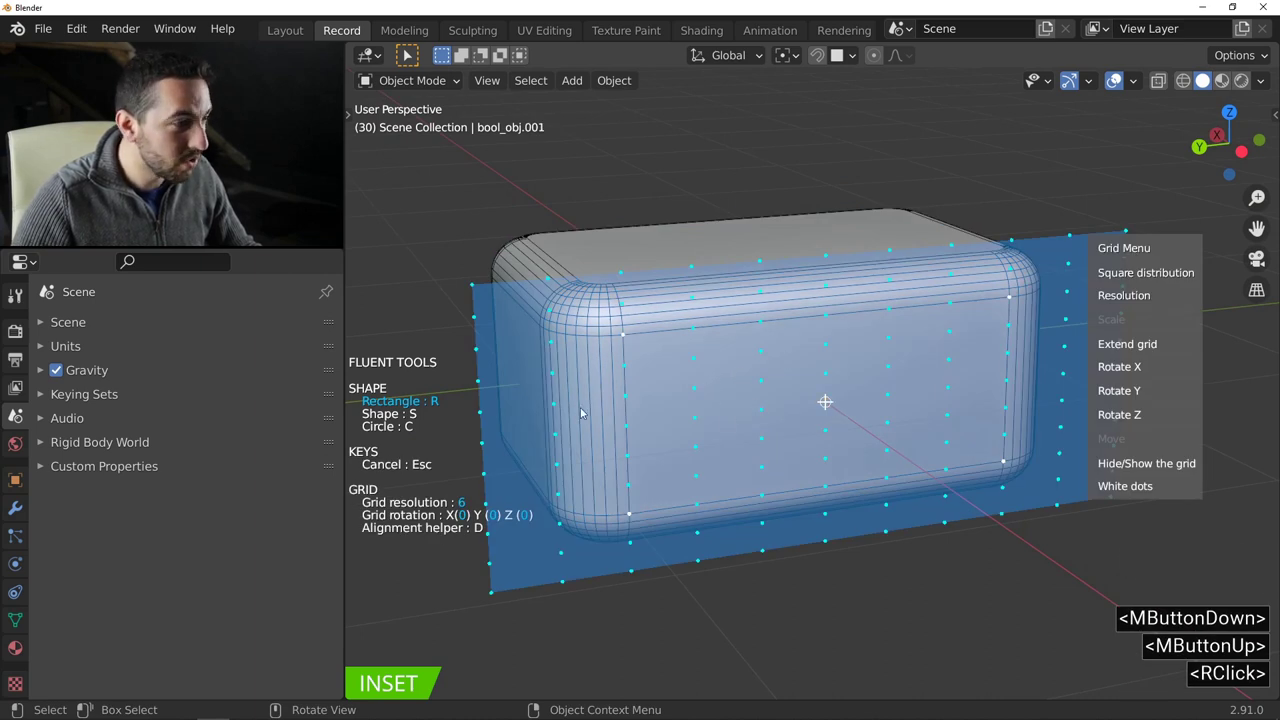
click(831, 408)
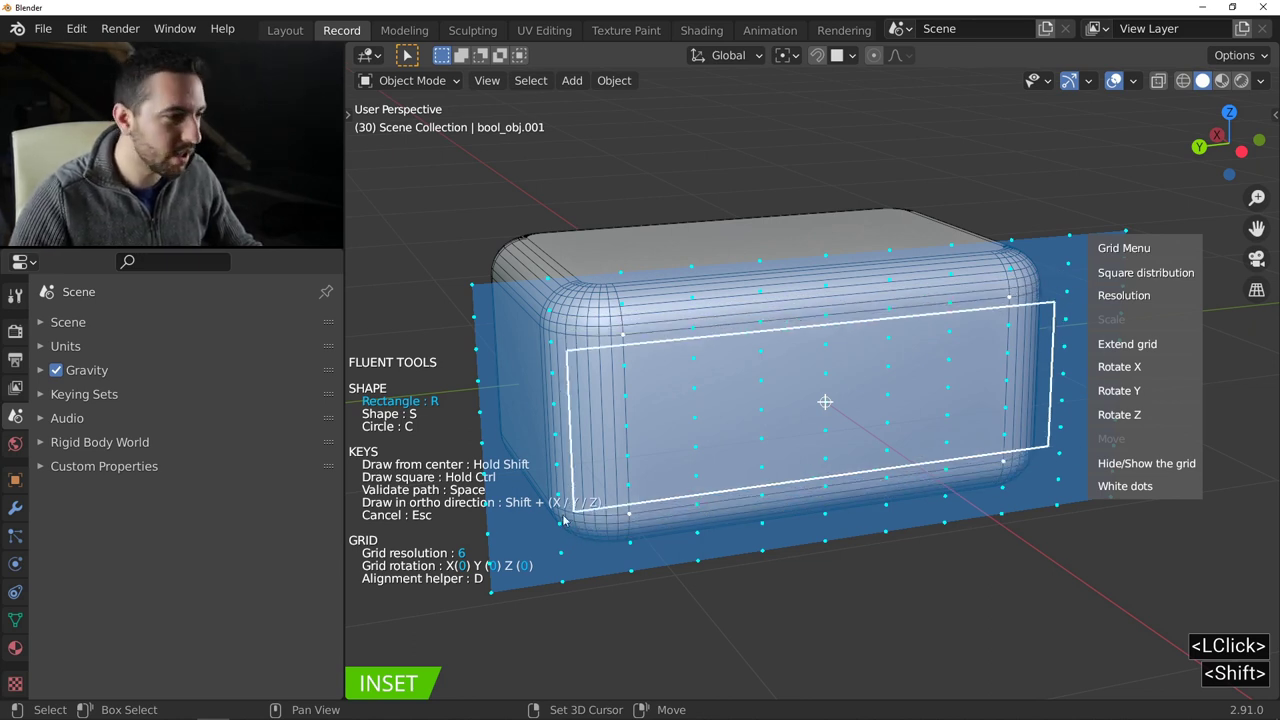
click(492, 596)
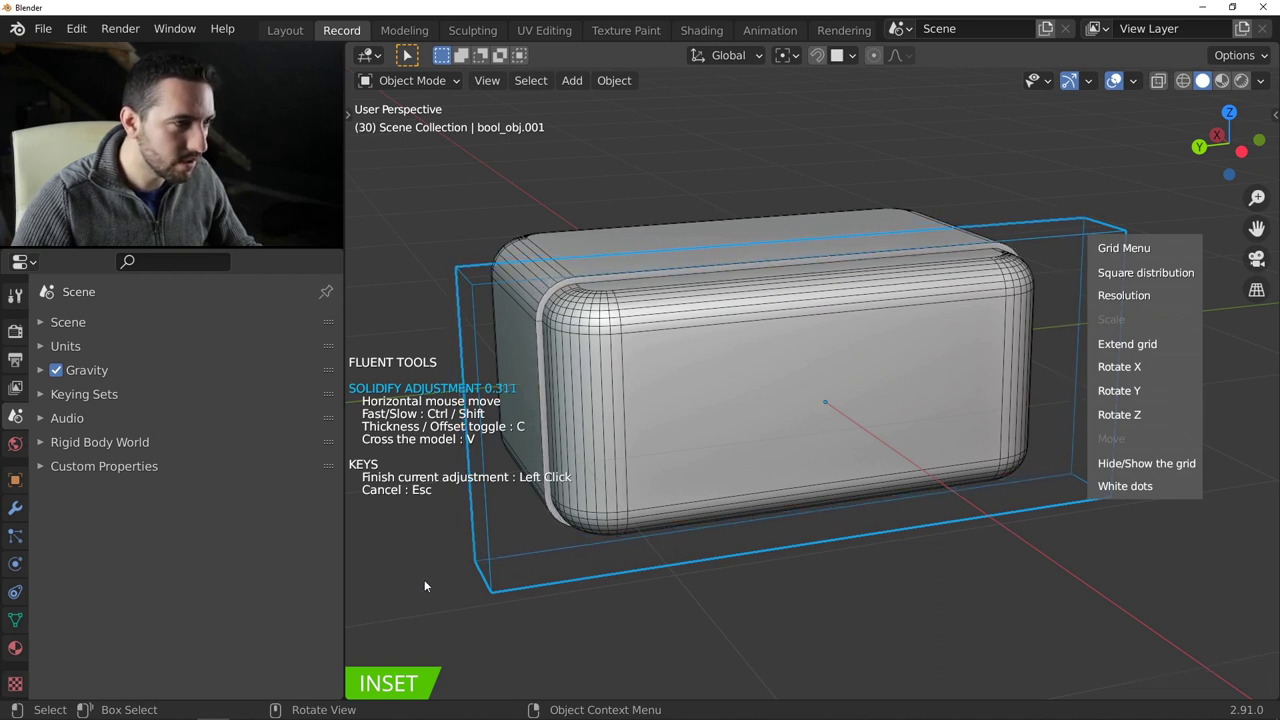
click(432, 582)
middle_click(575, 489)
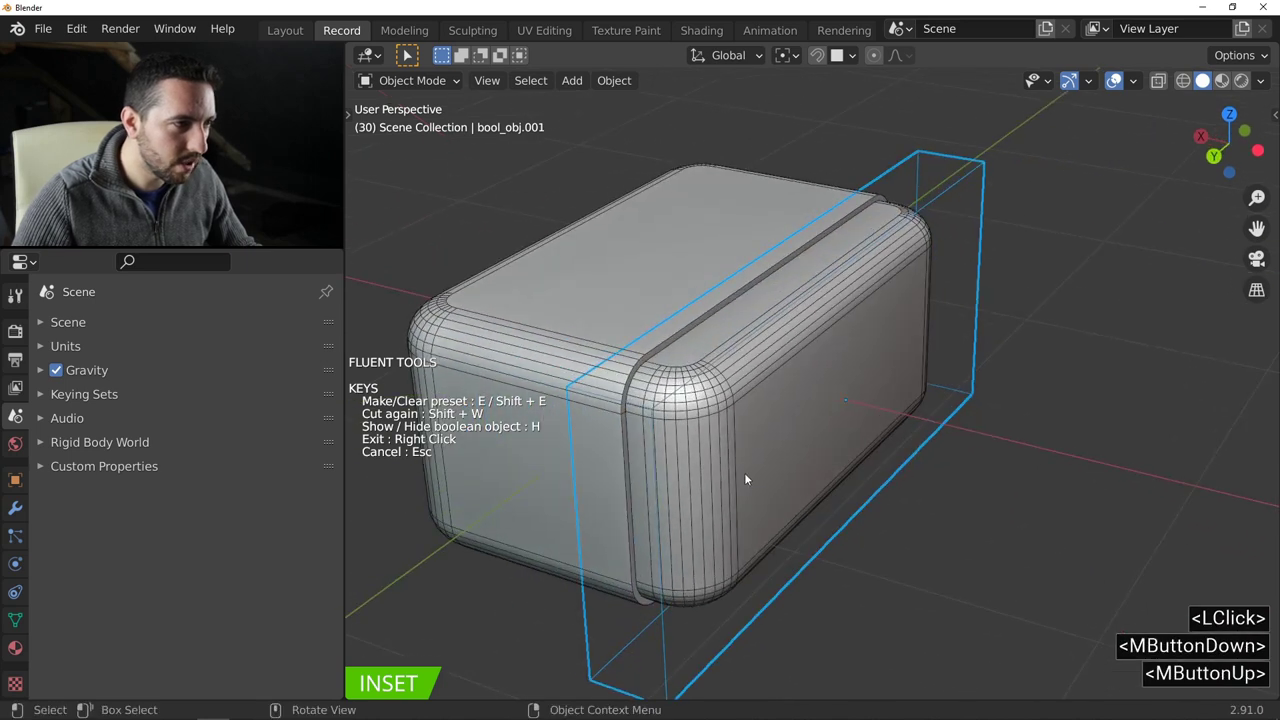
Mirror the strap to the opposite end via Other adjustments and exit the inset.
click(865, 408)
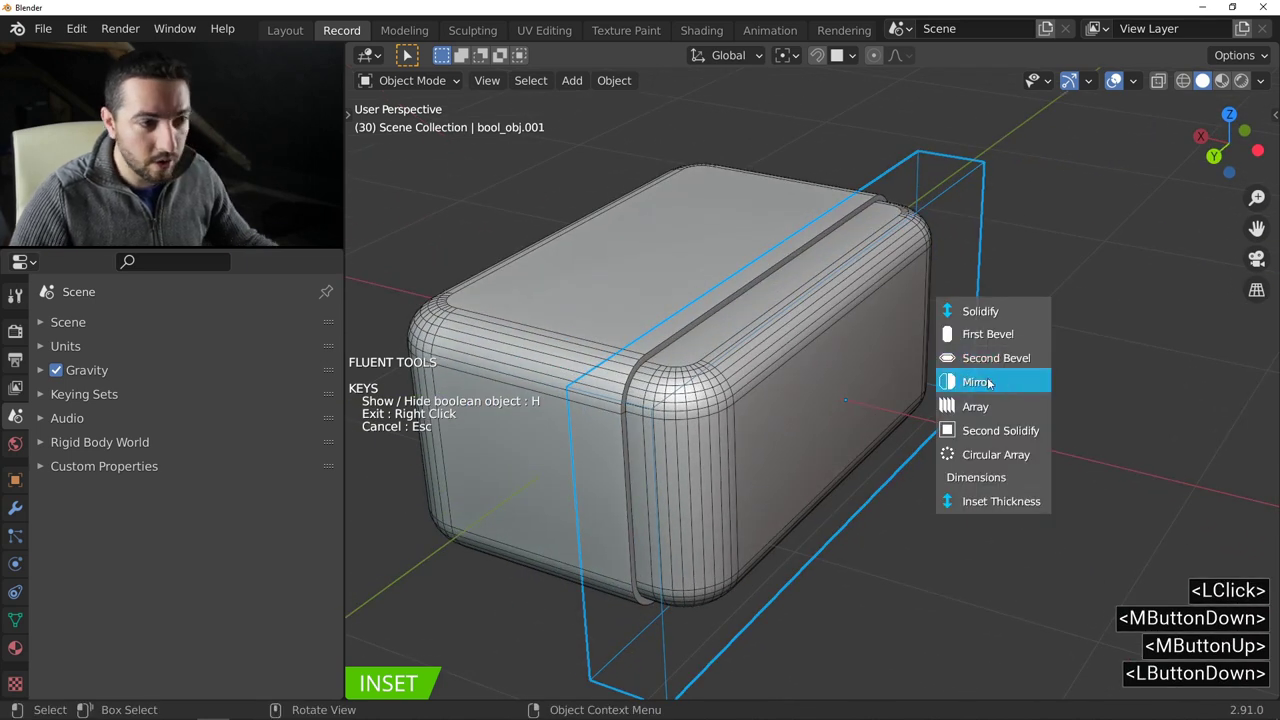
click(606, 345)
double_click(512, 315)
right_click(512, 315)
middle_click(537, 316)
middle_click(647, 321)
scroll(down, 3)
scroll(up, 3)
Inset a lid seam band across the top face of the case and set its thickness.
key(f)
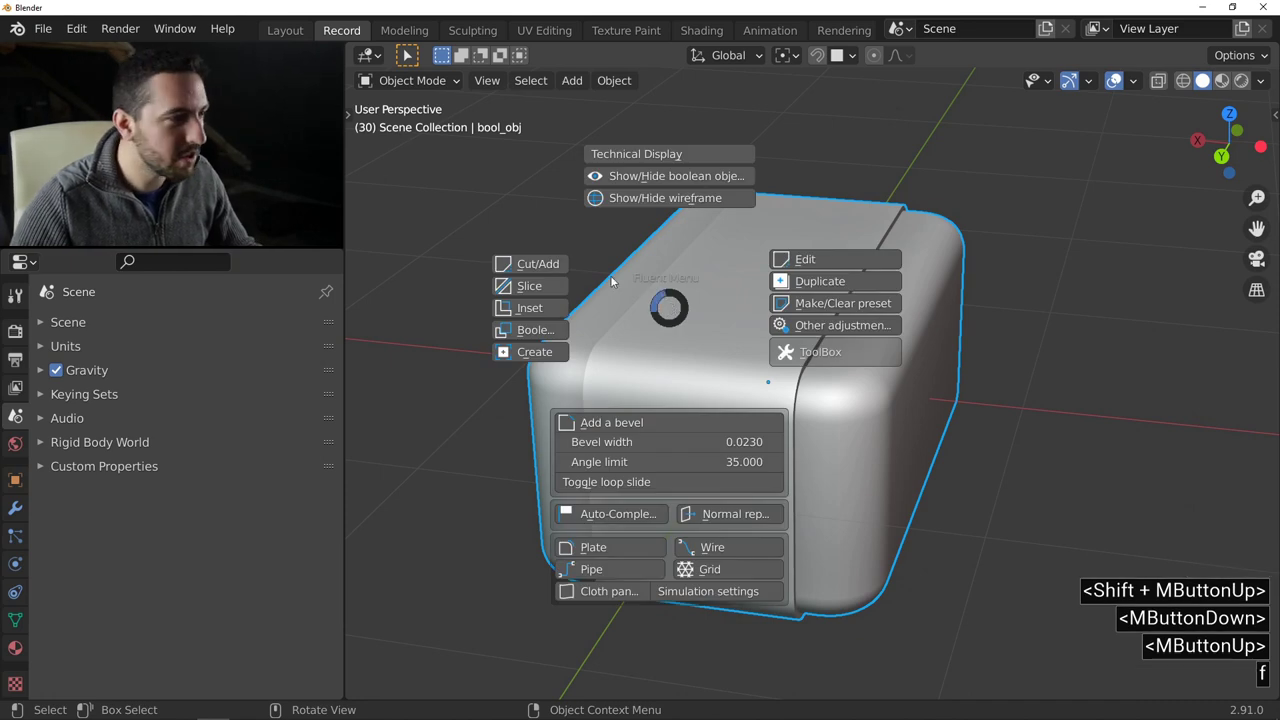
click(543, 312)
right_click(736, 282)
middle_click(731, 281)
click(768, 262)
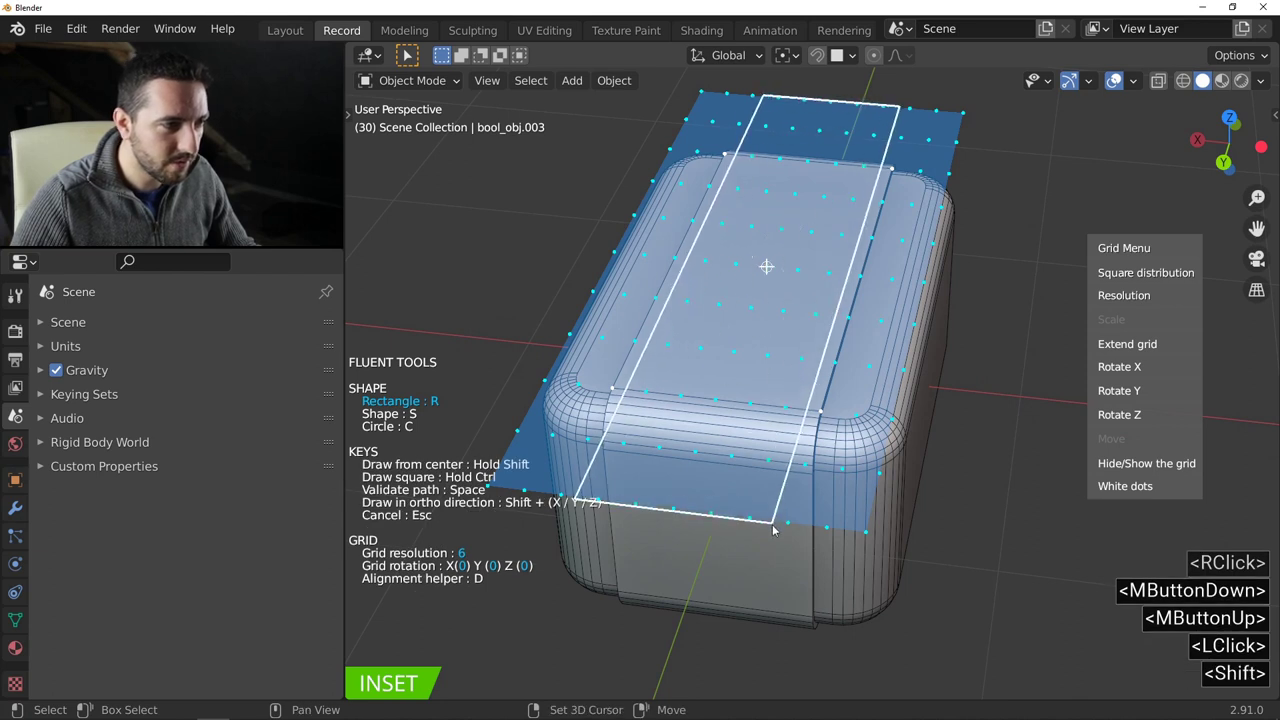
double_click(771, 534)
double_click(523, 512)
Exit the inset and reveal the hidden cutter objects as wireframes.
right_click(676, 468)
right_click(683, 467)
middle_click(790, 412)
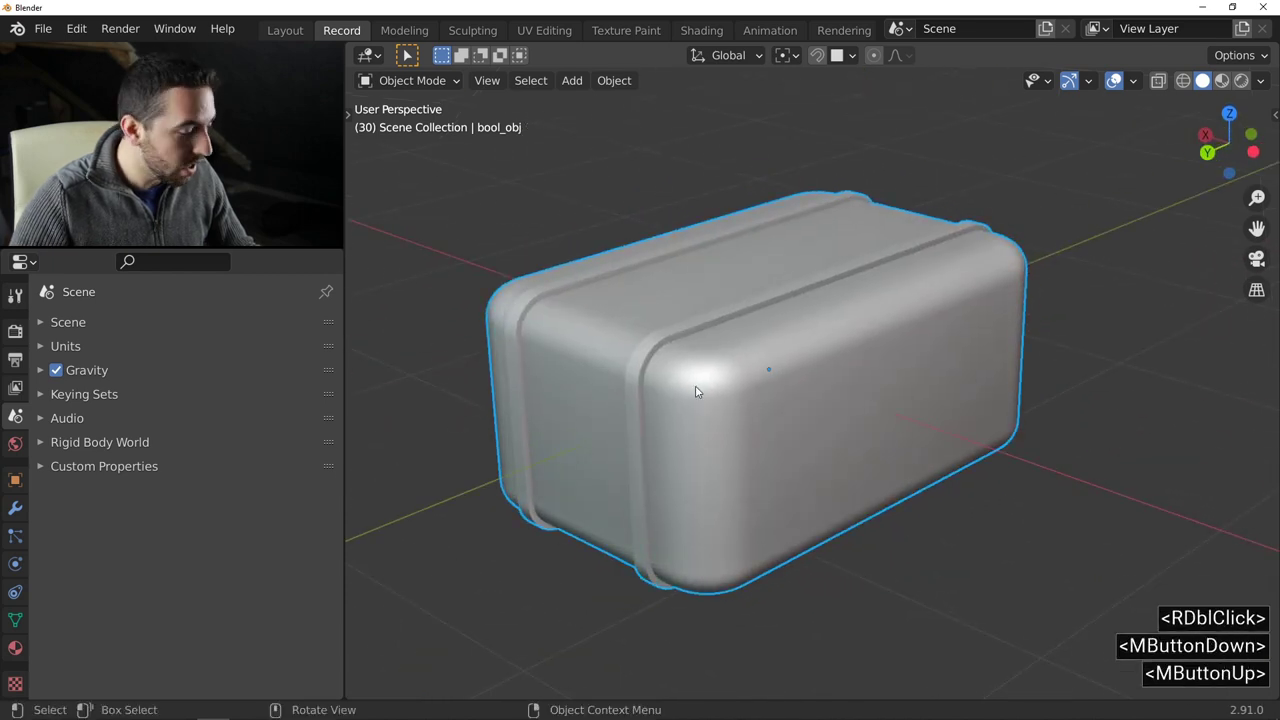
key(<)
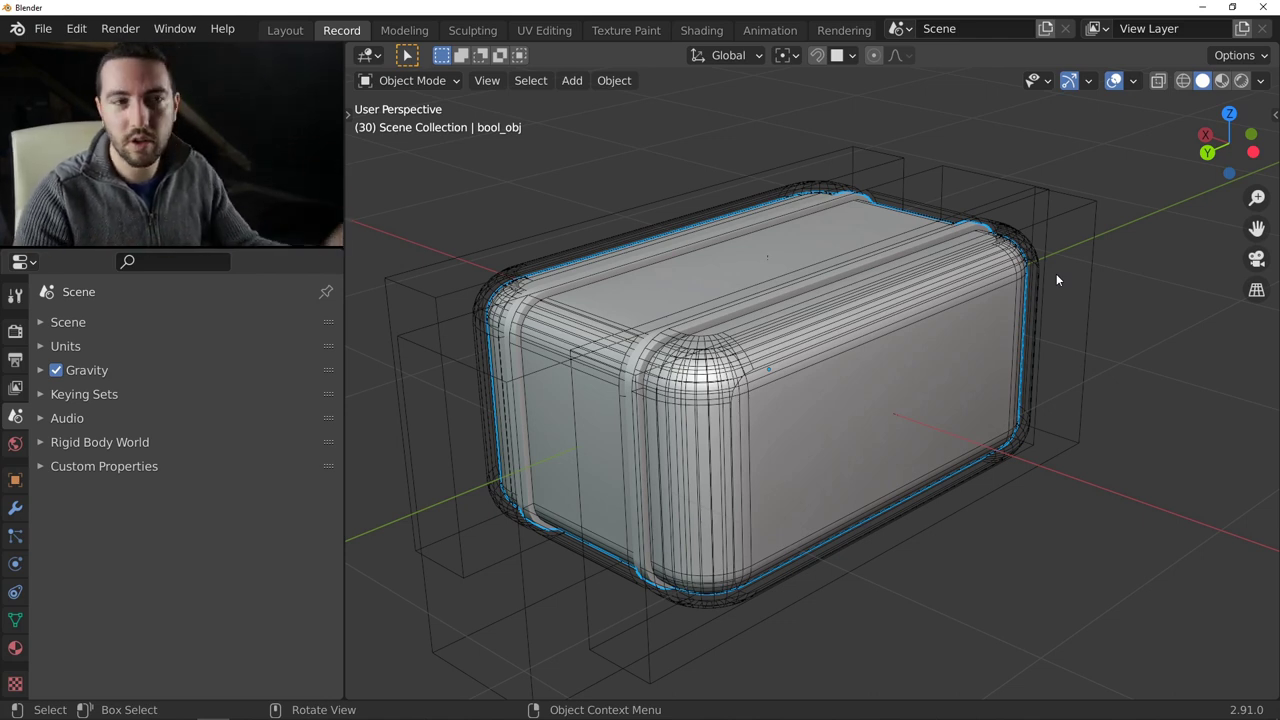
Duplicate the front strap cutter to serve as the handle base.
middle_click(891, 319)
click(1086, 228)
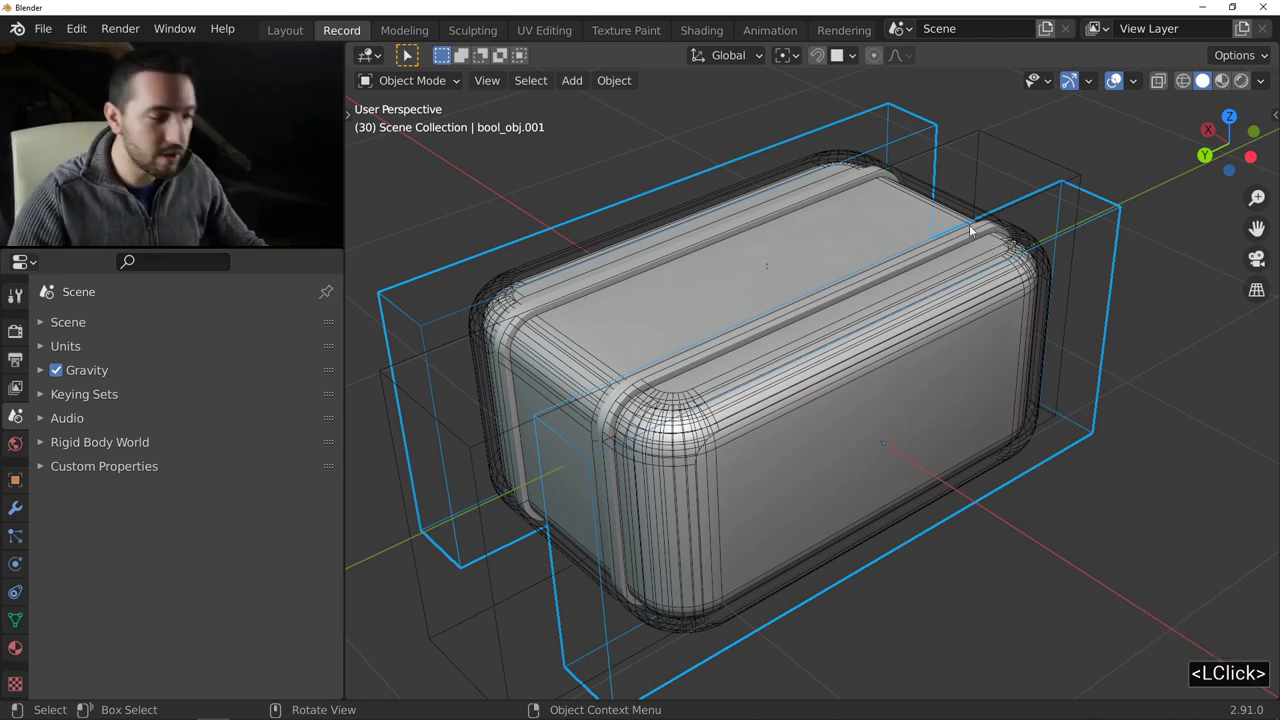
key(f)
click(678, 230)
middle_click(790, 276)
middle_click(687, 407)
middle_click(703, 396)
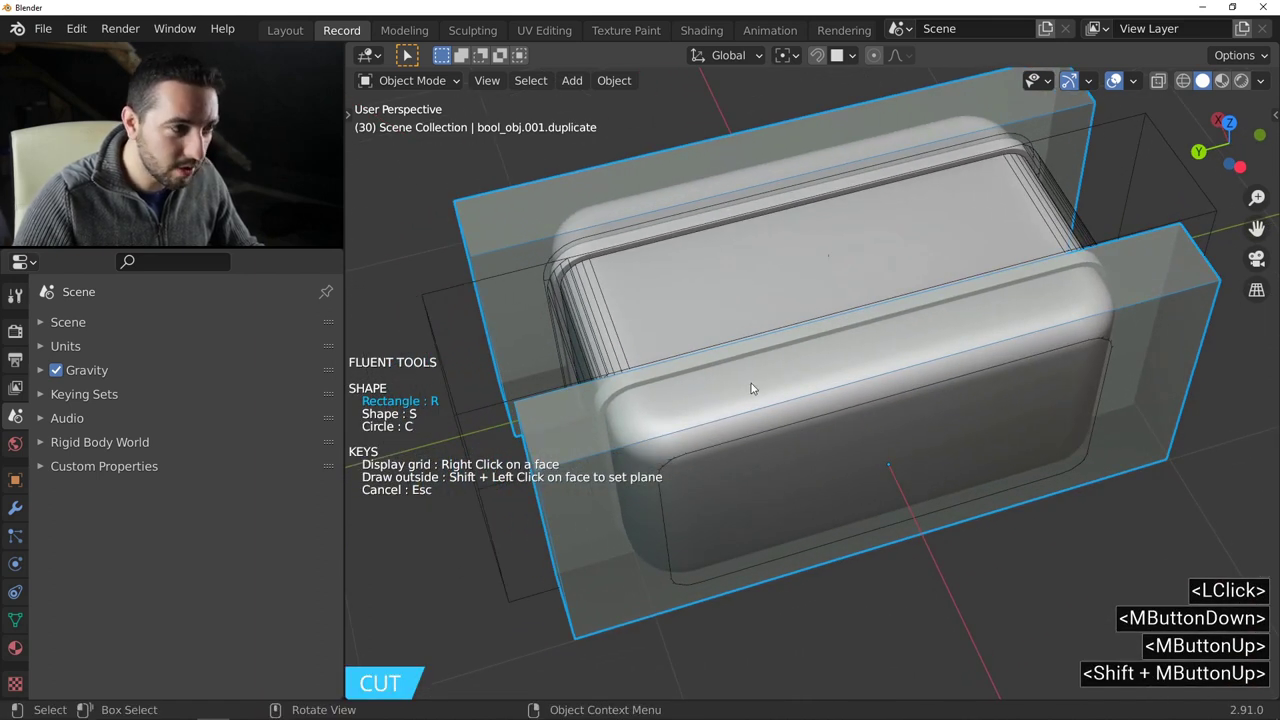
Cut a thin slot rectangle through the duplicated strap.
click(734, 389)
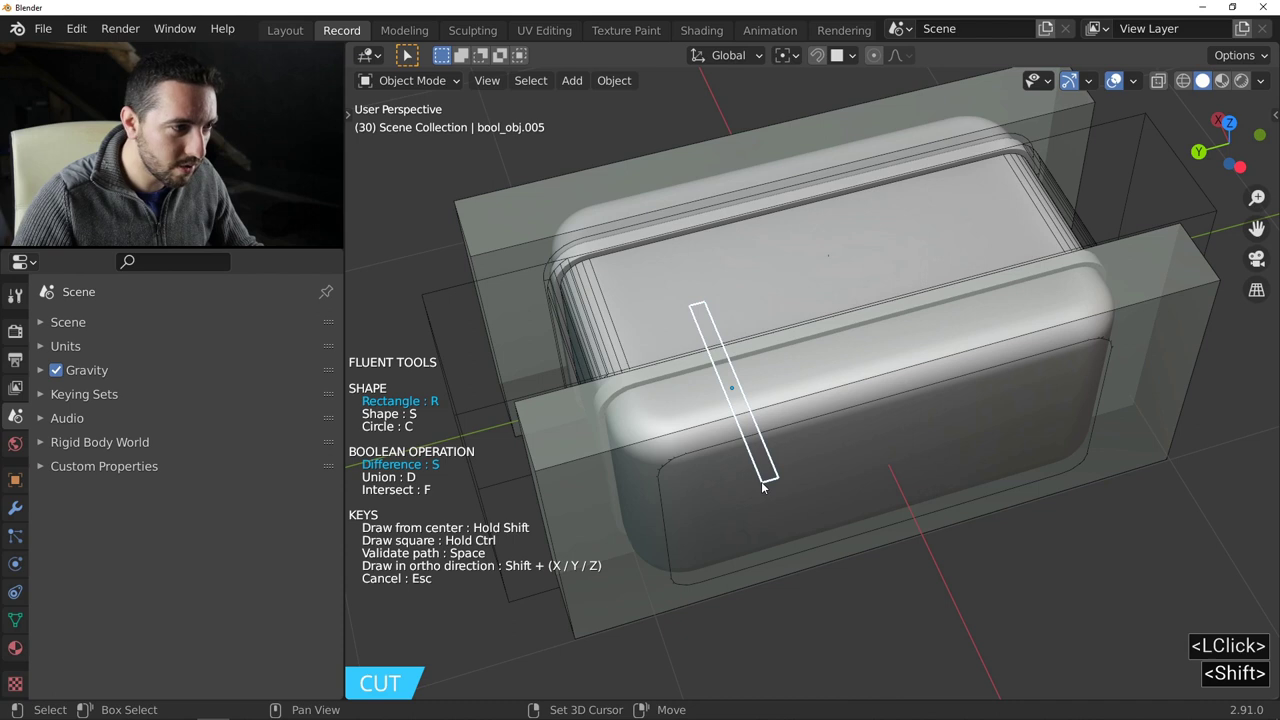
double_click(766, 485)
double_click(478, 431)
middle_click(673, 389)
middle_click(760, 350)
Array the slot into 2 copies spaced apart along X.
click(768, 358)
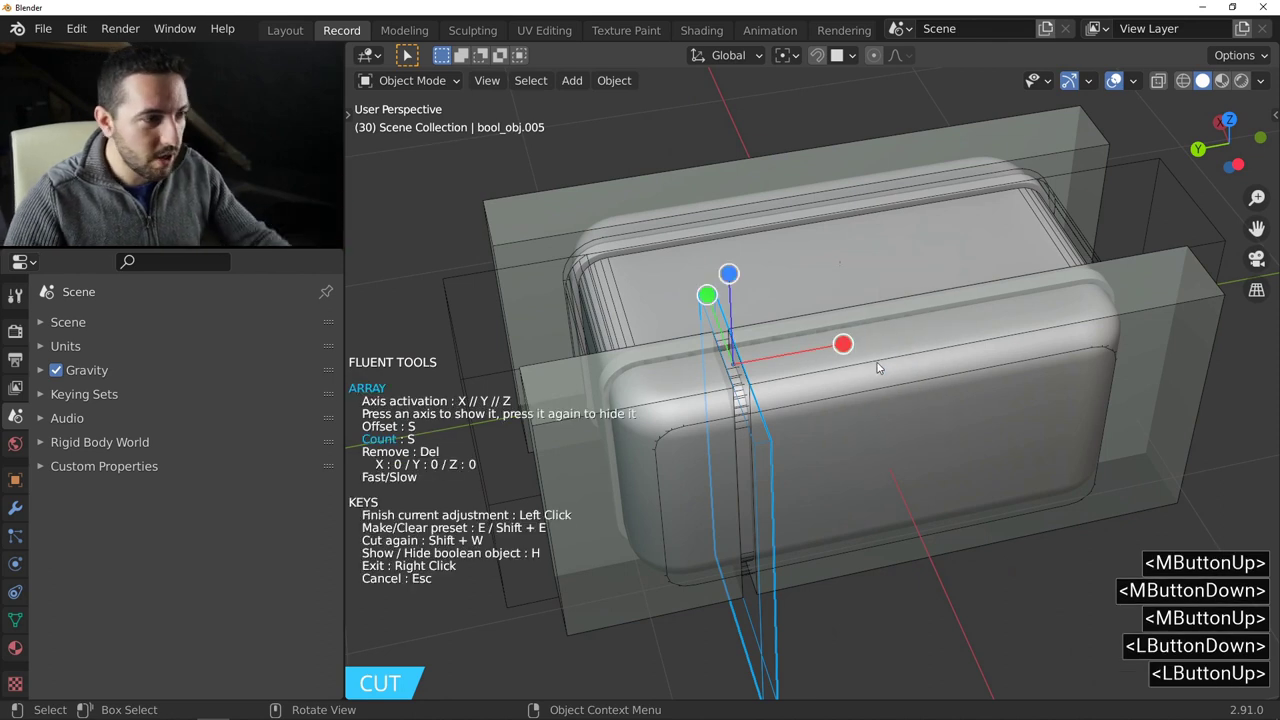
click(853, 348)
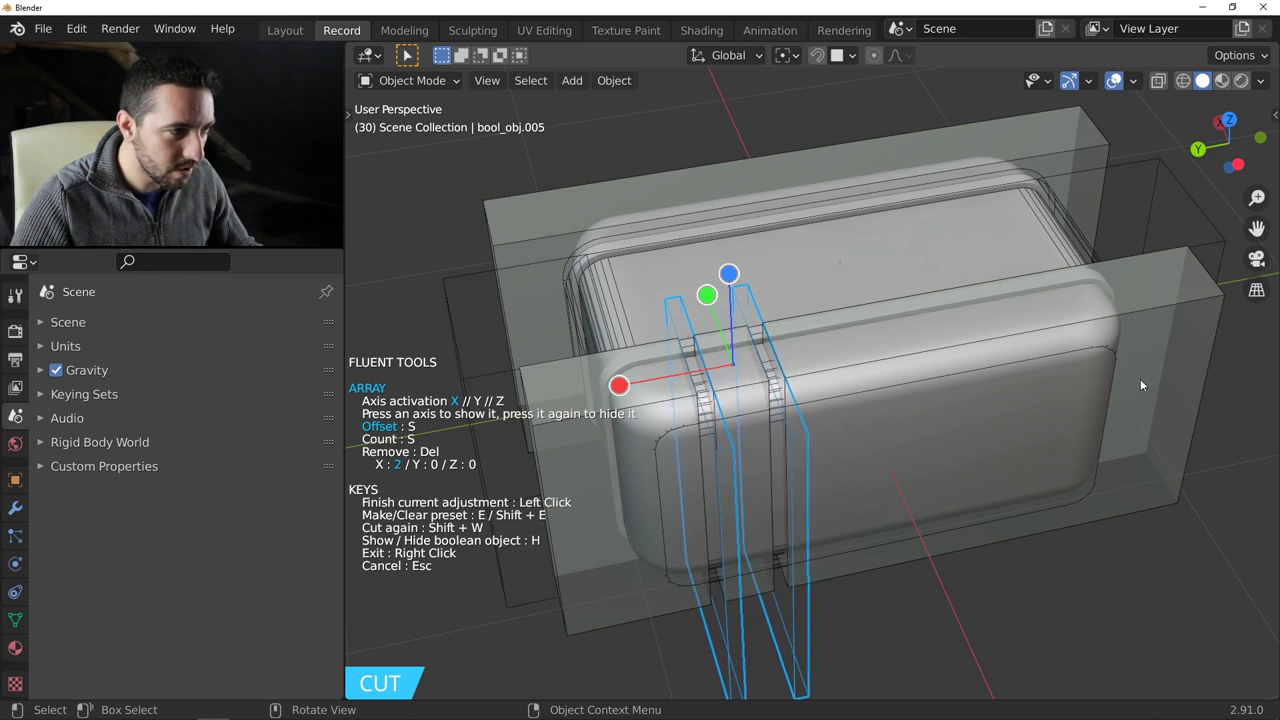
click(1142, 381)
Add a Mirror adjustment to the slot cut with the case body as mirror object.
click(873, 366)
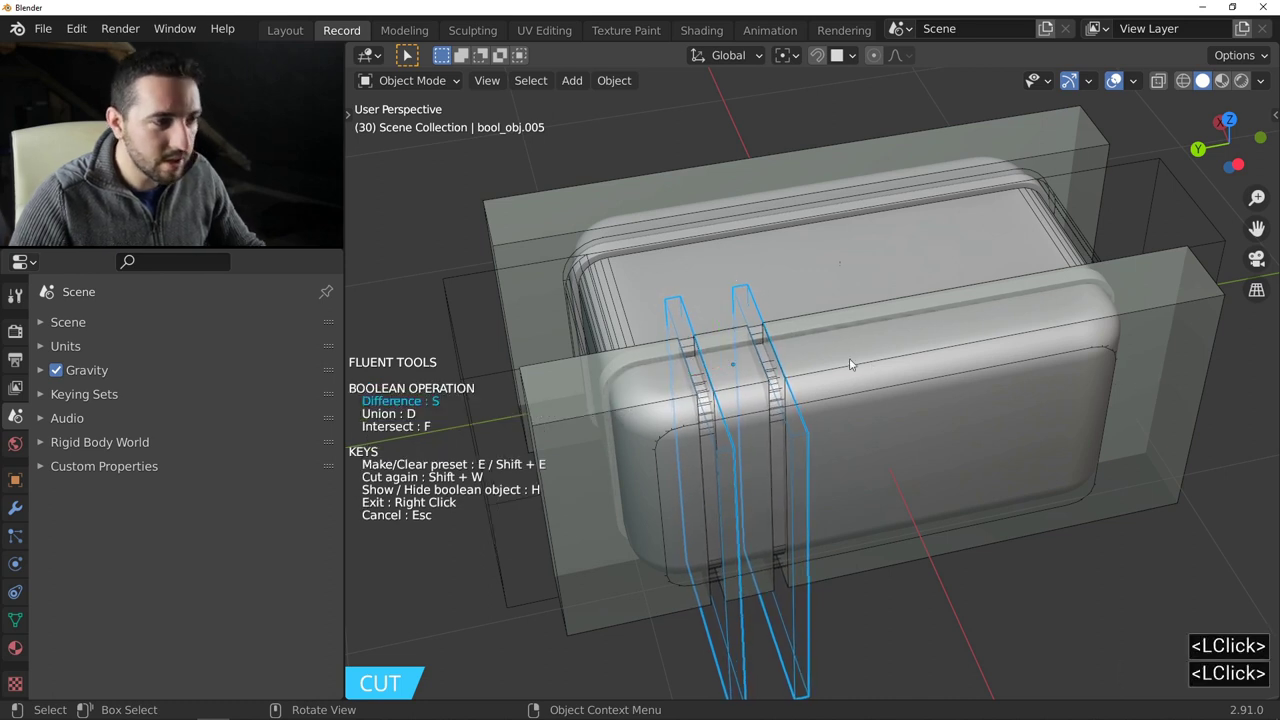
click(851, 357)
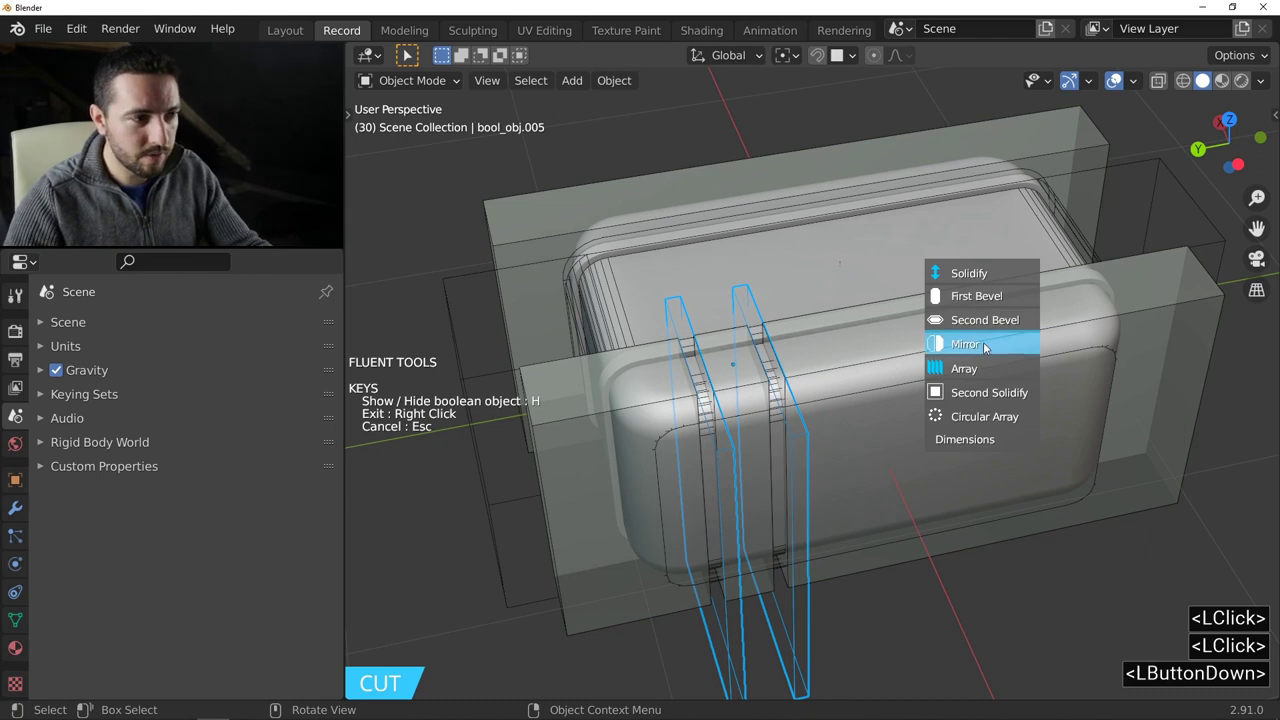
middle_click(914, 348)
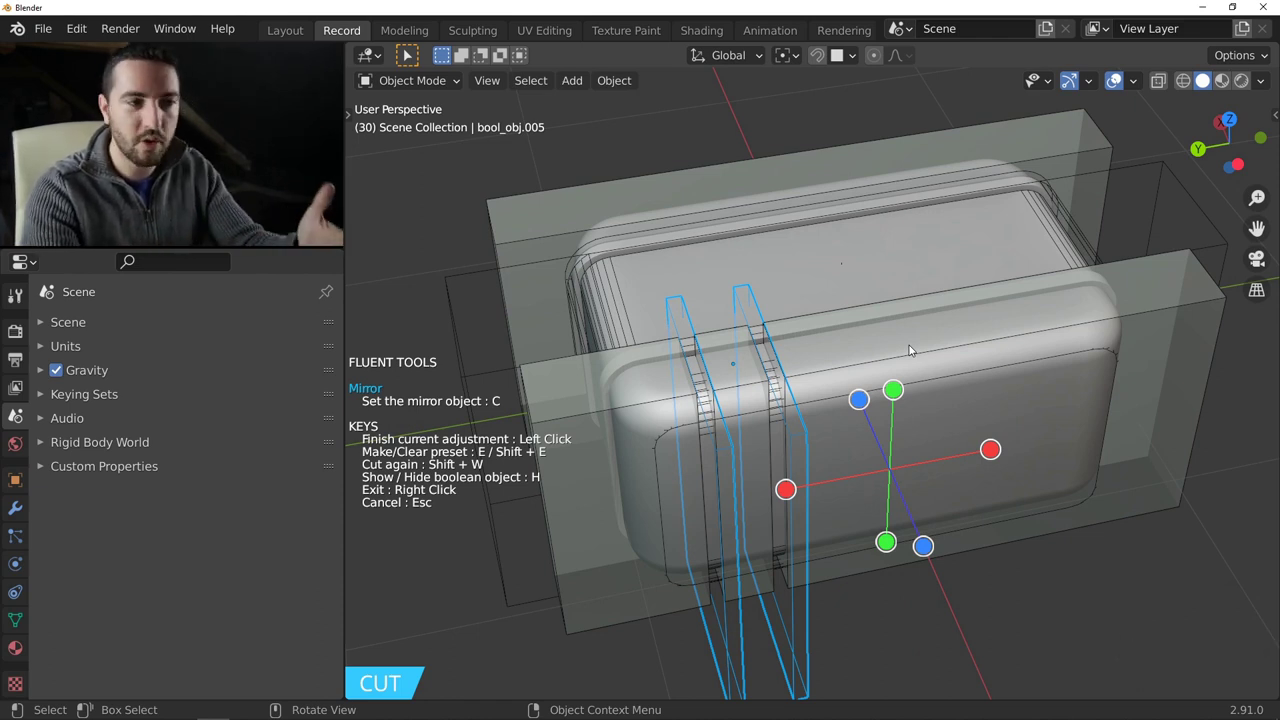
middle_click(867, 347)
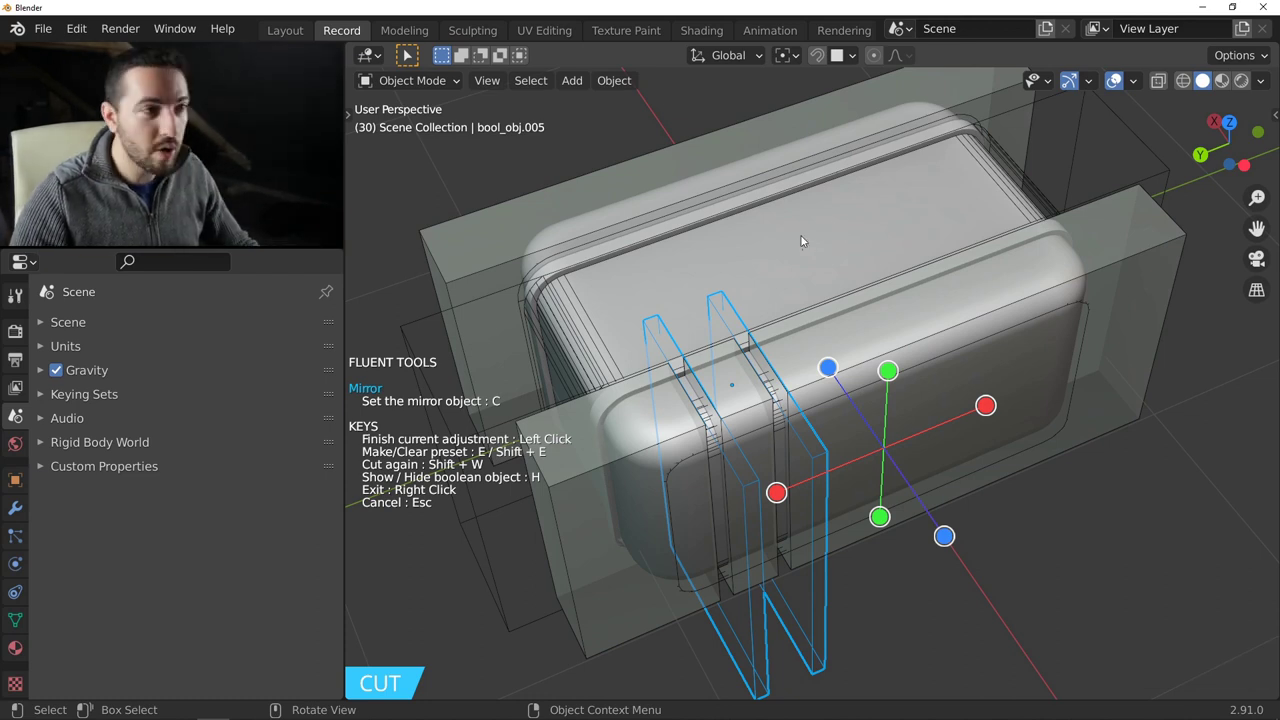
key(c)
middle_click(802, 275)
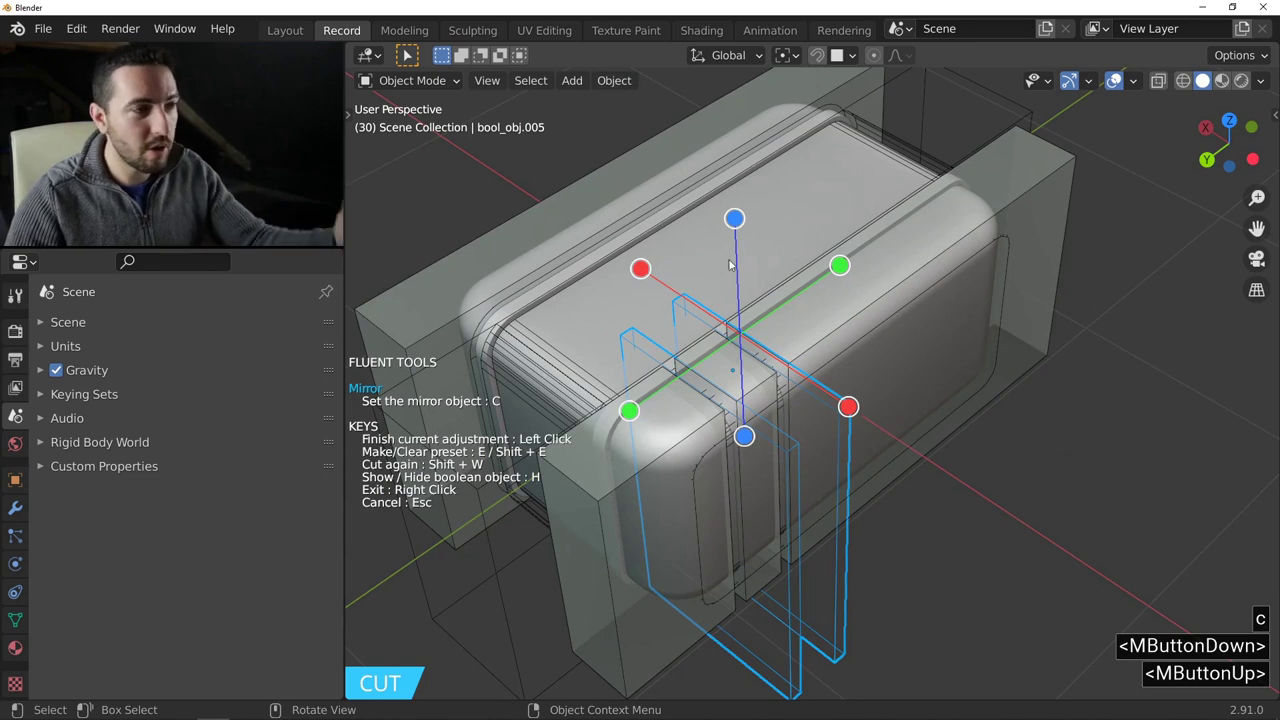
Enable further mirror axes so the handle appears on both sides, then exit the cut.
click(643, 271)
click(840, 268)
middle_click(911, 293)
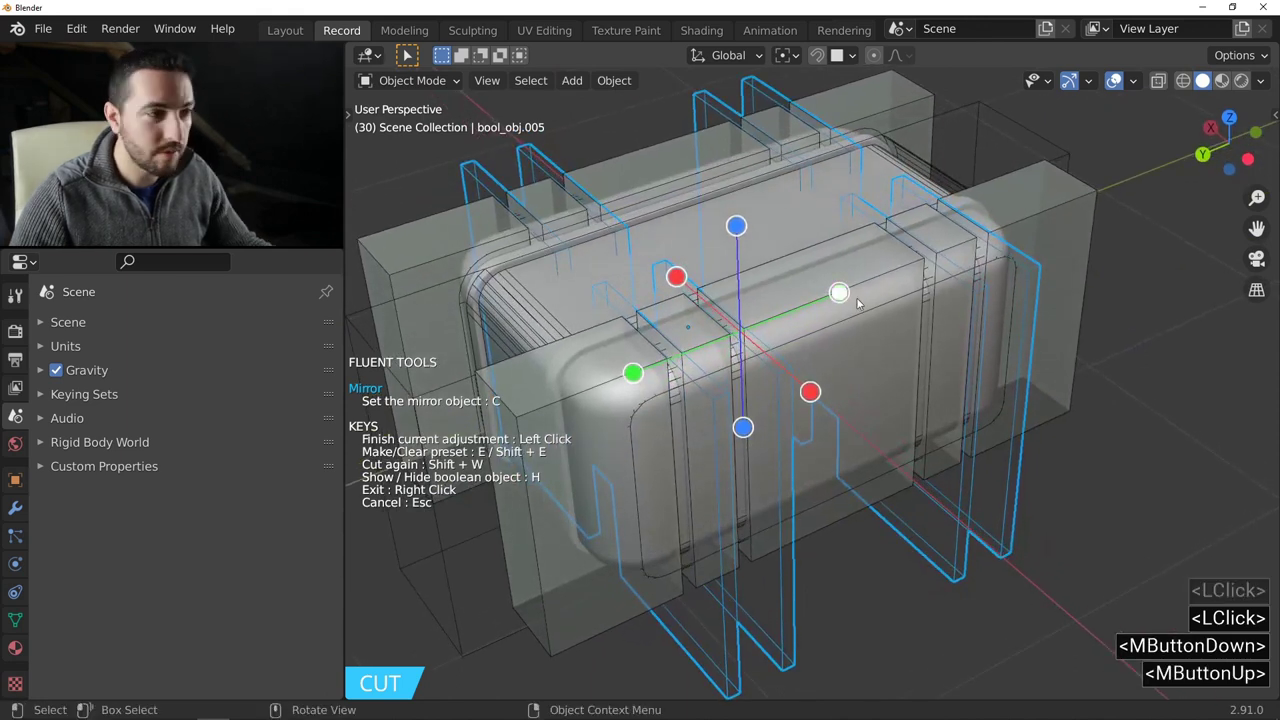
middle_click(894, 298)
right_click(900, 303)
middle_click(776, 307)
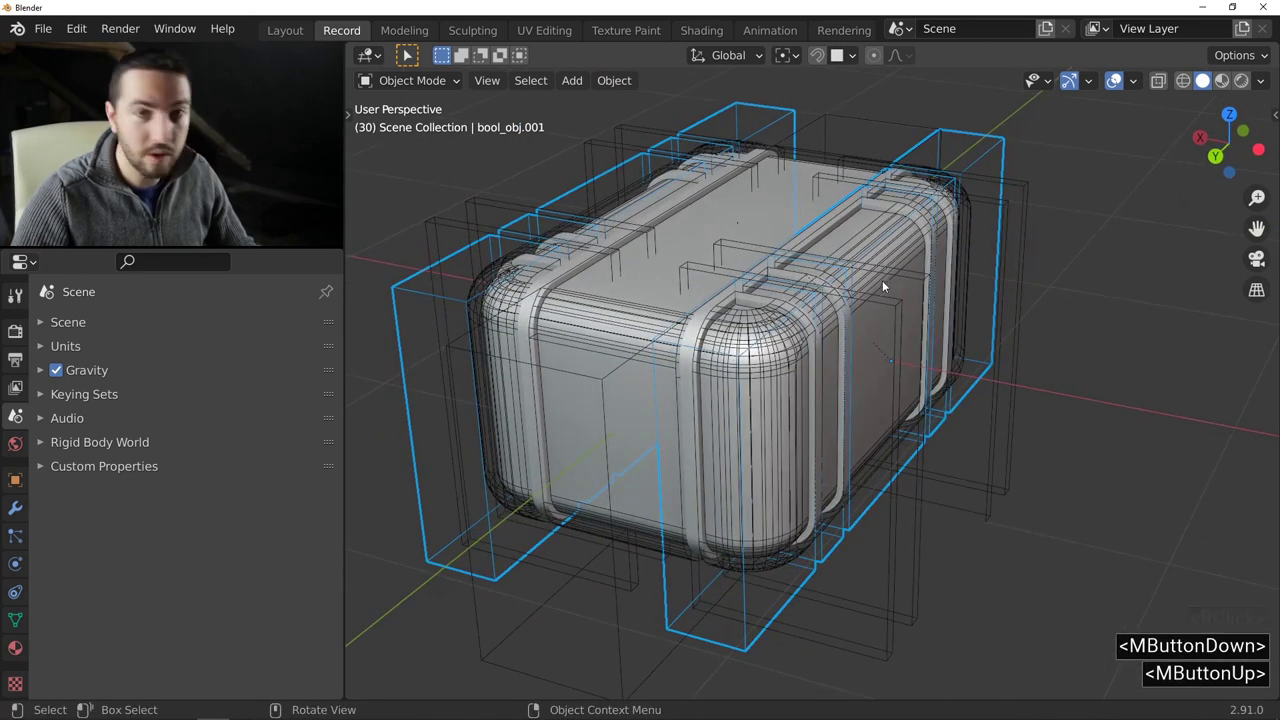
key(f)
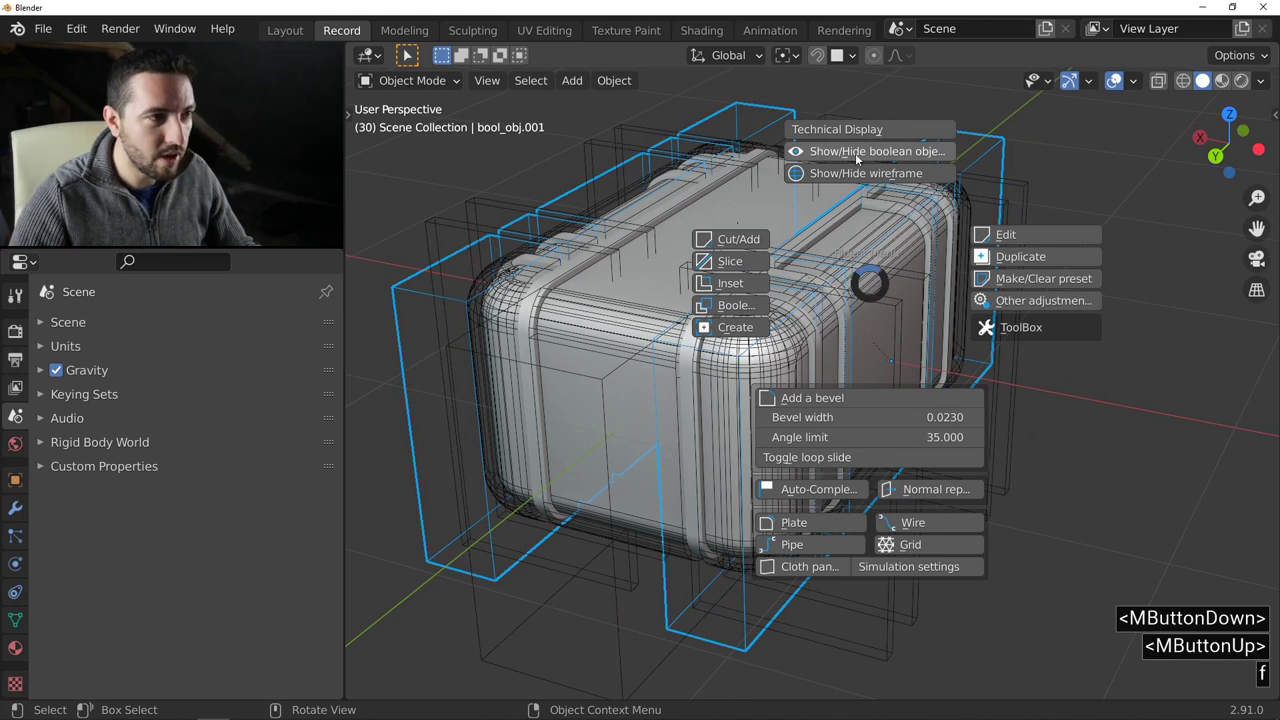
right_click(1024, 159)
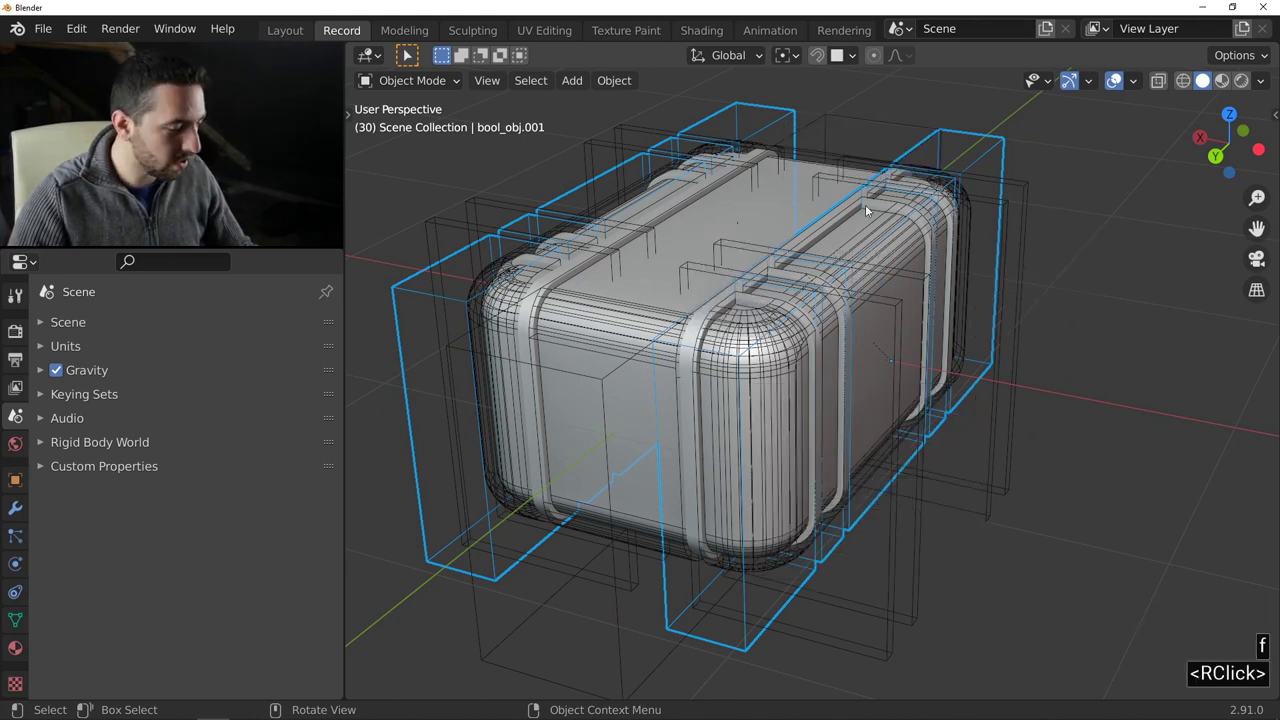
key(<)
right_click(880, 248)
middle_click(870, 247)
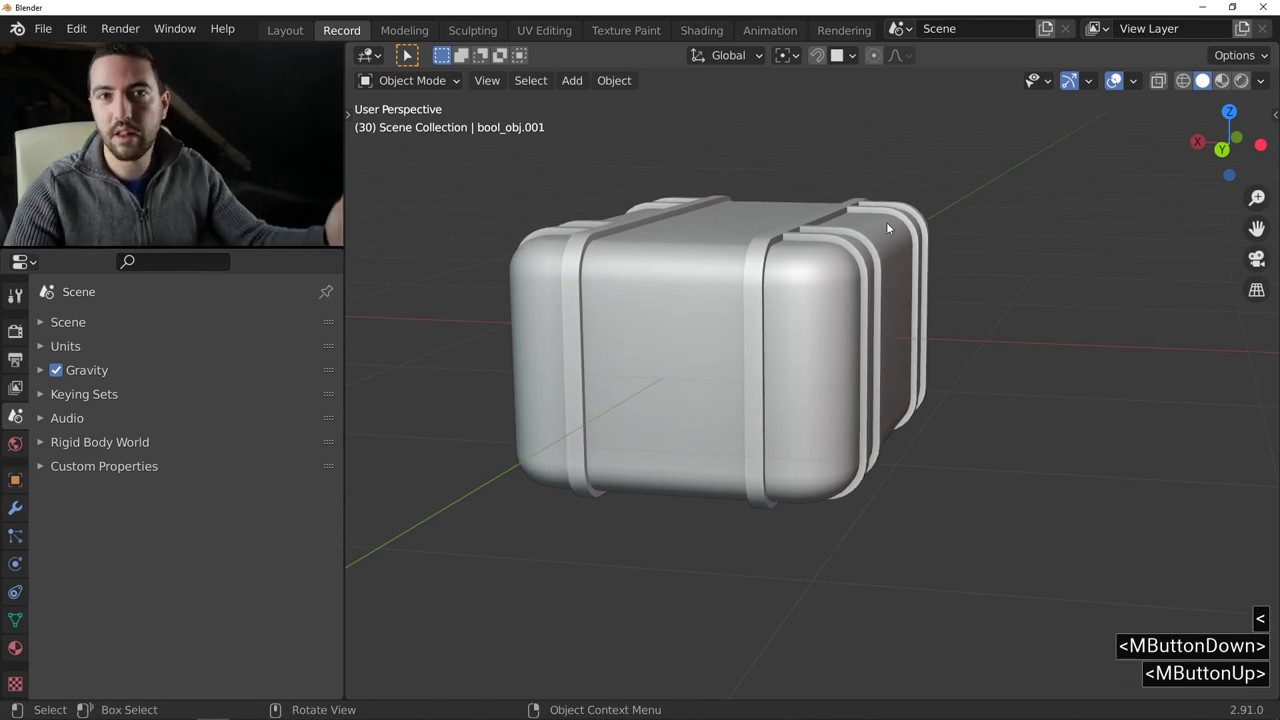
middle_click(862, 271)
middle_click(797, 304)
middle_click(701, 284)
key(<)
middle_click(773, 271)
click(448, 287)
middle_click(573, 295)
middle_click(558, 267)
middle_click(951, 333)
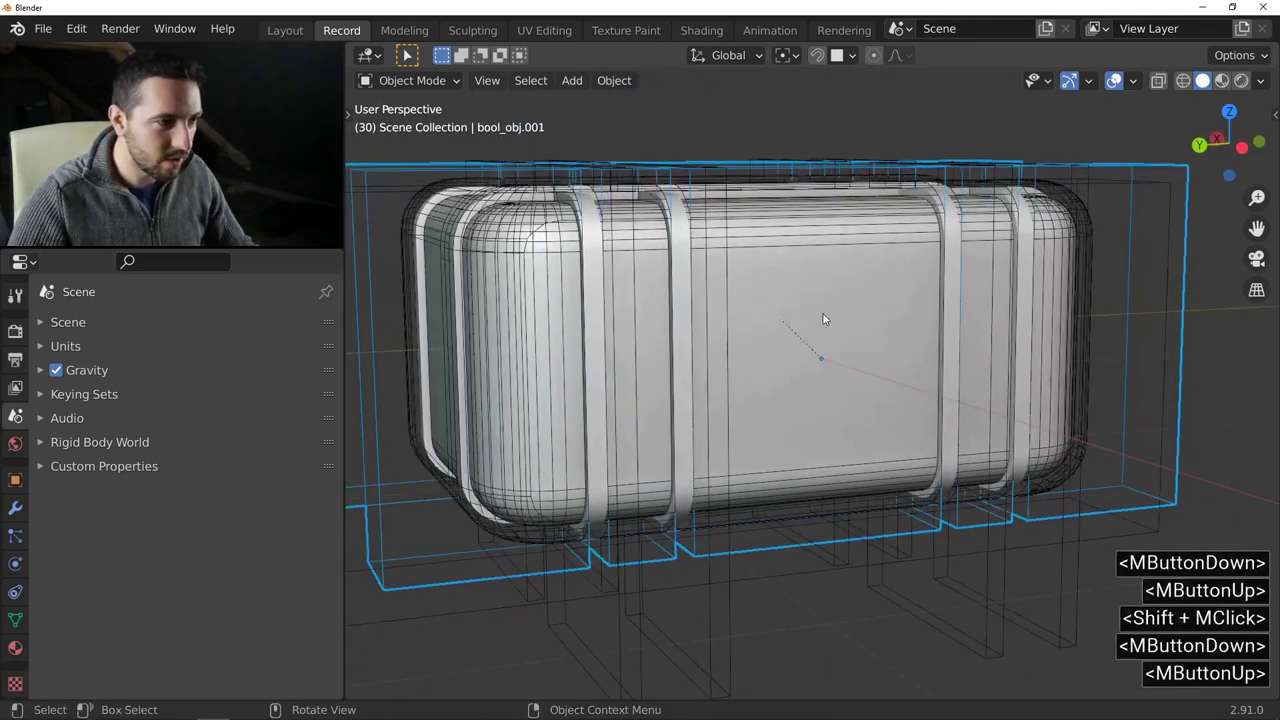
Cut a thin horizontal band across the front on the grid, set its thickness and keep it.
key(f)
click(703, 271)
right_click(764, 354)
middle_click(808, 362)
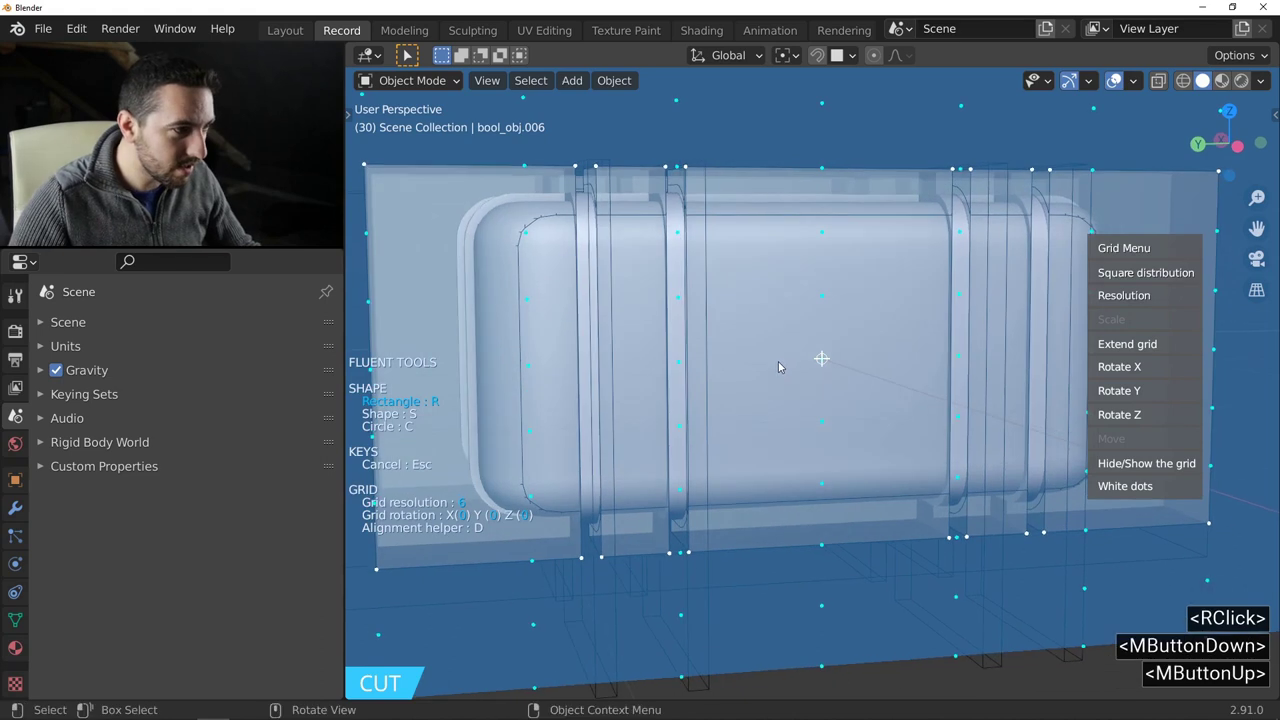
scroll(down, 3)
click(821, 363)
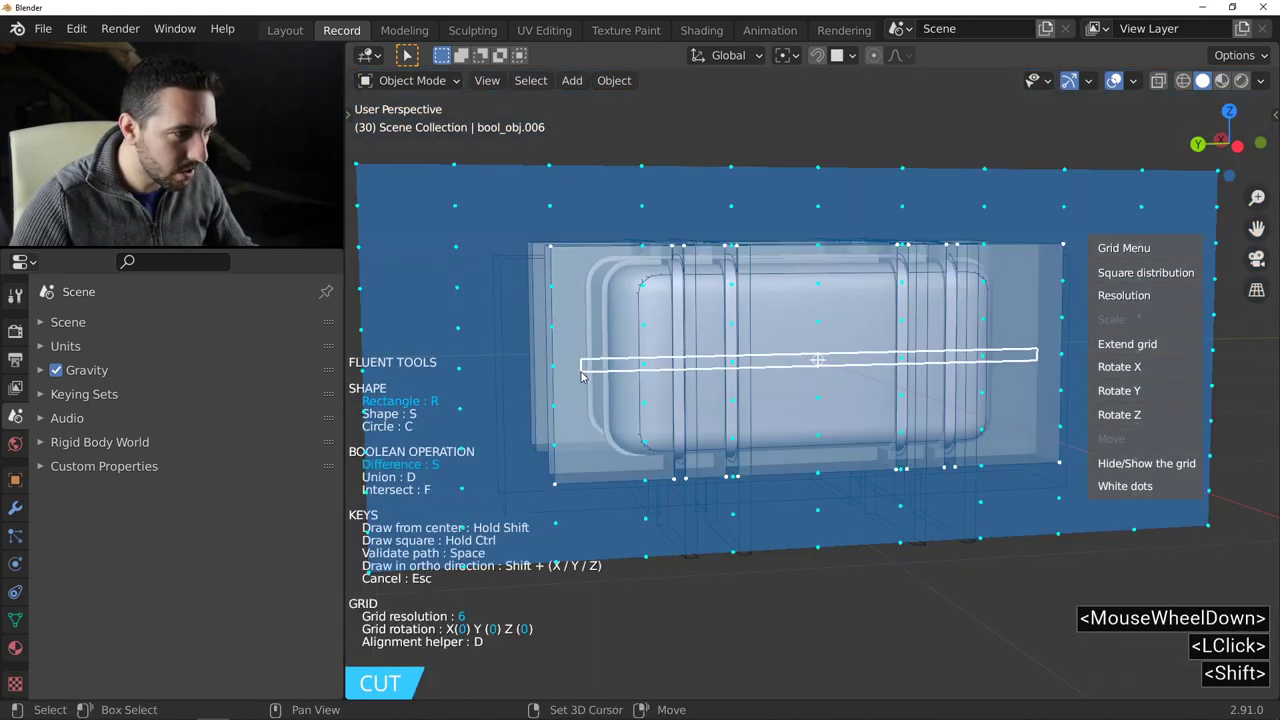
double_click(589, 373)
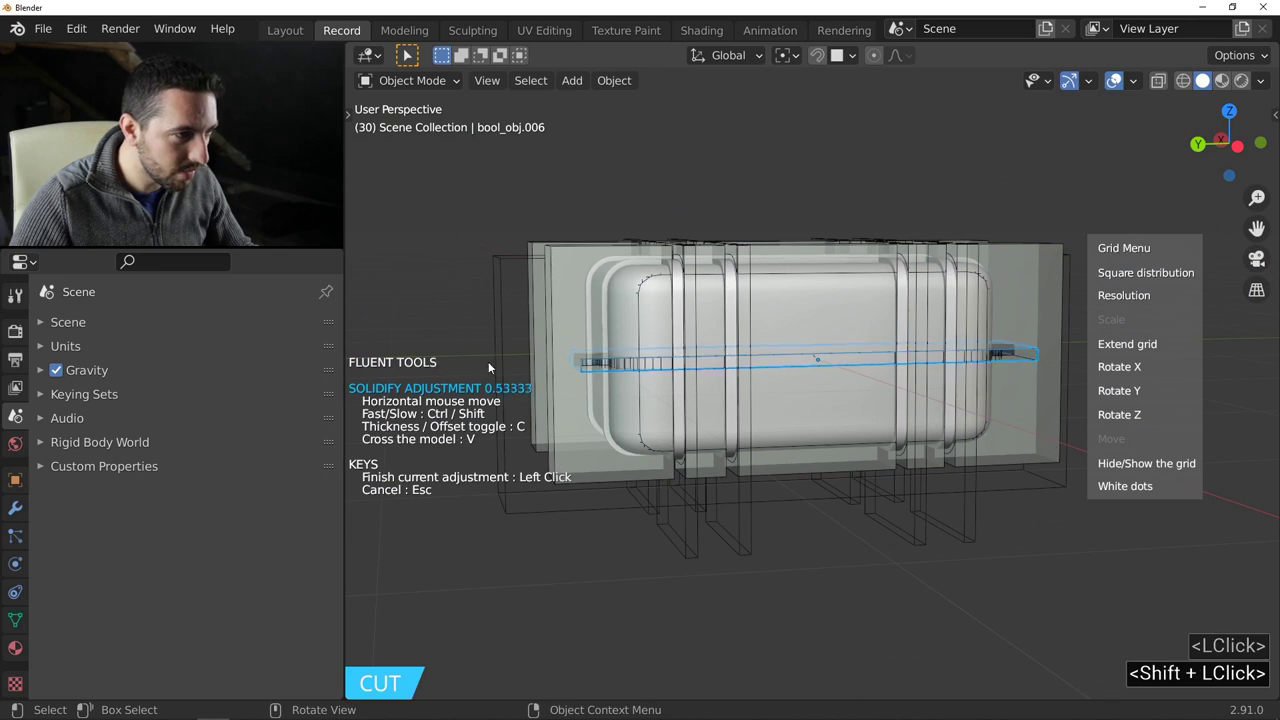
double_click(473, 359)
middle_click(625, 373)
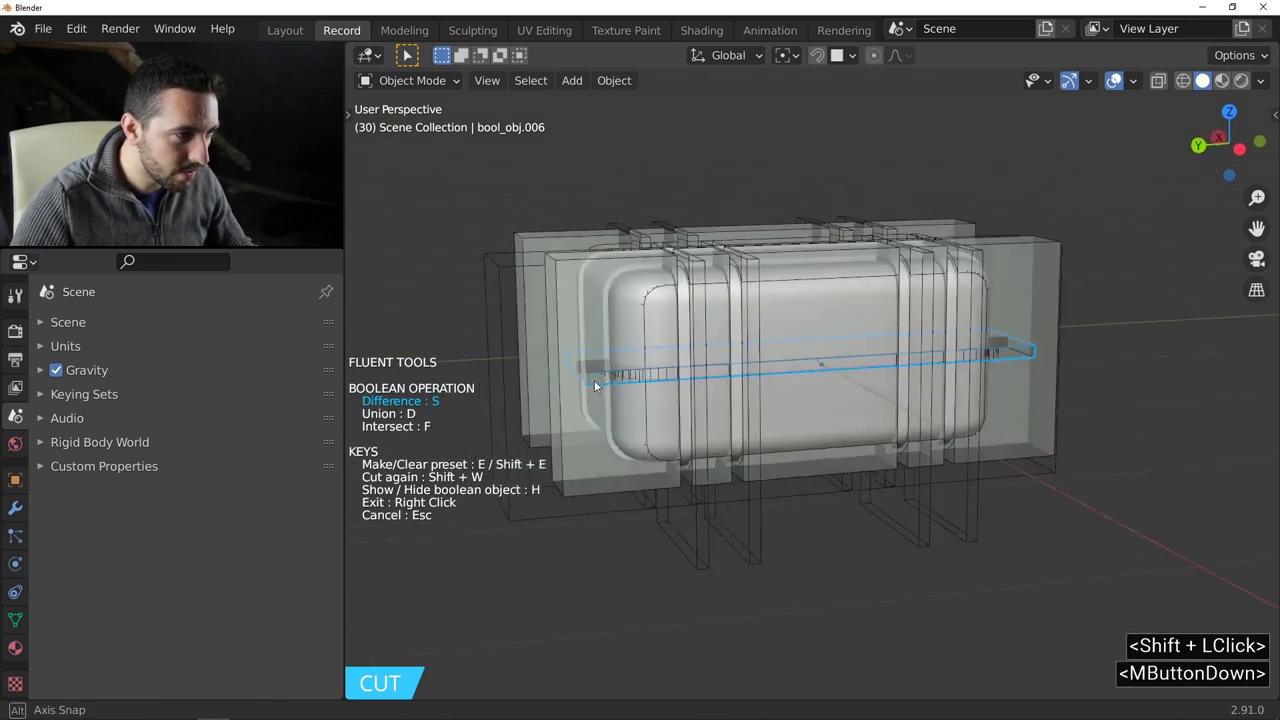
middle_click(698, 360)
right_click(788, 400)
Review the band around the case, hiding and re-showing the cutter wireframes.
middle_click(812, 384)
middle_click(812, 351)
middle_click(826, 334)
middle_click(847, 311)
middle_click(849, 321)
middle_click(870, 336)
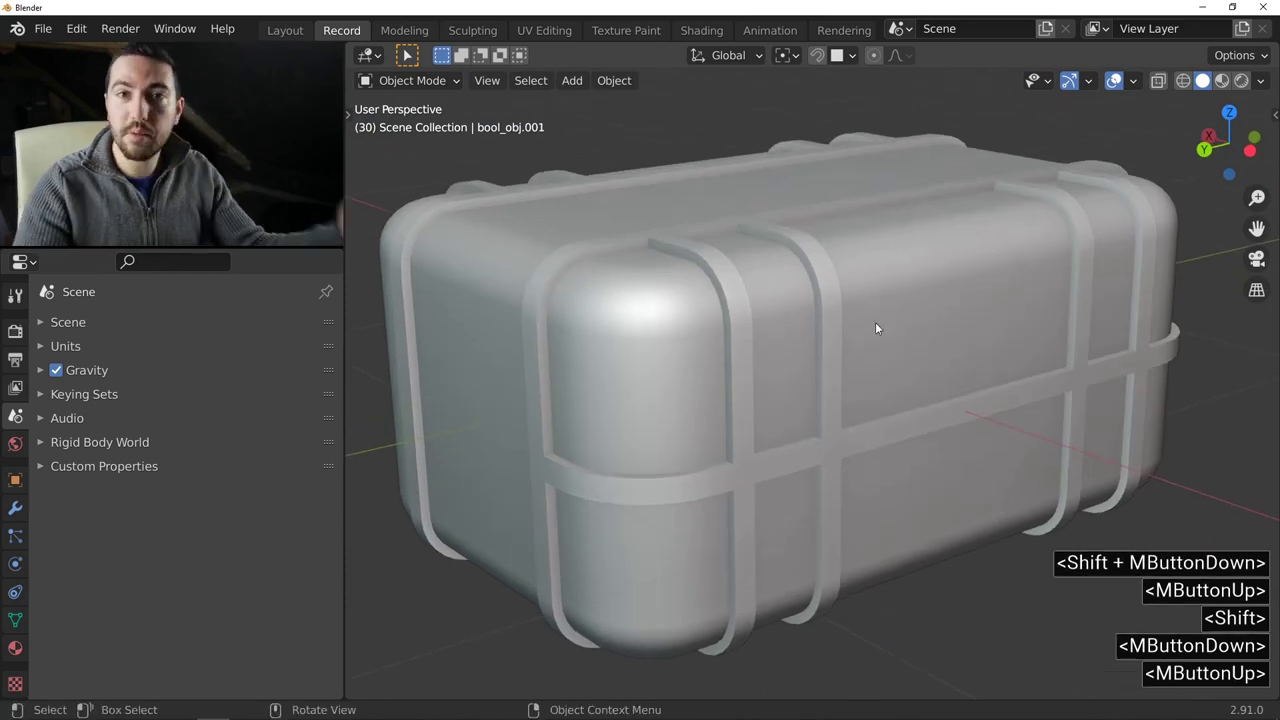
middle_click(895, 321)
middle_click(874, 334)
key(f)
right_click(805, 313)
text(<)
right_click(804, 313)
scroll(down, 3)
middle_click(779, 296)
middle_click(789, 294)
click(566, 309)
middle_click(783, 300)
middle_click(827, 318)
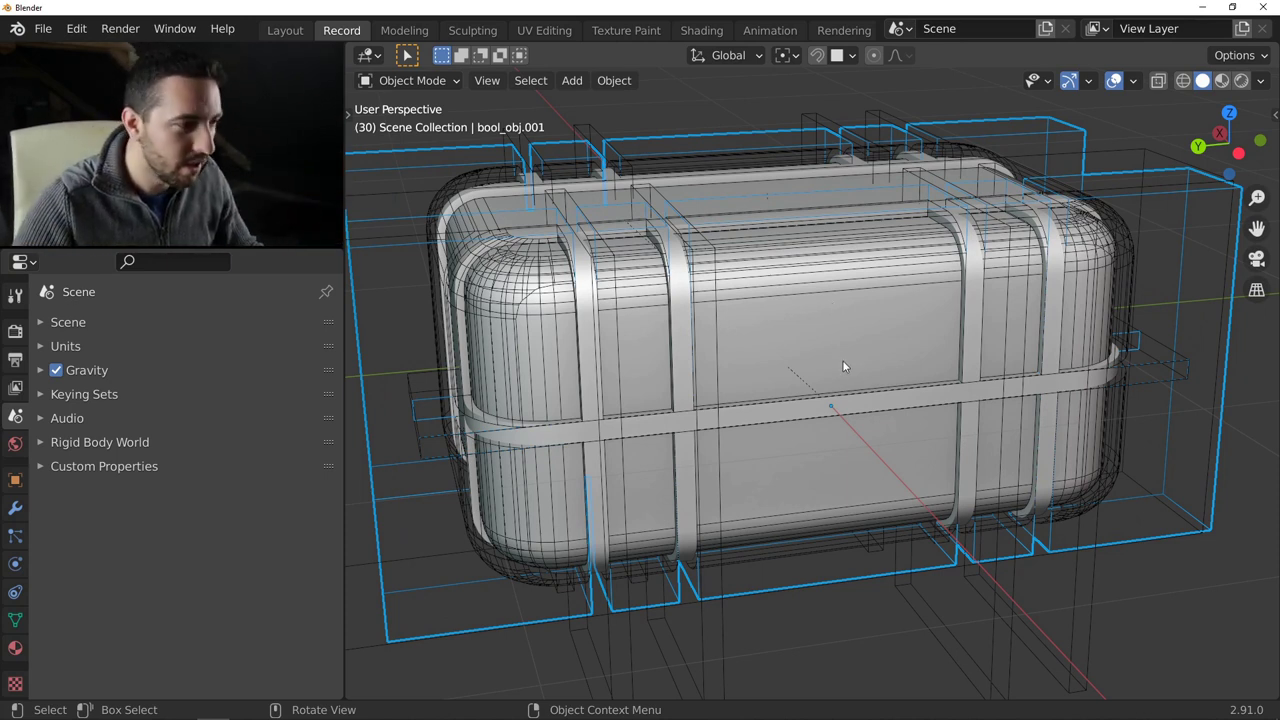
Cut a rectangular plate on the case front over the band and set its thickness.
key(f)
click(717, 317)
middle_click(801, 342)
right_click(813, 333)
middle_click(789, 311)
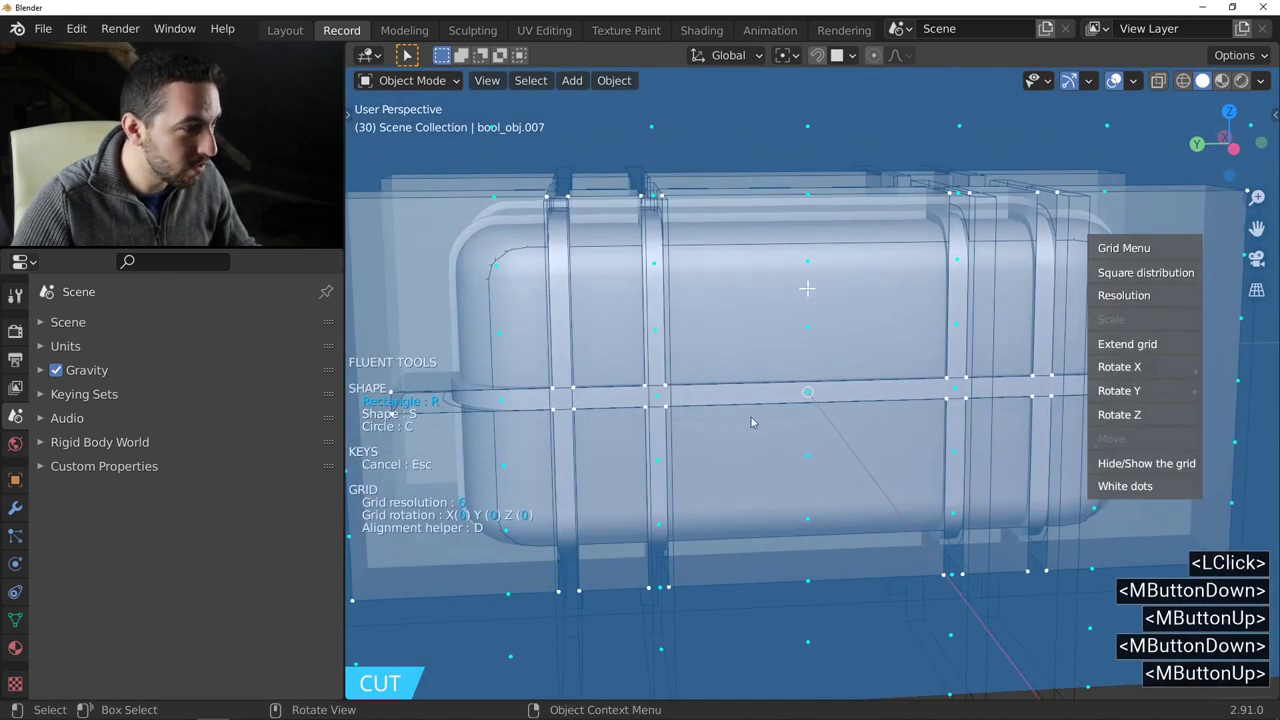
click(810, 390)
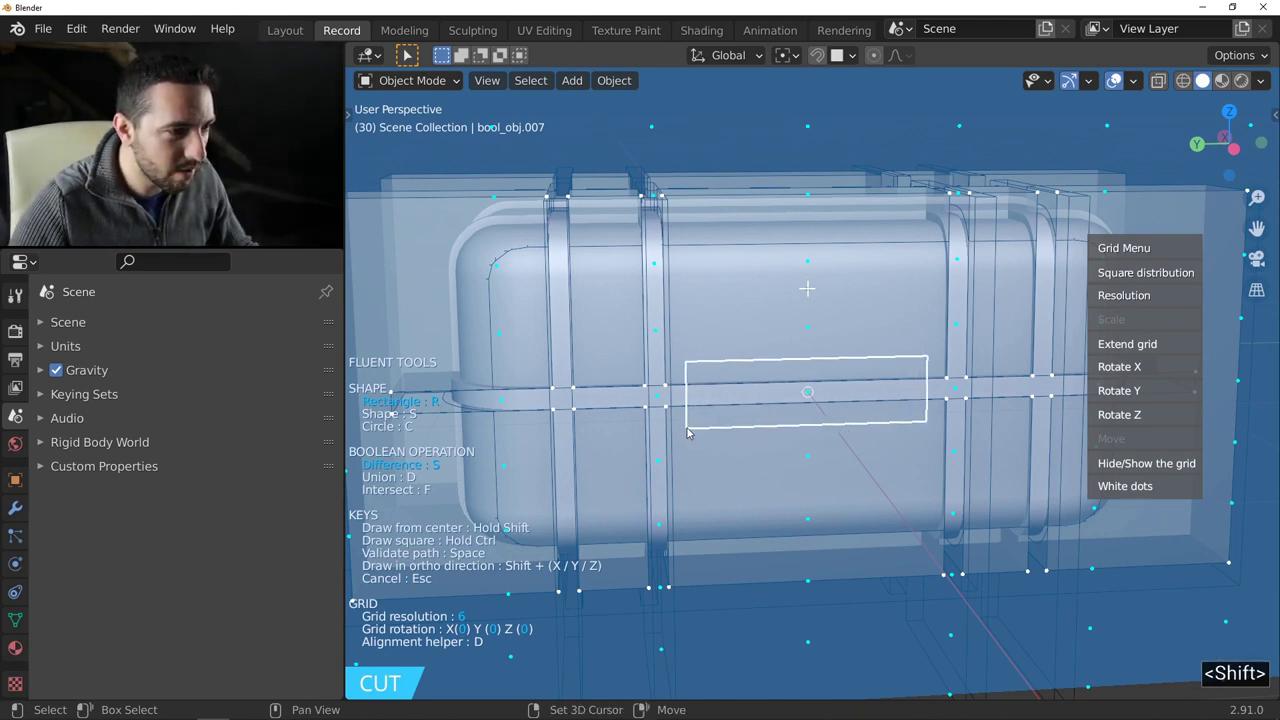
click(695, 429)
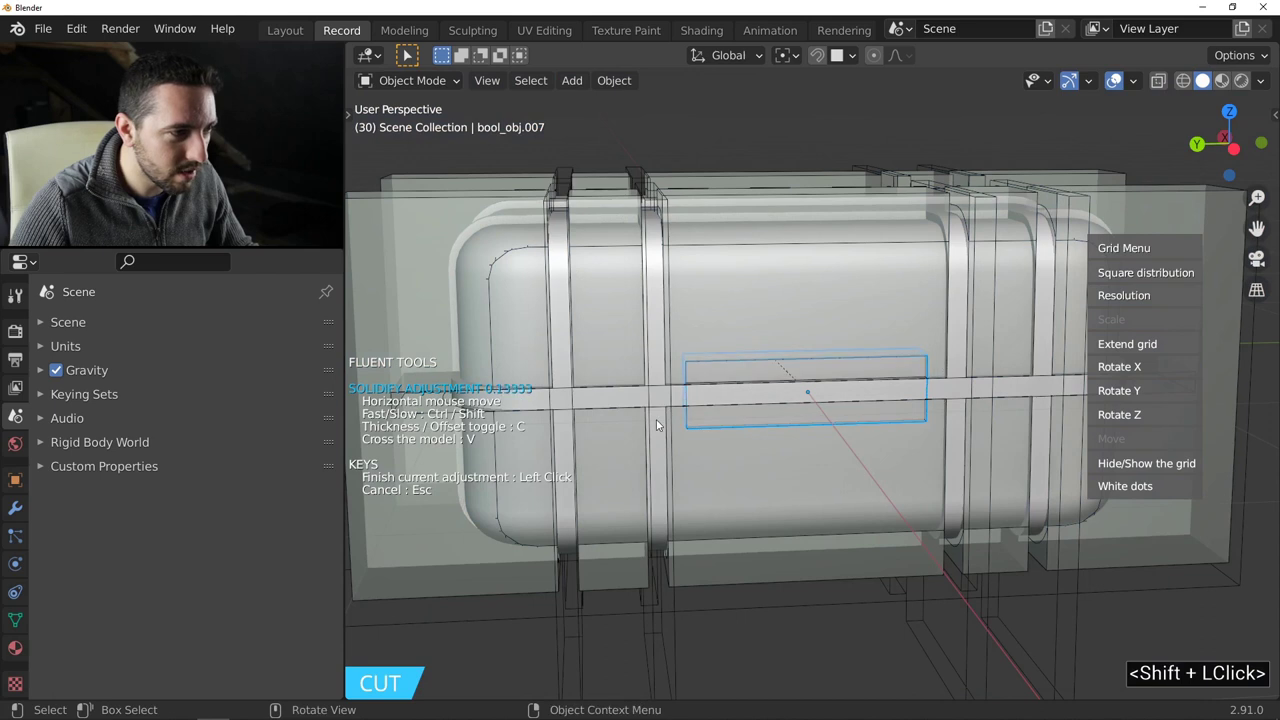
double_click(654, 415)
Round the plate's corners with a bevel, keep it, and hide the cutters again.
middle_click(706, 373)
click(699, 354)
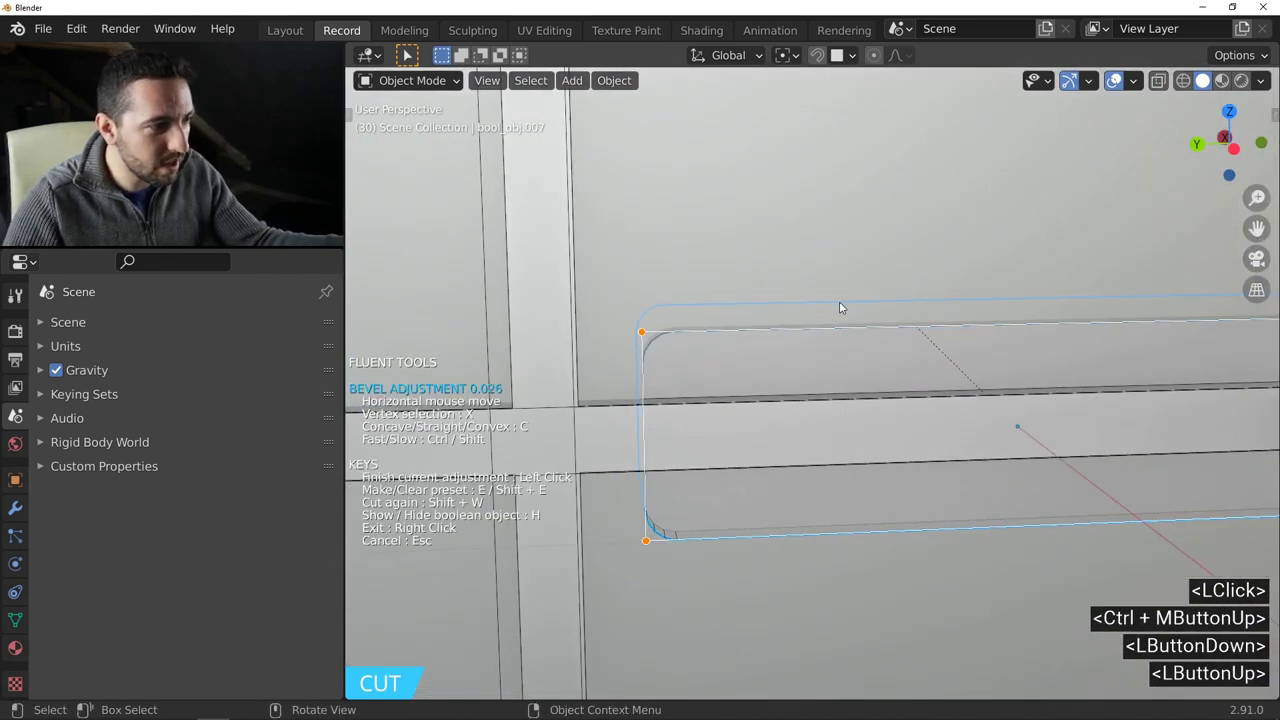
double_click(841, 304)
right_click(771, 302)
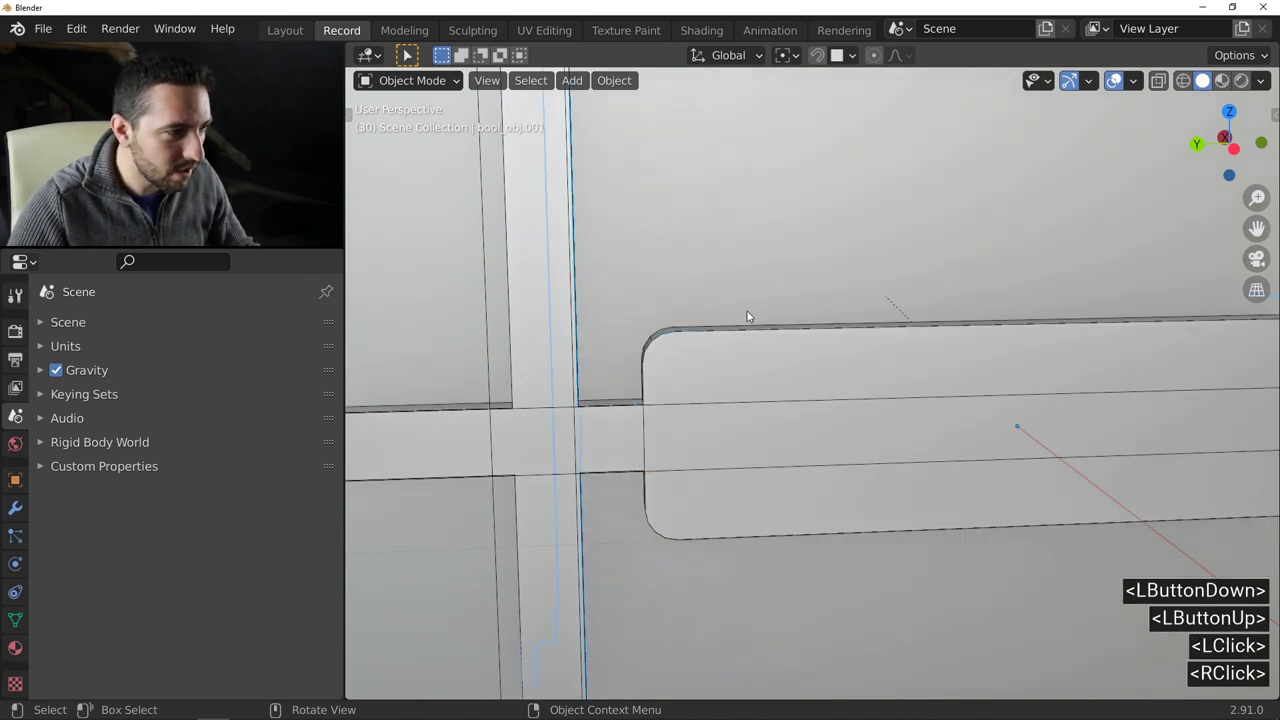
key(<)
middle_click(767, 290)
key(<)
middle_click(789, 302)
middle_click(829, 284)
middle_click(808, 316)
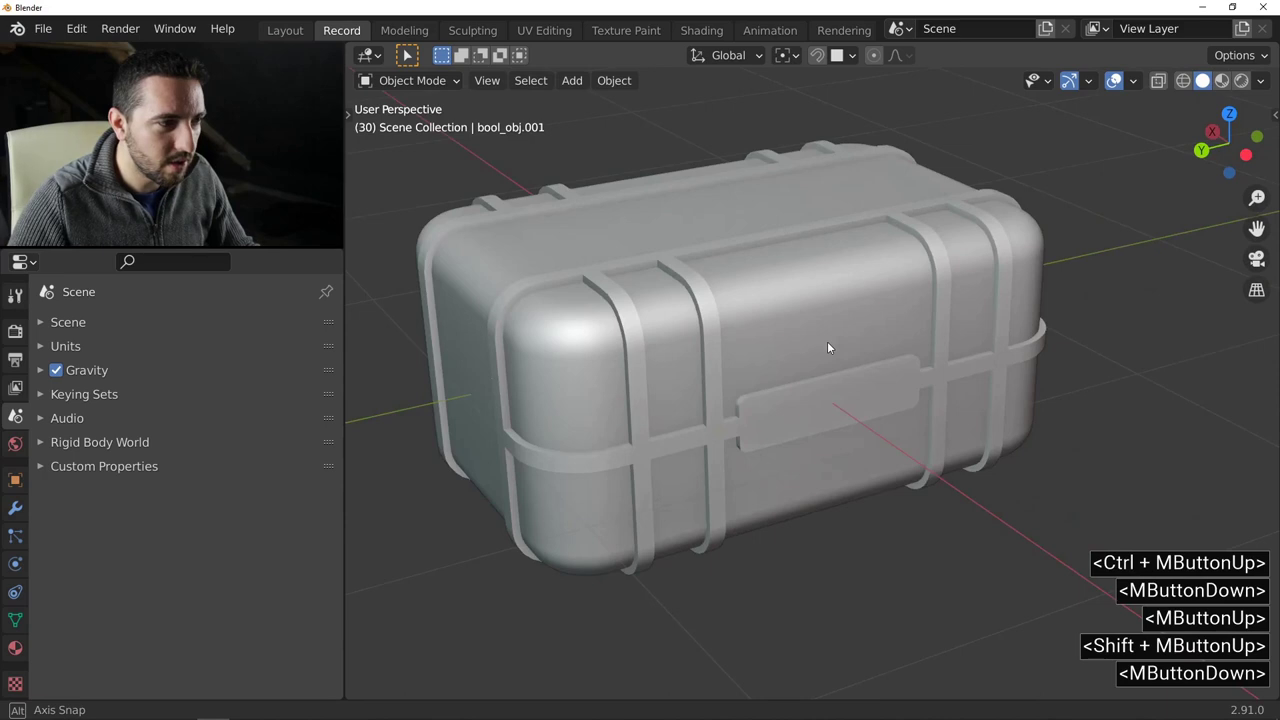
middle_click(843, 338)
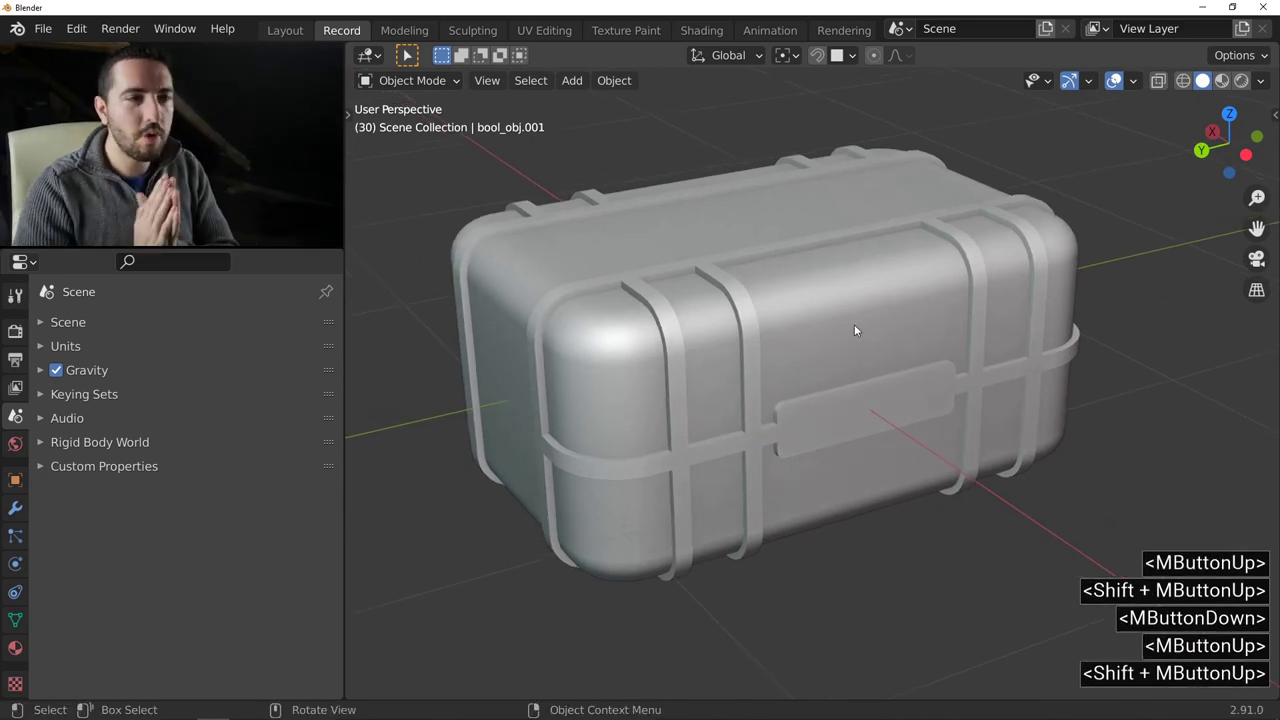
Toggle the boolean cutter display from the Fluent menu and select the case body.
key(f)
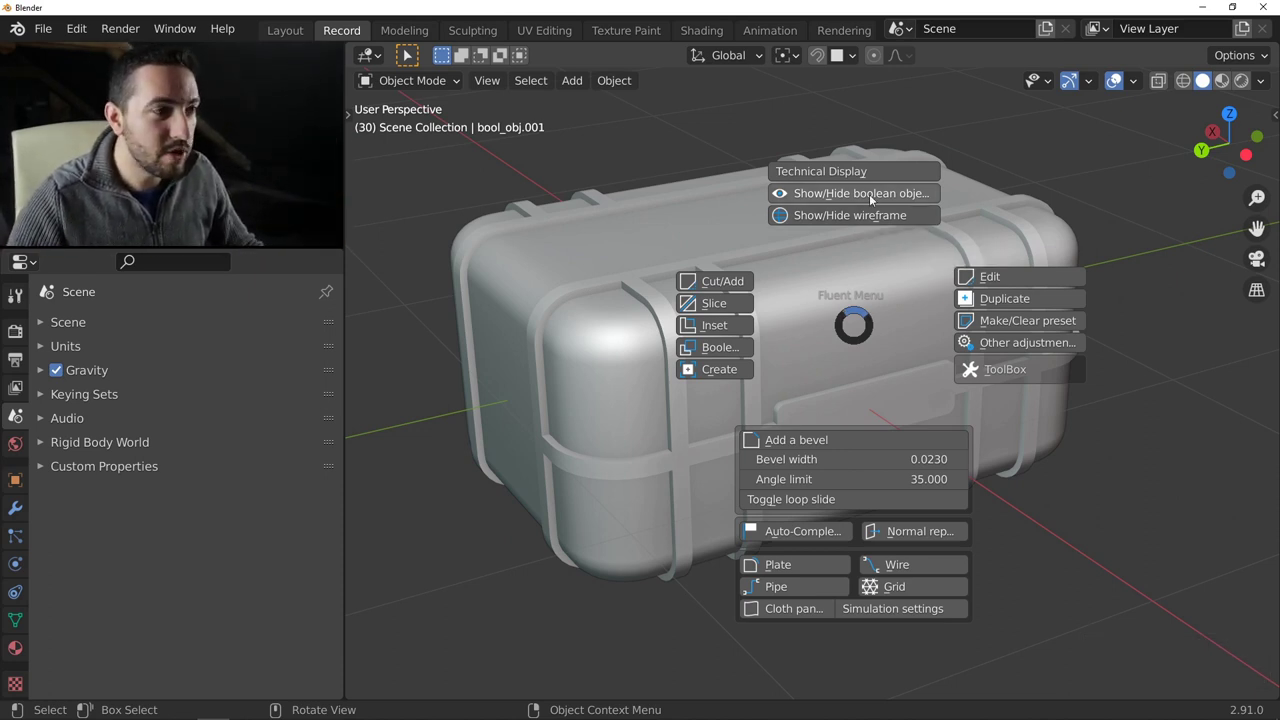
click(866, 212)
click(850, 257)
key(f)
click(832, 169)
middle_click(767, 338)
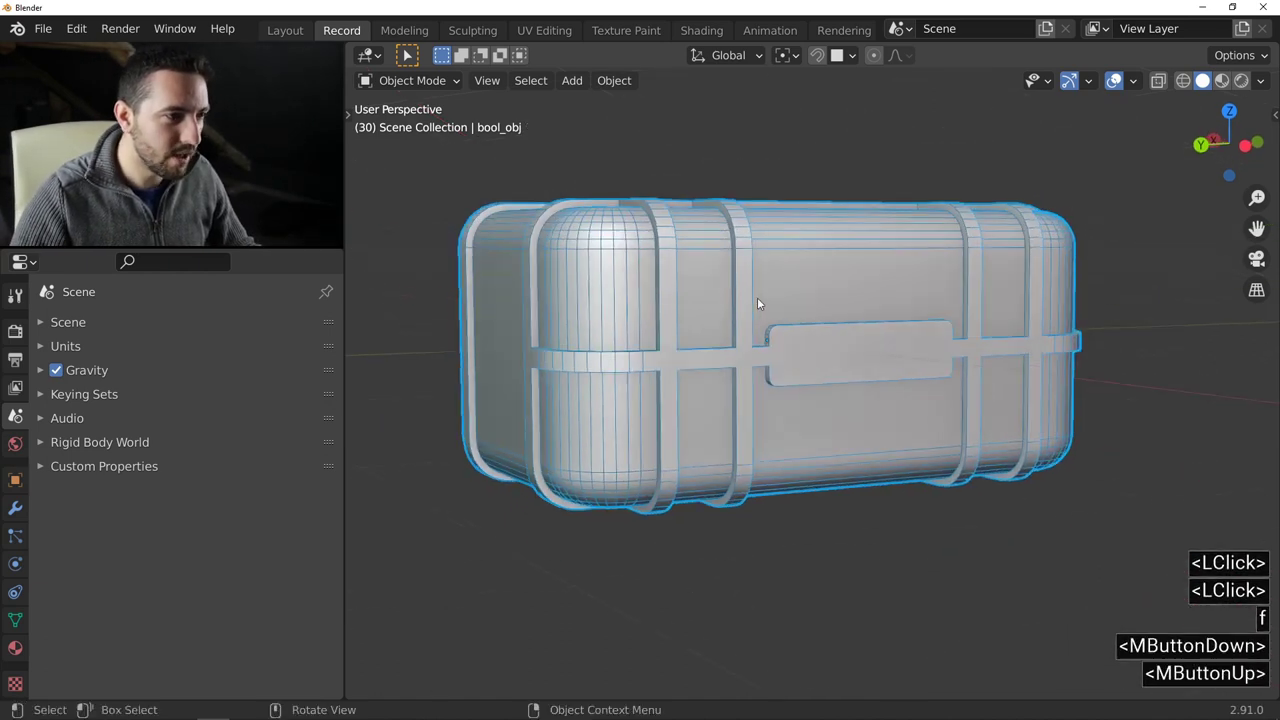
Start a Fluent Cut with the drawing grid laid over the case front.
click(627, 253)
middle_click(718, 307)
right_click(809, 379)
middle_click(723, 375)
middle_click(632, 372)
click(864, 352)
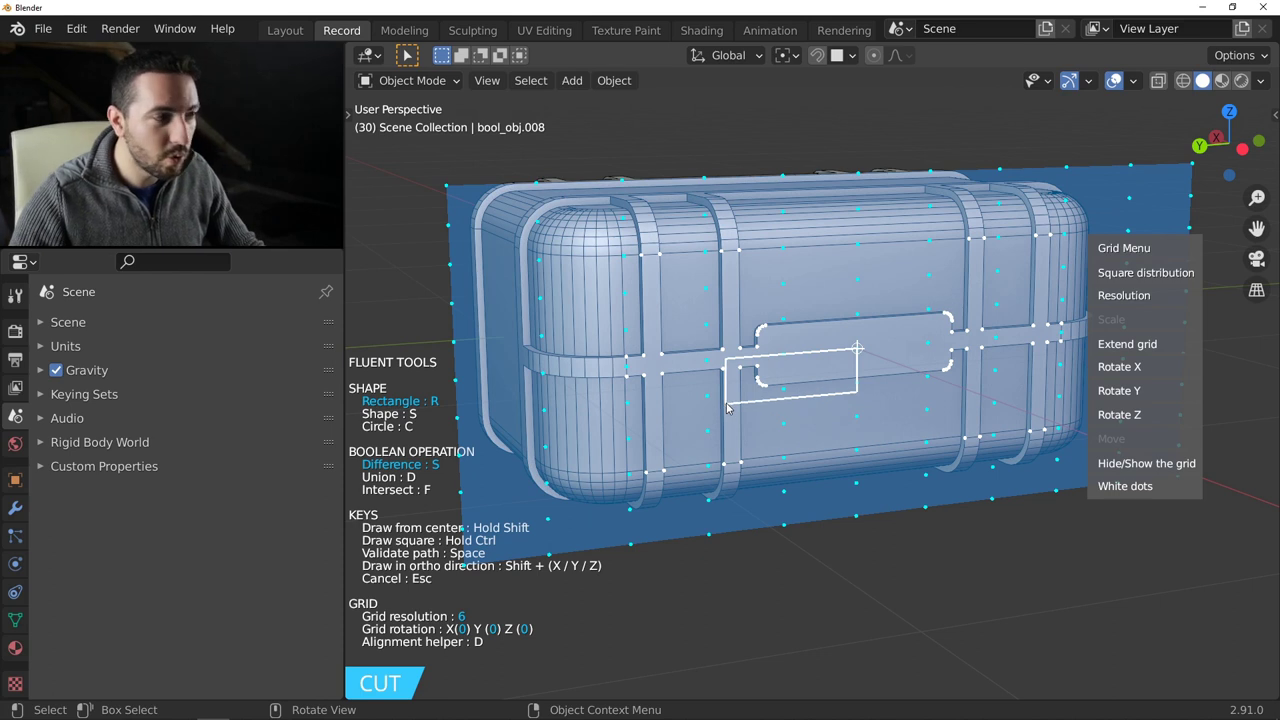
Redraw a large rectangle over the lower case, solidify it, and begin thinning it into a slice.
key(r)
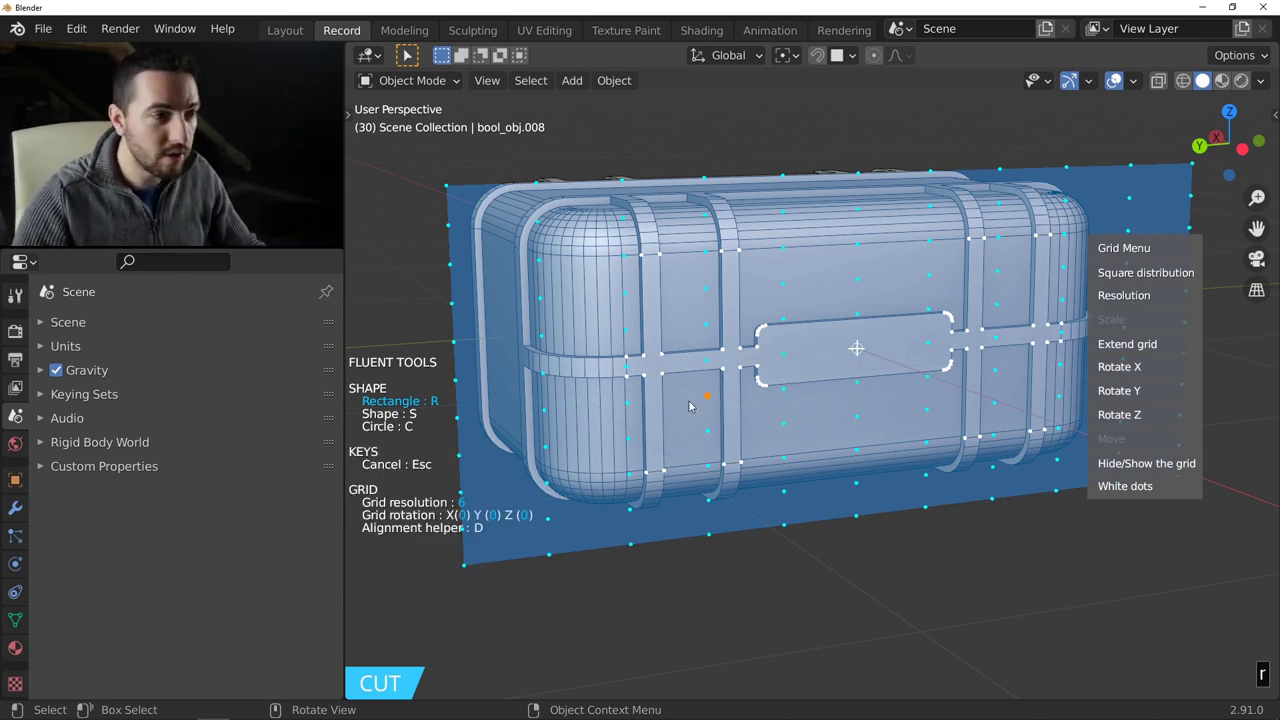
middle_click(643, 426)
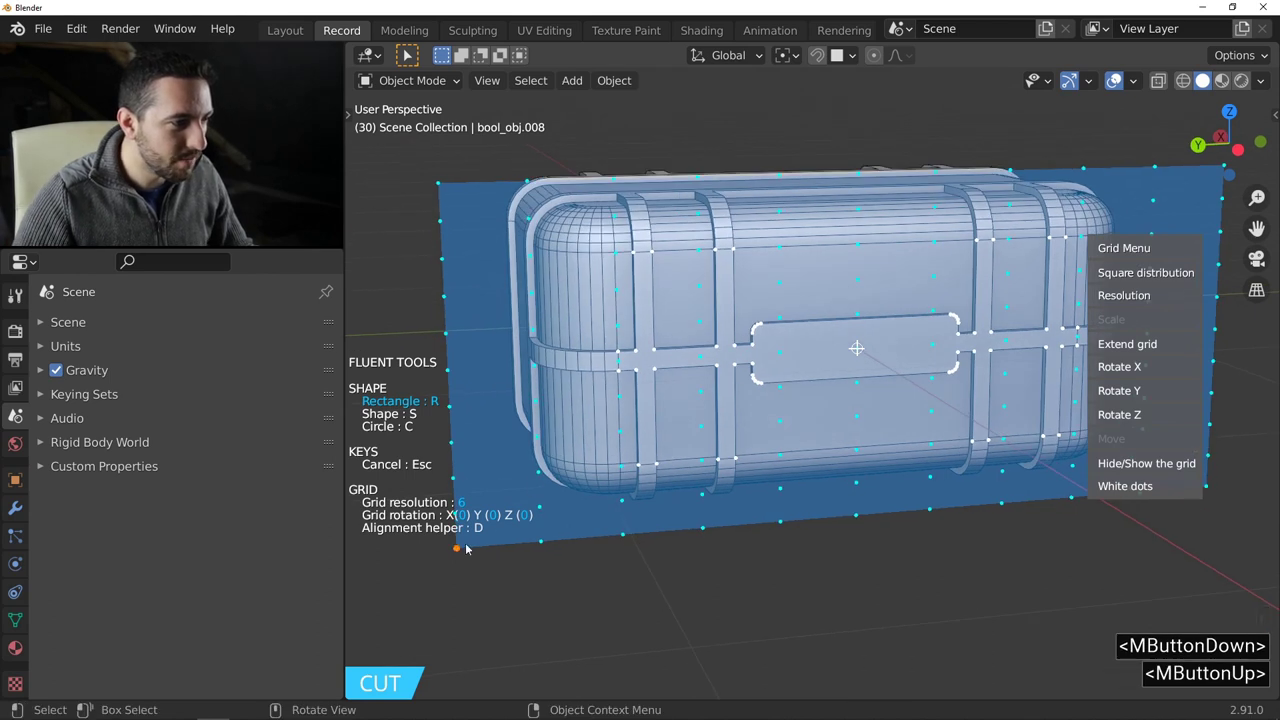
click(1214, 488)
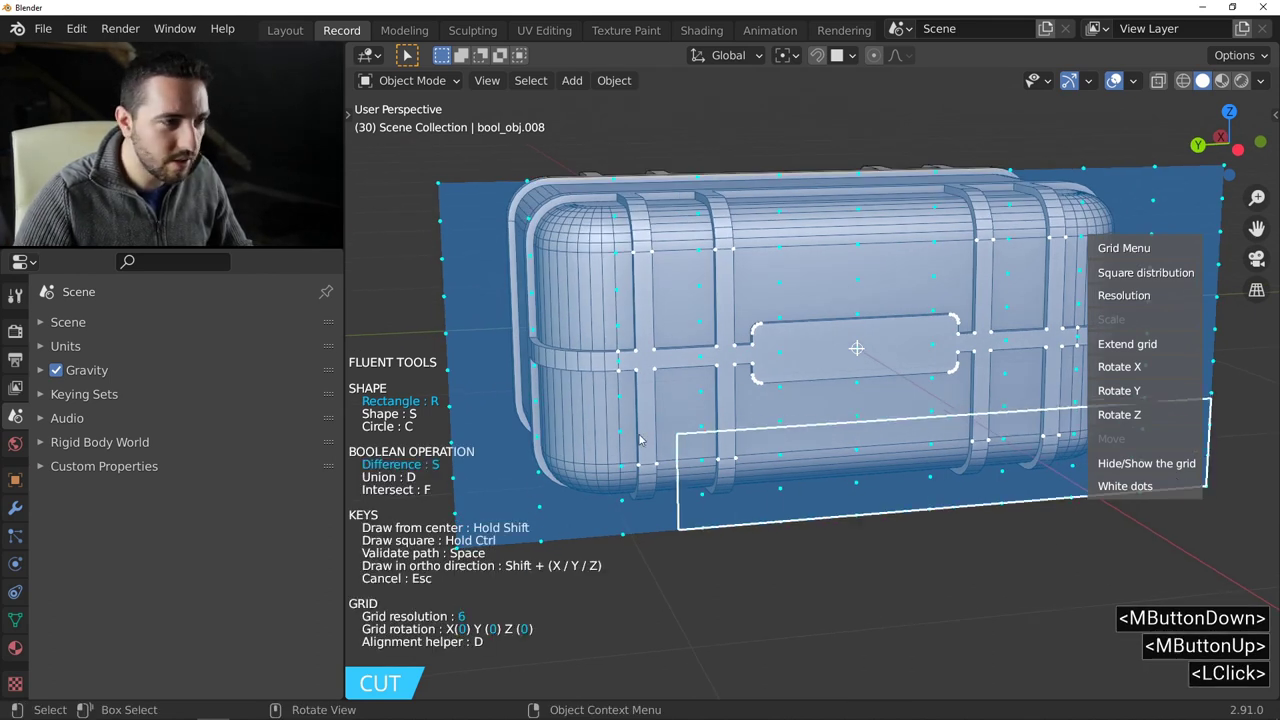
click(447, 371)
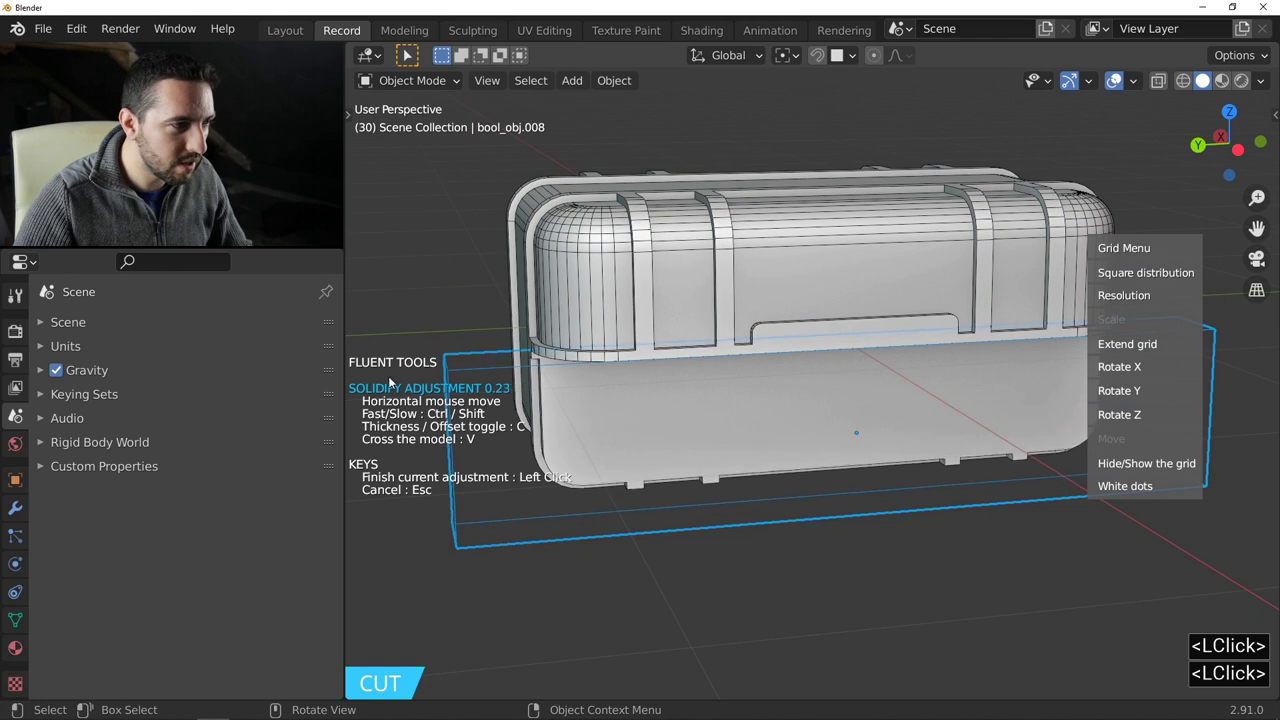
key(v)
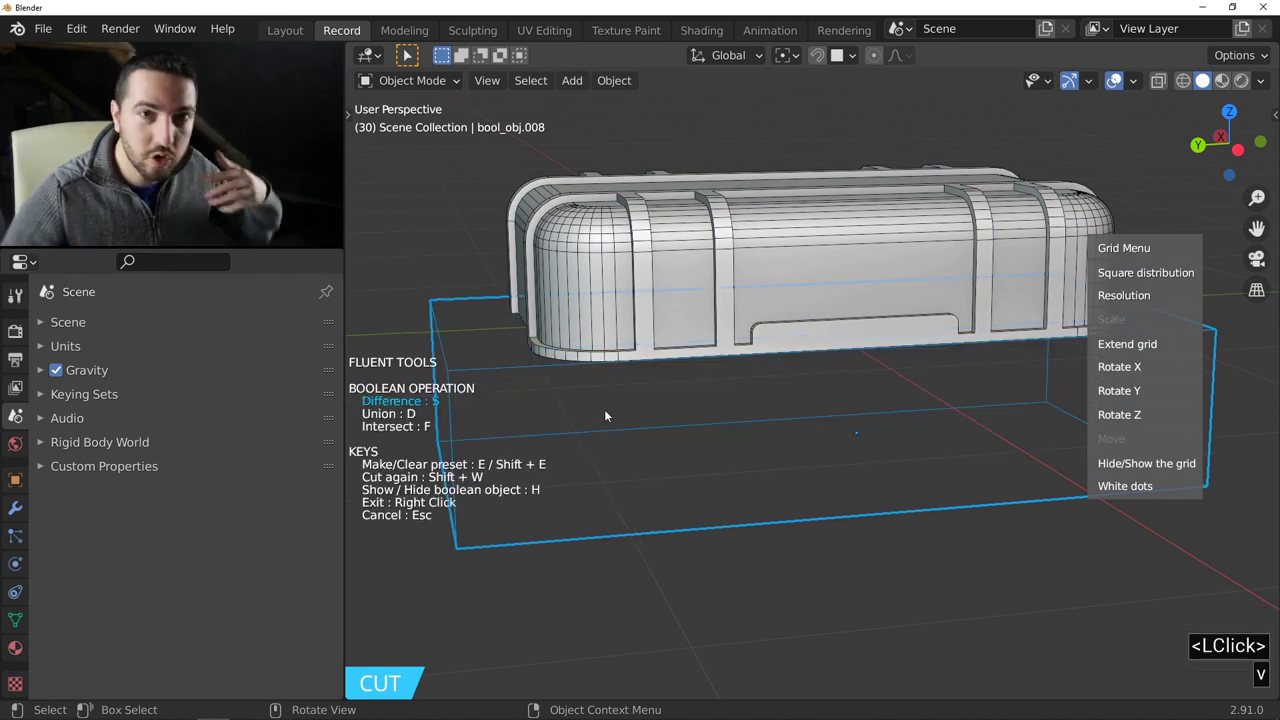
middle_click(687, 391)
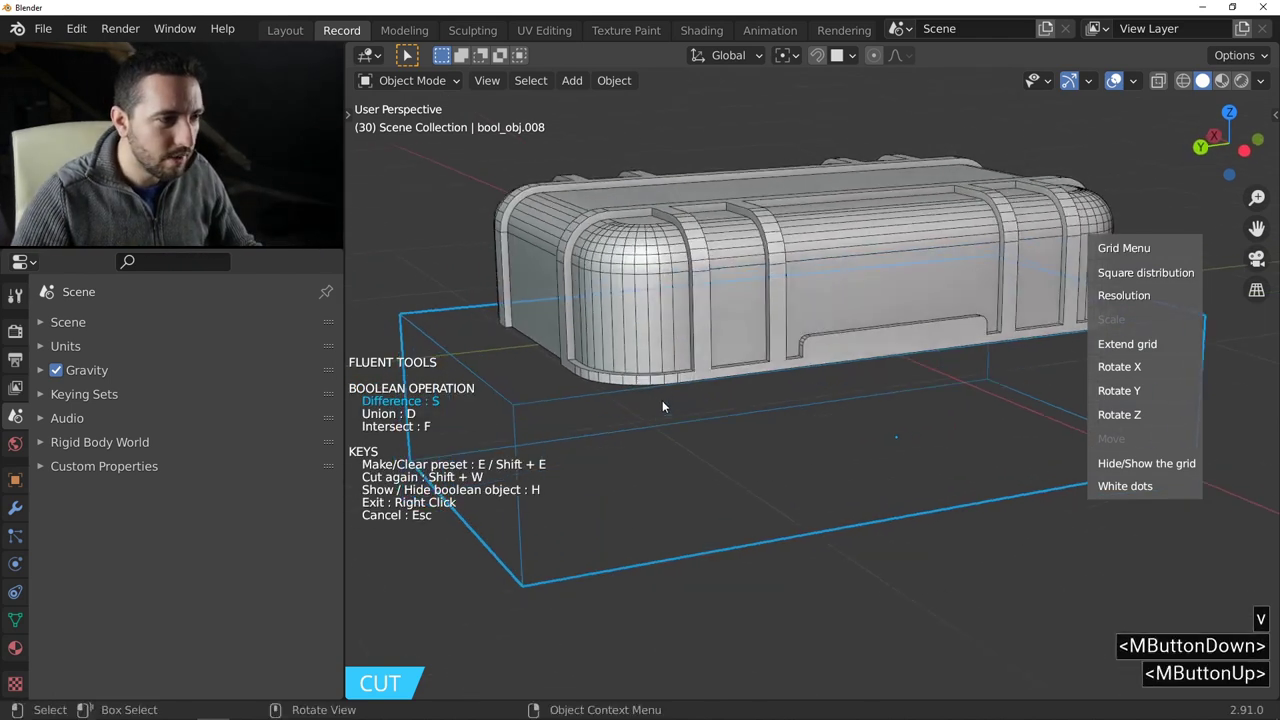
click(715, 373)
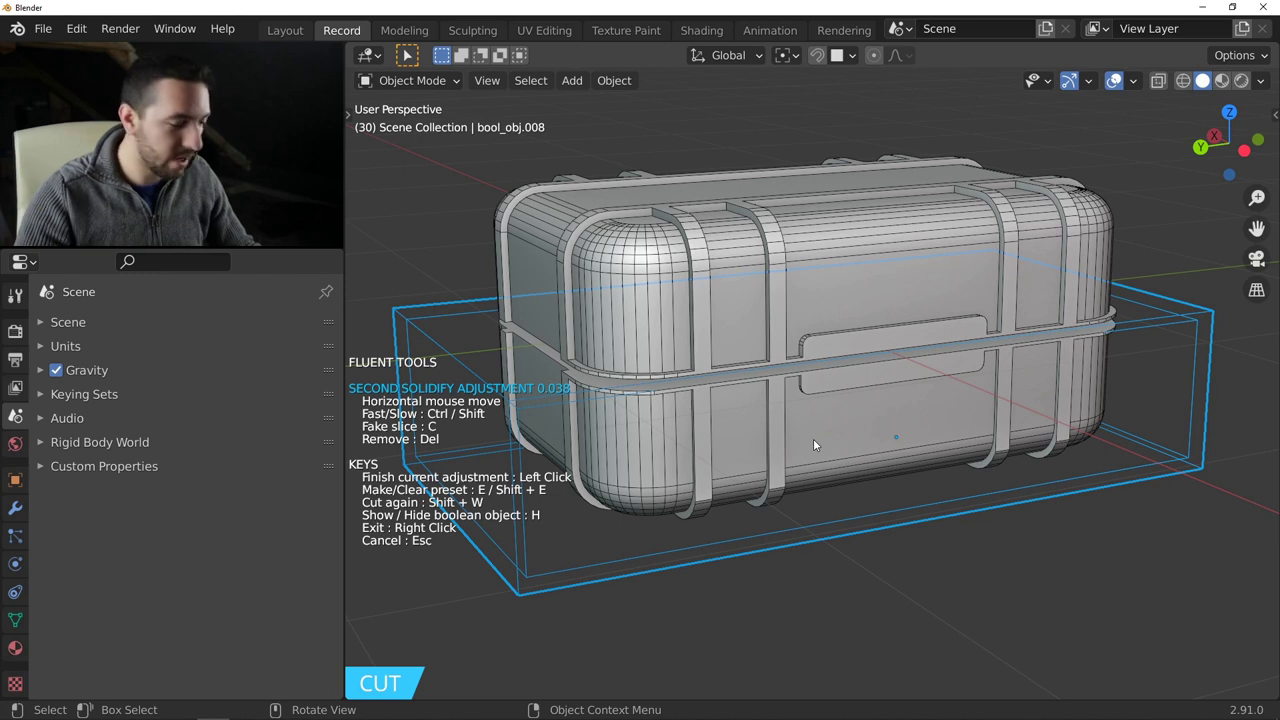
Confirm the thin lid seam width and finish the Fluent cut on the case body.
key(c)
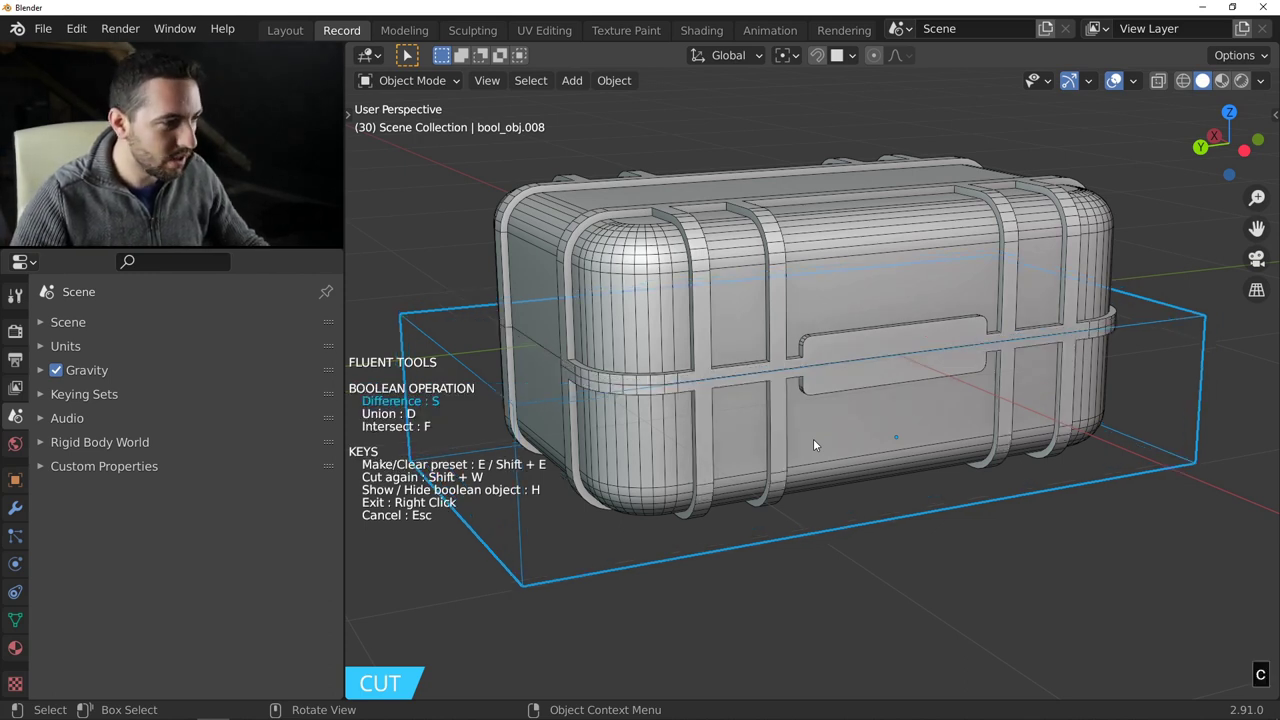
right_click(818, 442)
middle_click(820, 382)
middle_click(809, 386)
middle_click(810, 378)
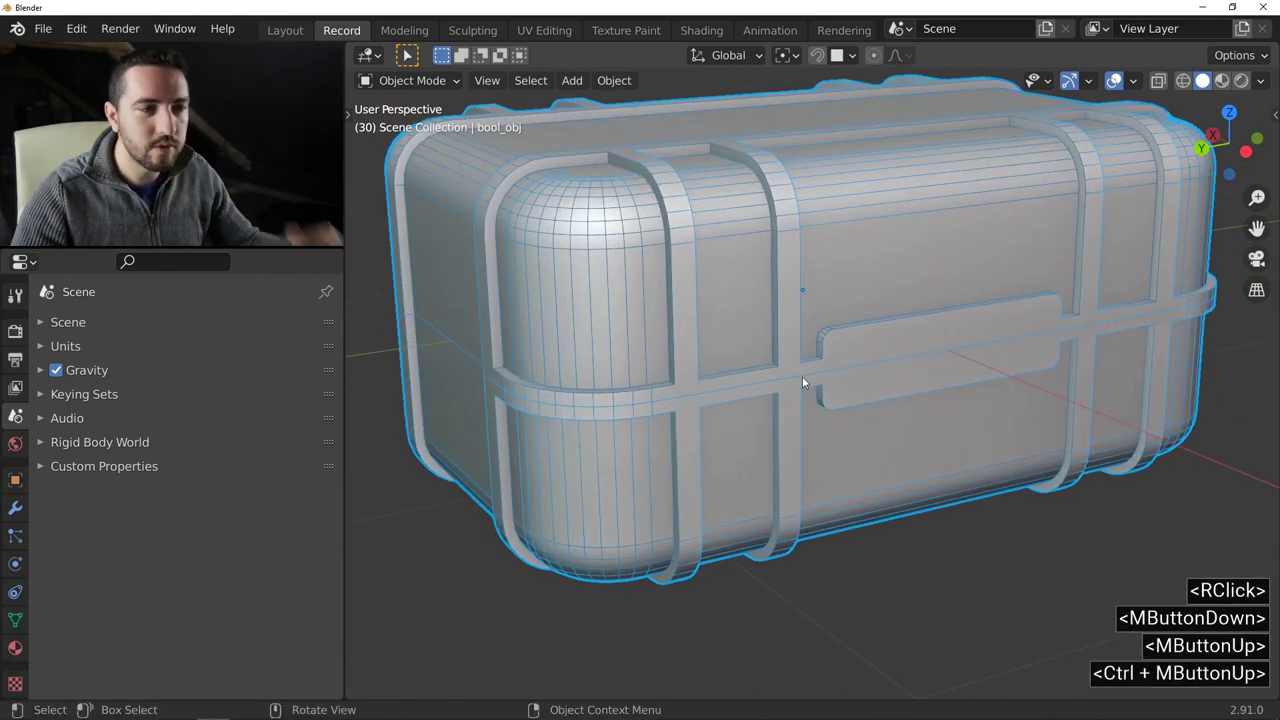
middle_click(695, 350)
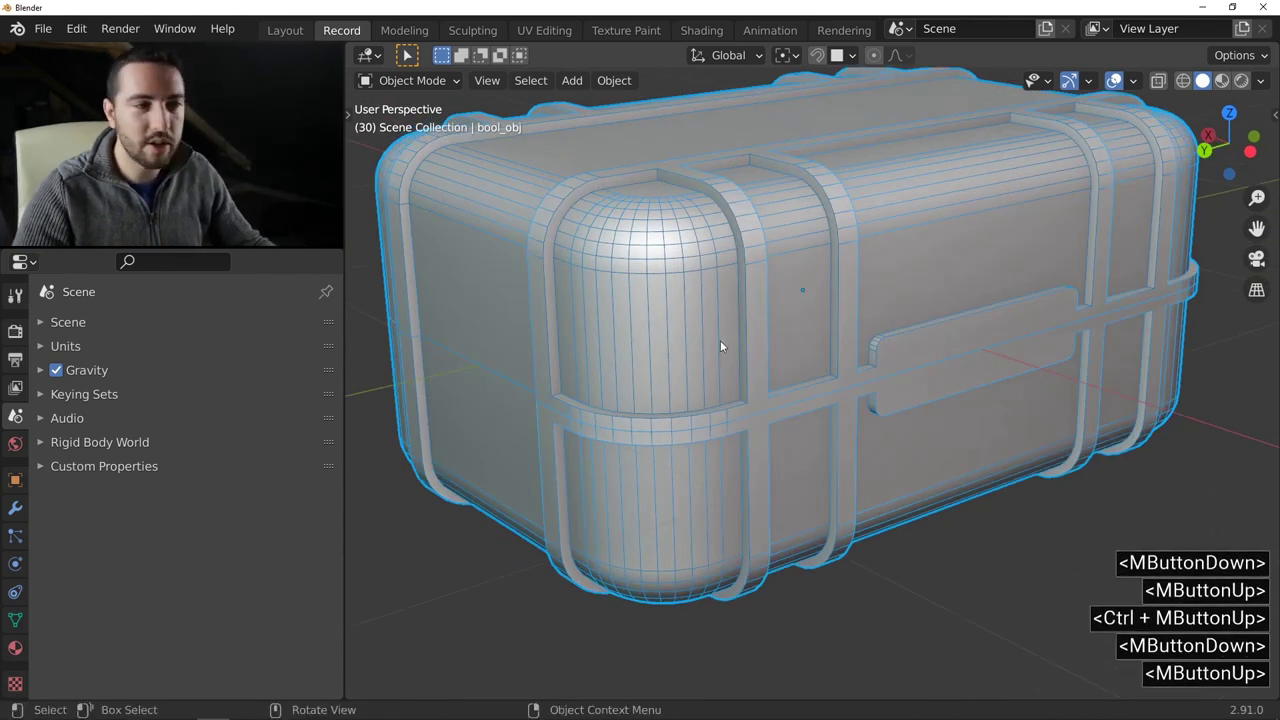
Hide the case's wireframe overlay and narrow the Fluent bevel width to about 0.005.
key(f)
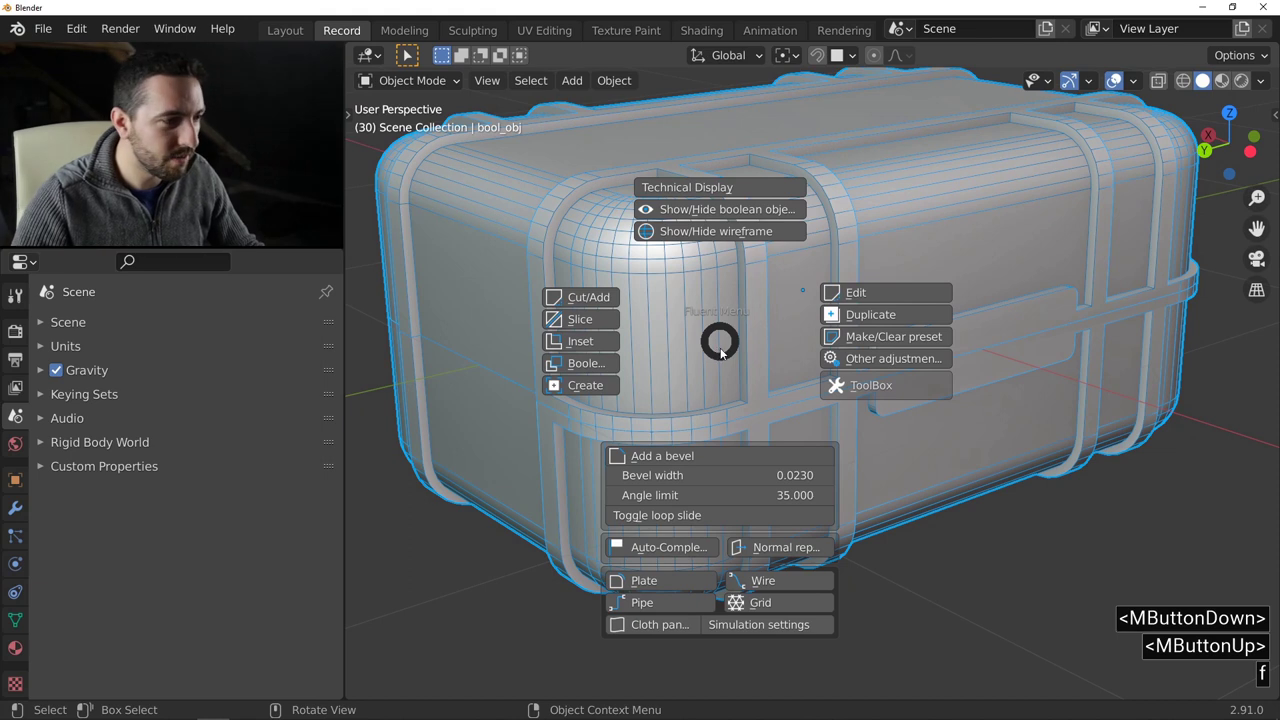
click(728, 230)
key(f)
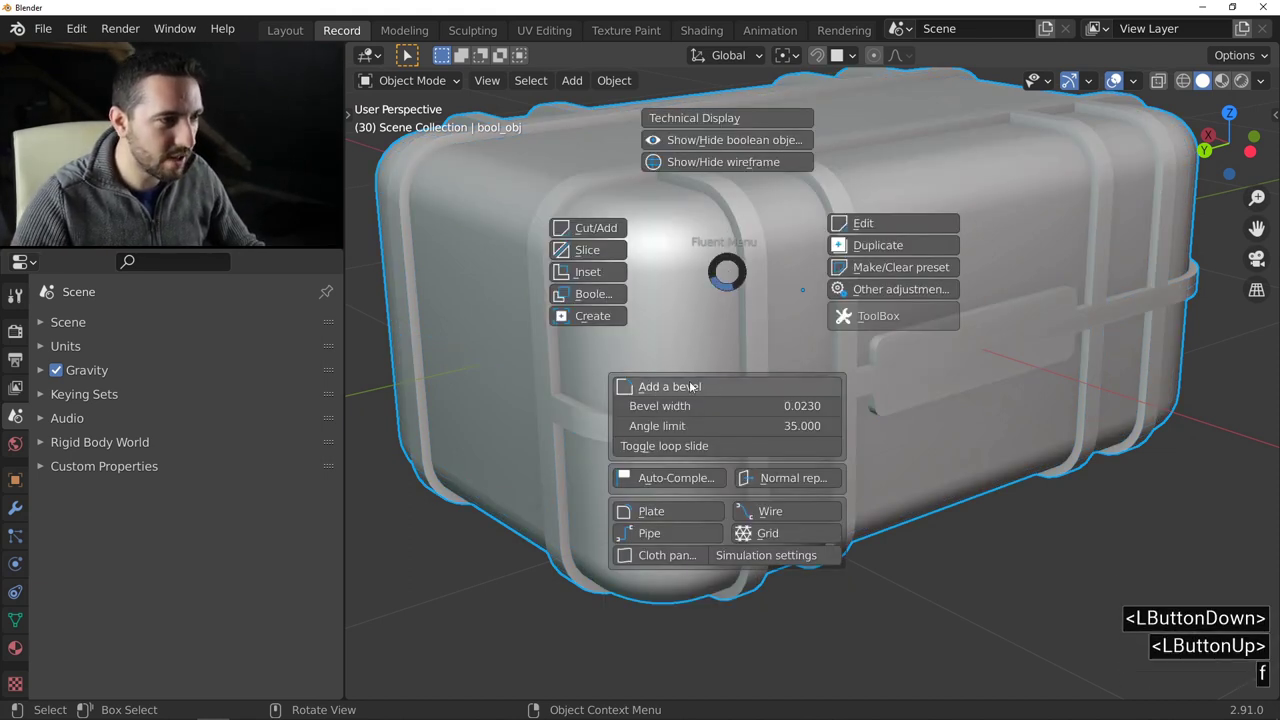
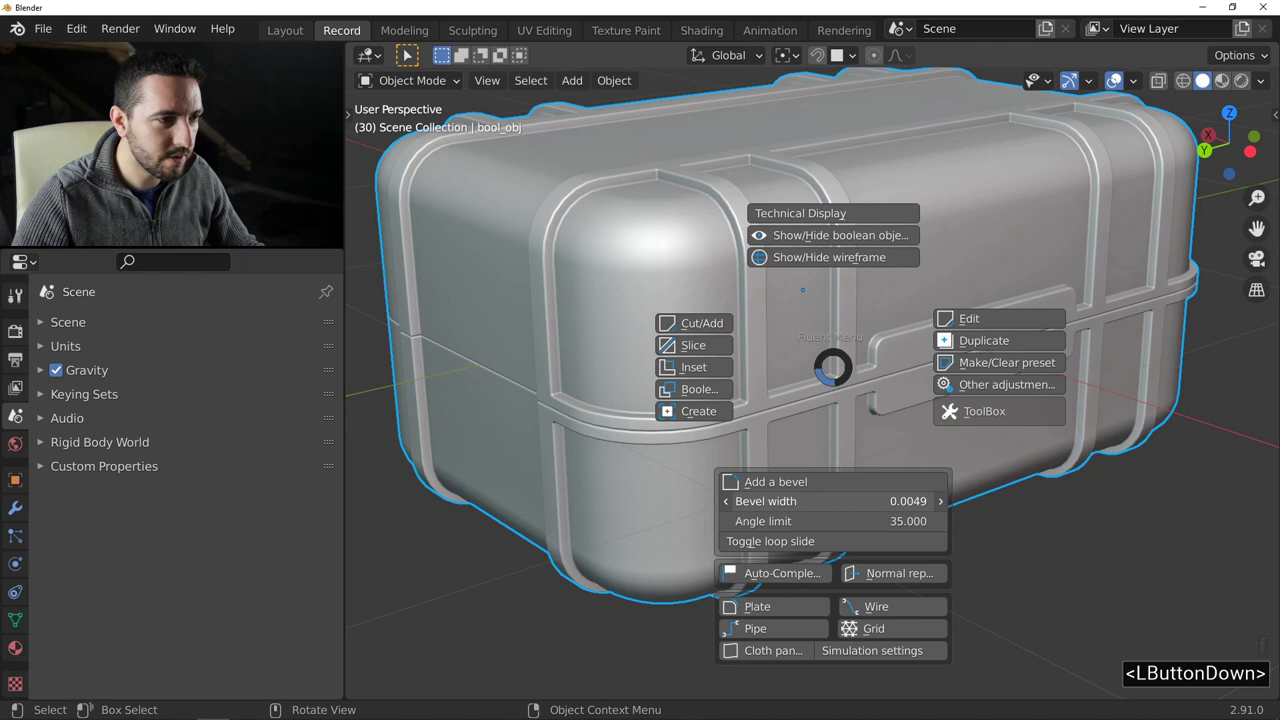
middle_click(888, 341)
middle_click(859, 347)
middle_click(880, 361)
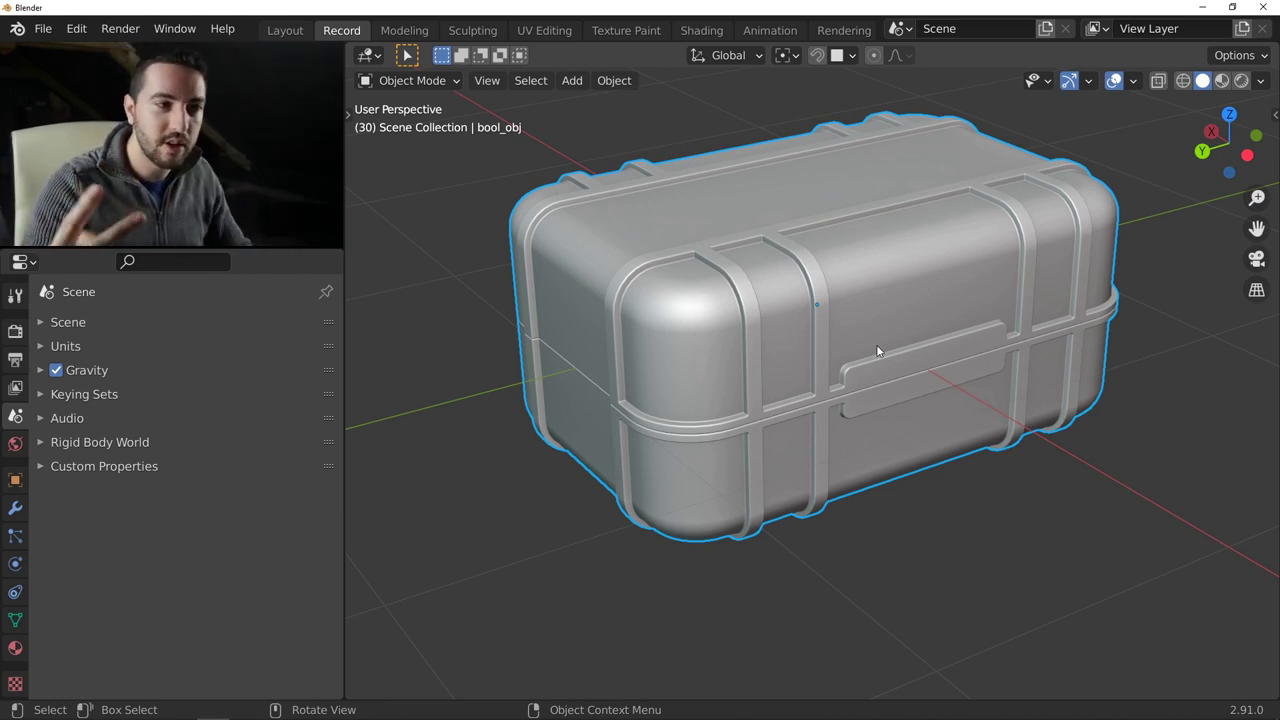
middle_click(838, 329)
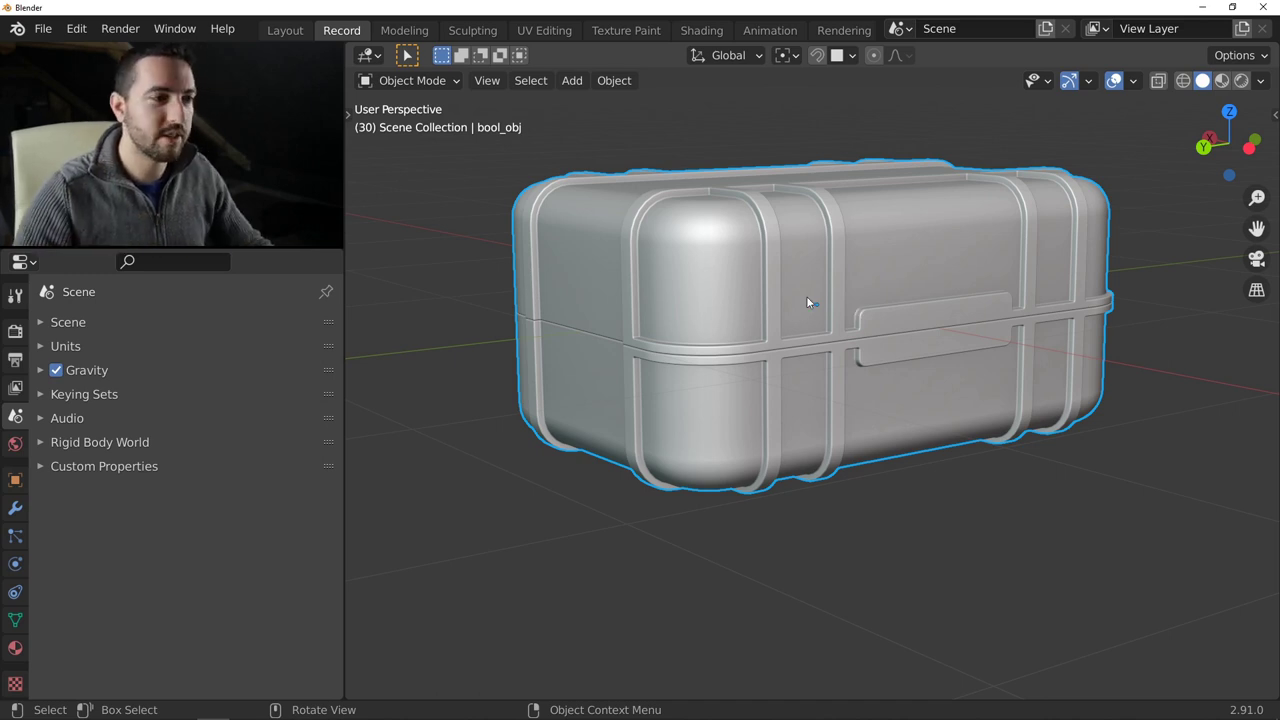
middle_click(790, 323)
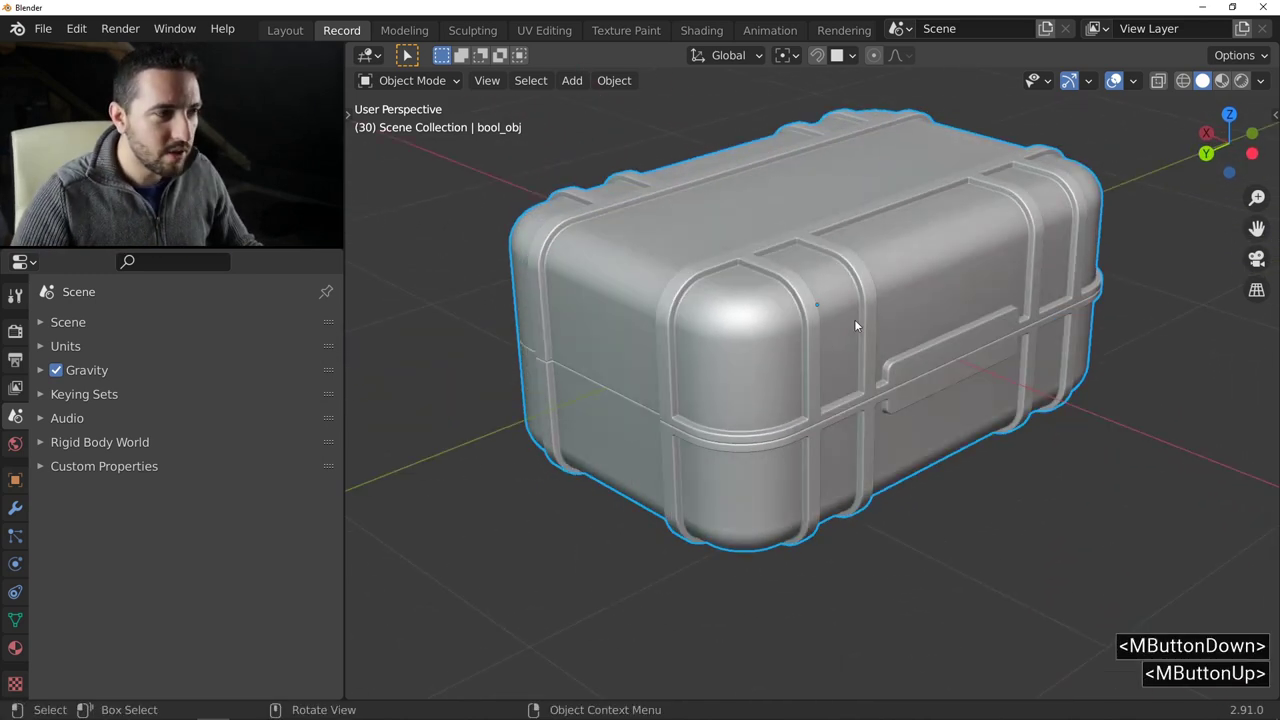
middle_click(870, 302)
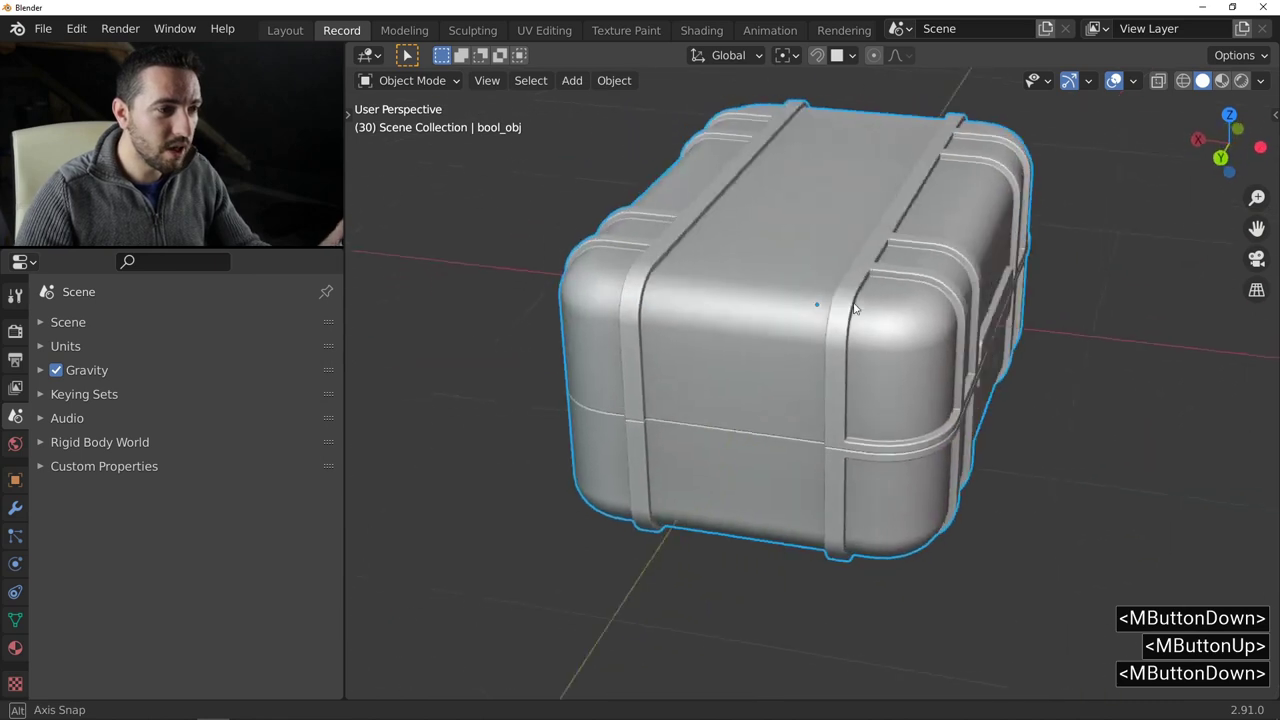
middle_click(858, 351)
middle_click(859, 324)
middle_click(861, 320)
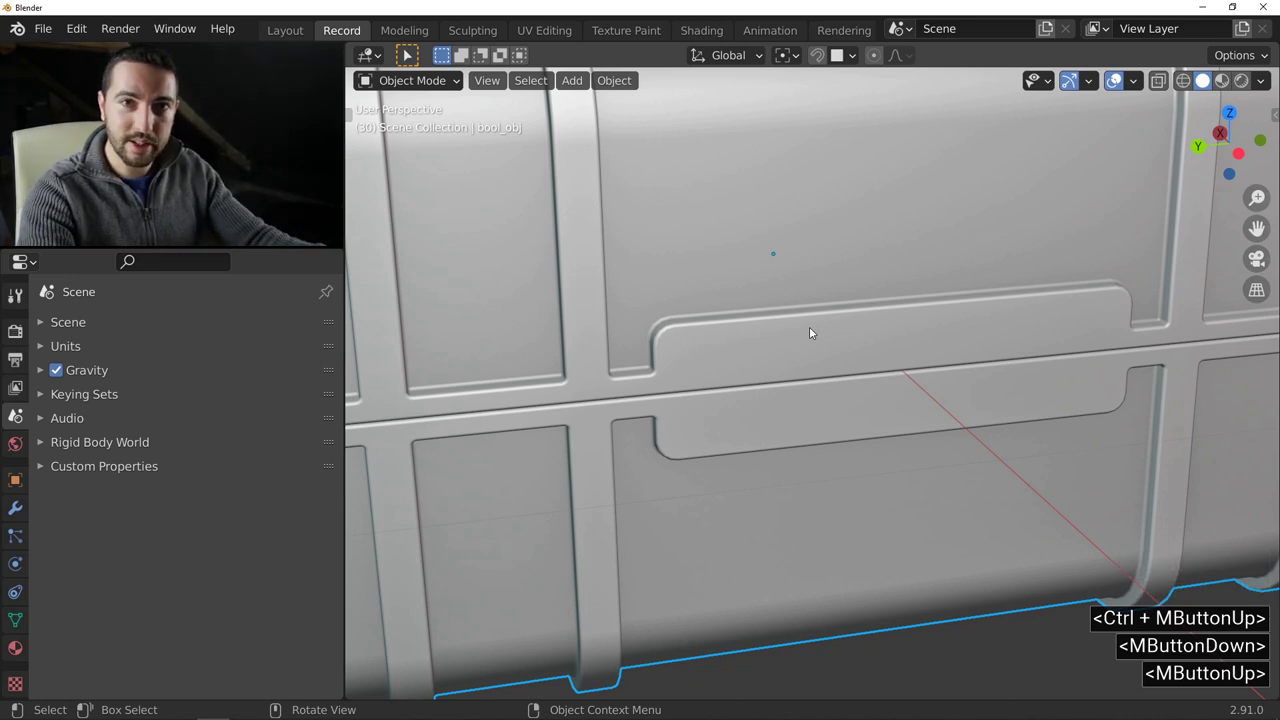
Create a new Fluent rectangle shape drawn inside the case's handle recess.
key(f)
click(678, 372)
right_click(785, 358)
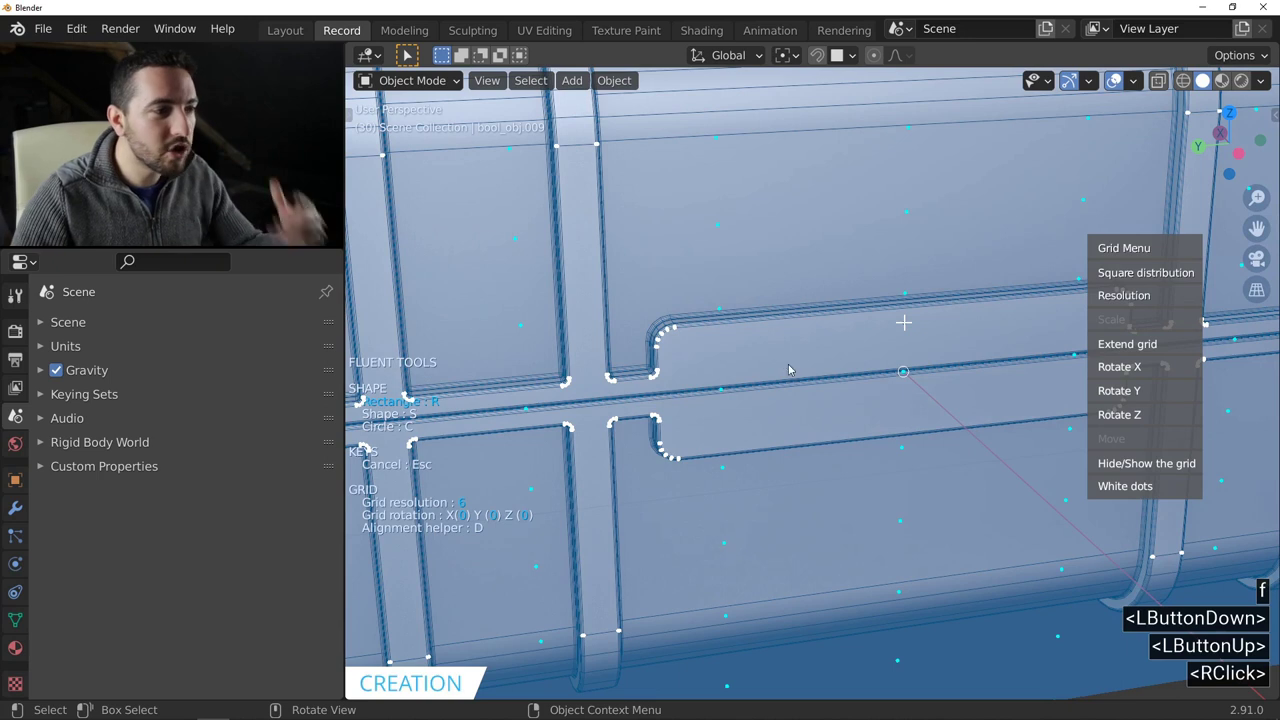
click(905, 372)
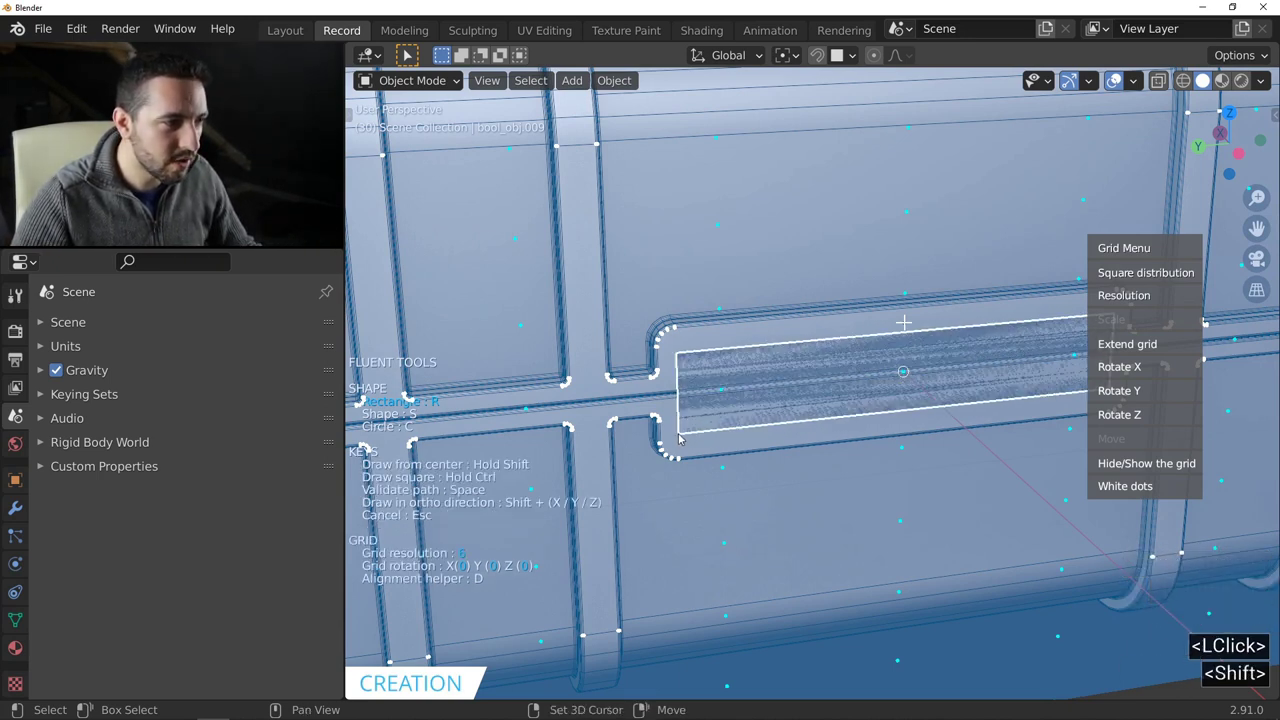
double_click(683, 438)
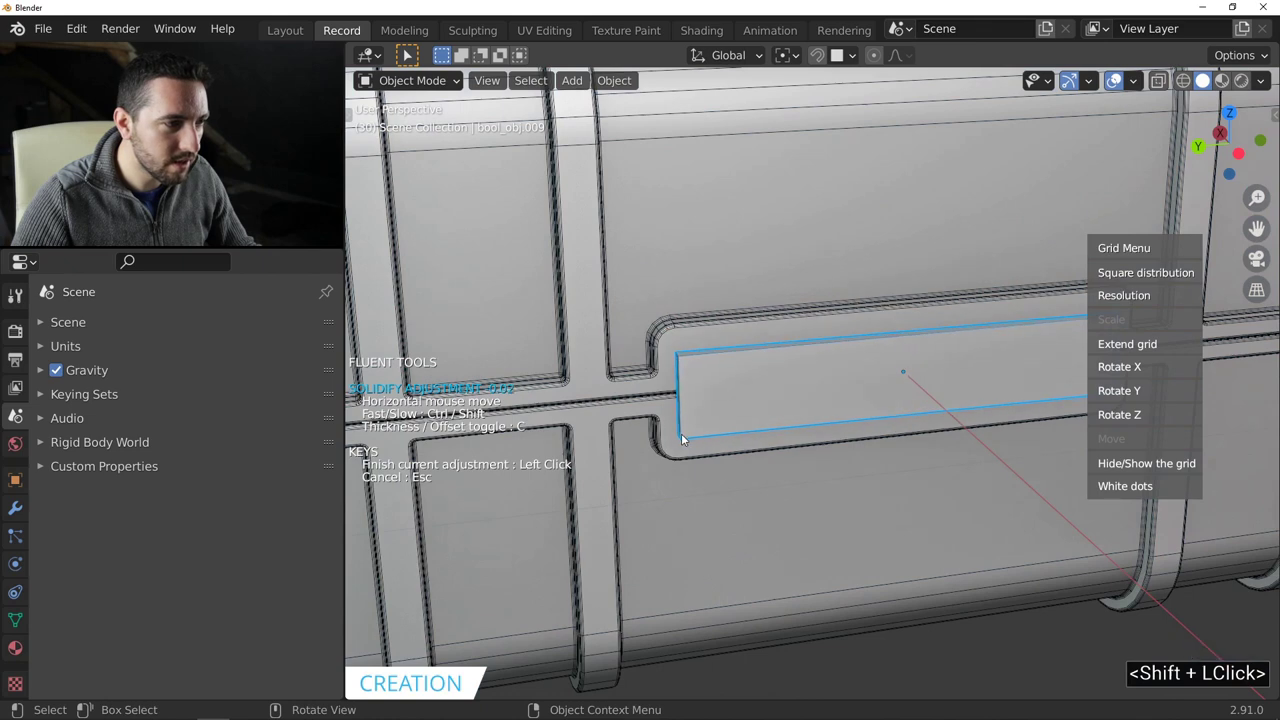
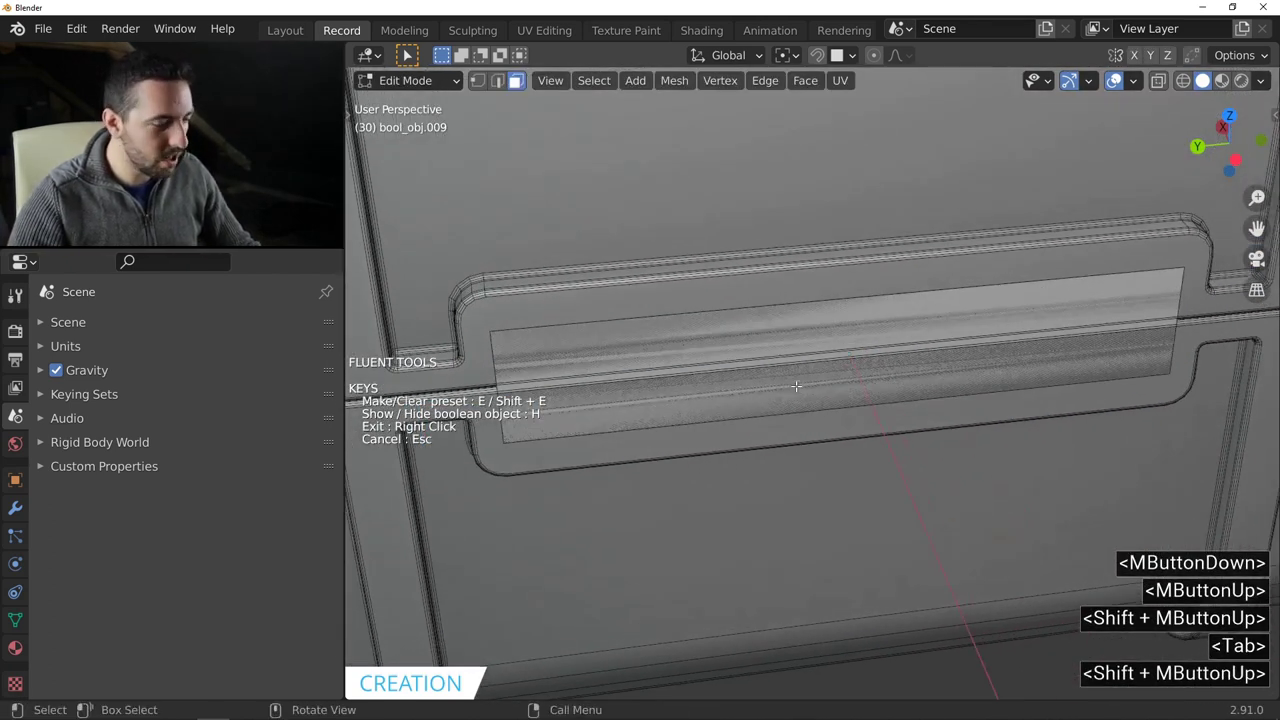
Add two pairs of loop cuts across the block and spread them apart along its length.
key(ctrl+r)
scroll(up, 3)
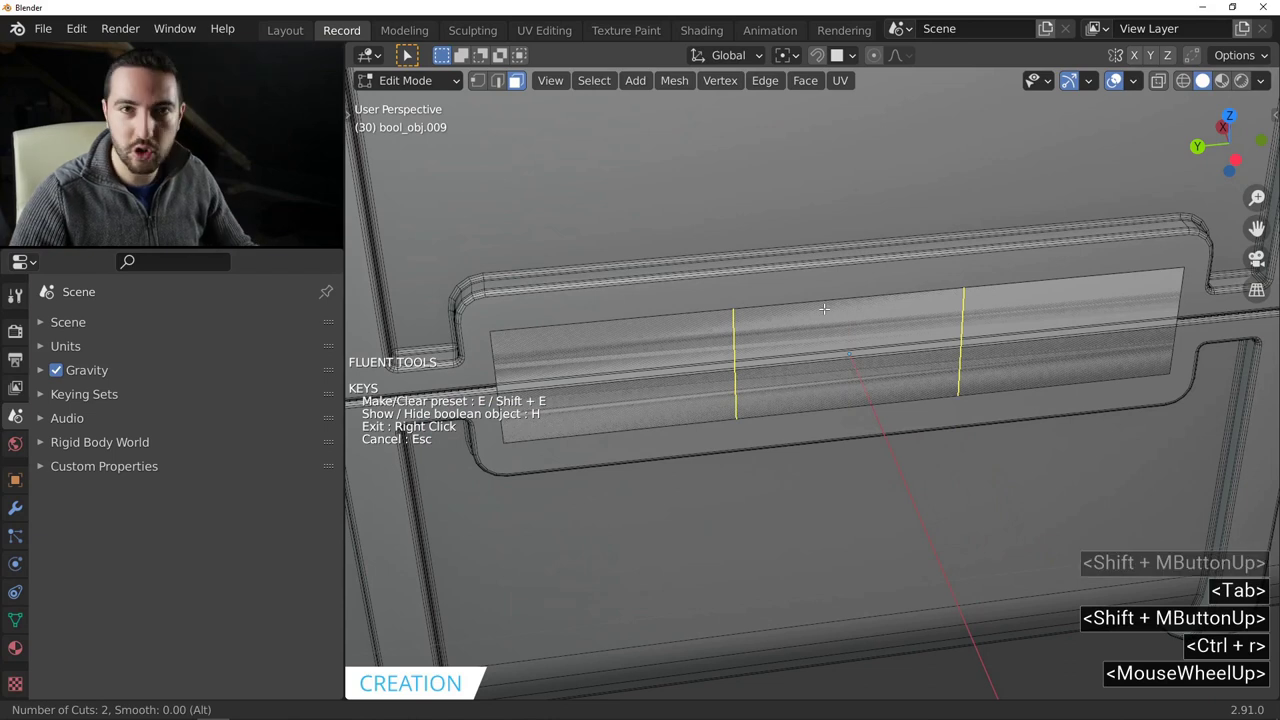
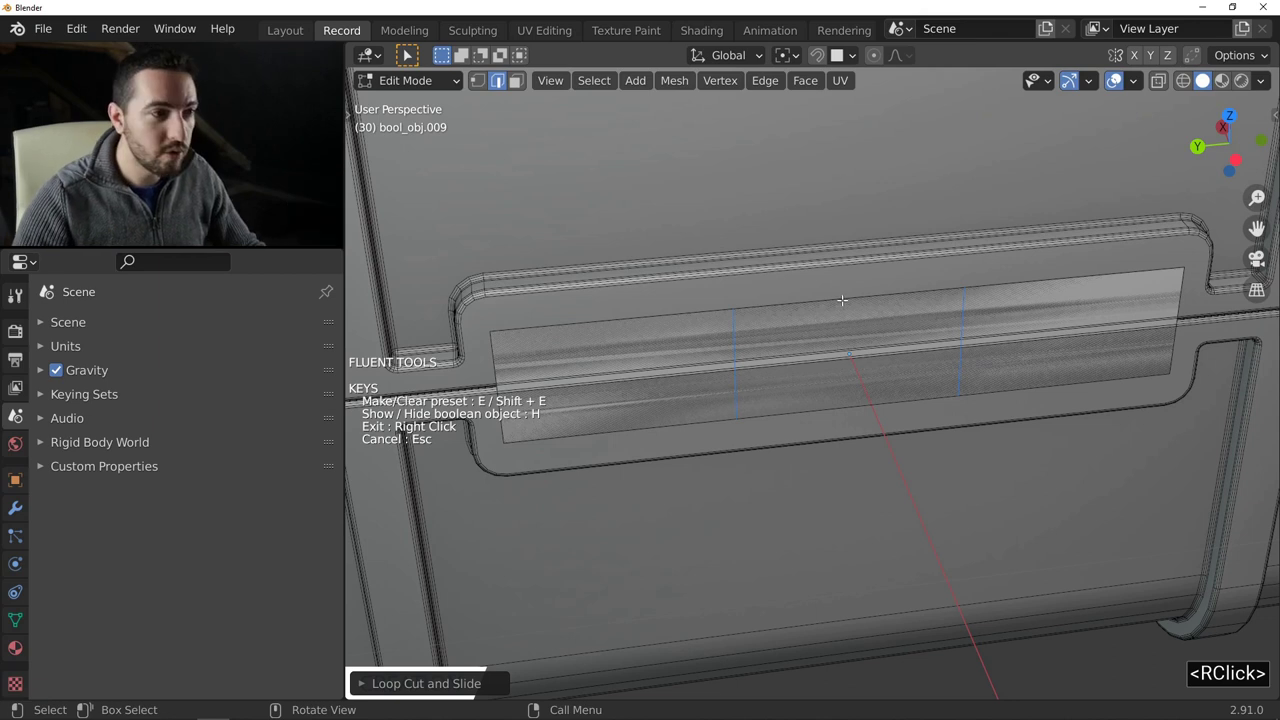
key(s)
key(y)
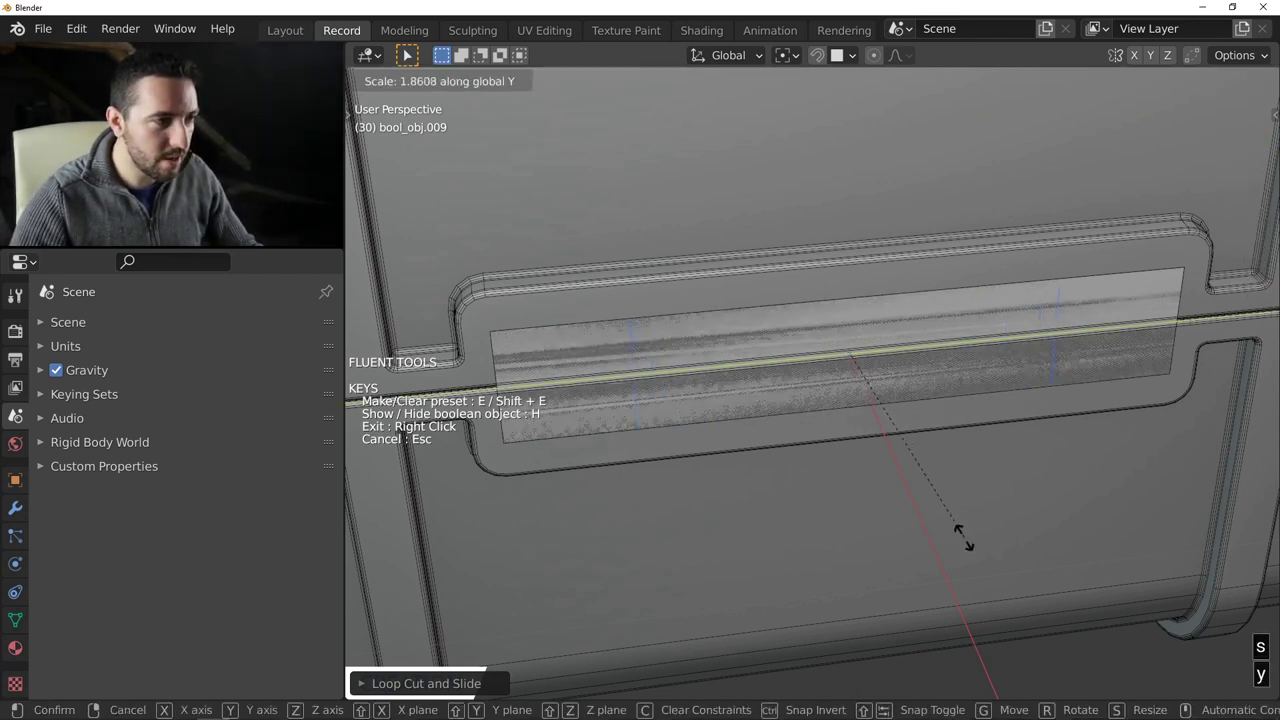
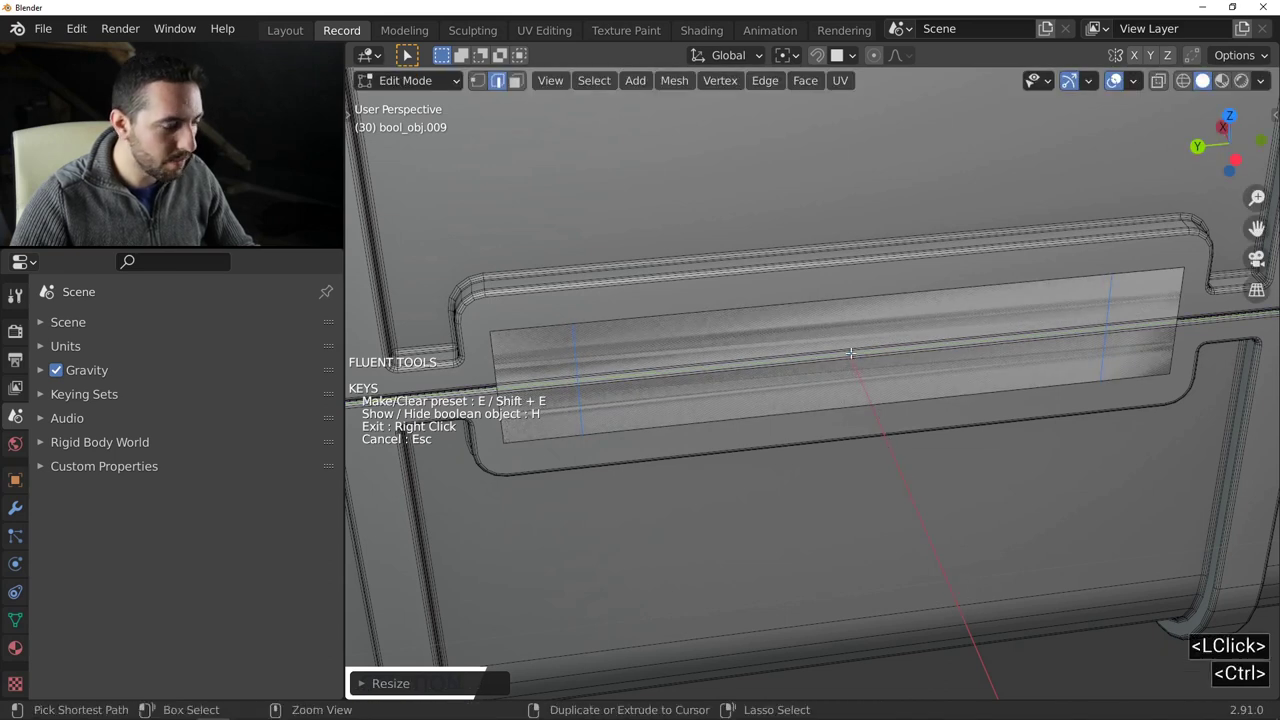
key(ctrl+r)
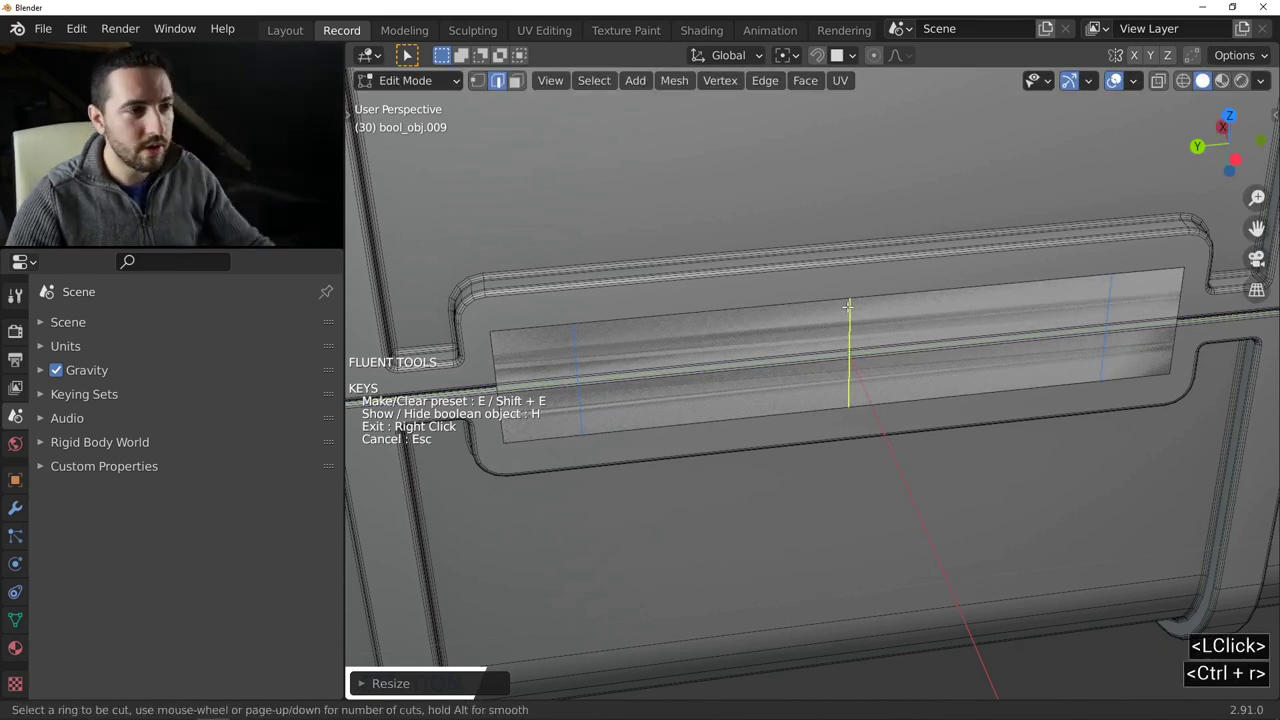
scroll(up, 3)
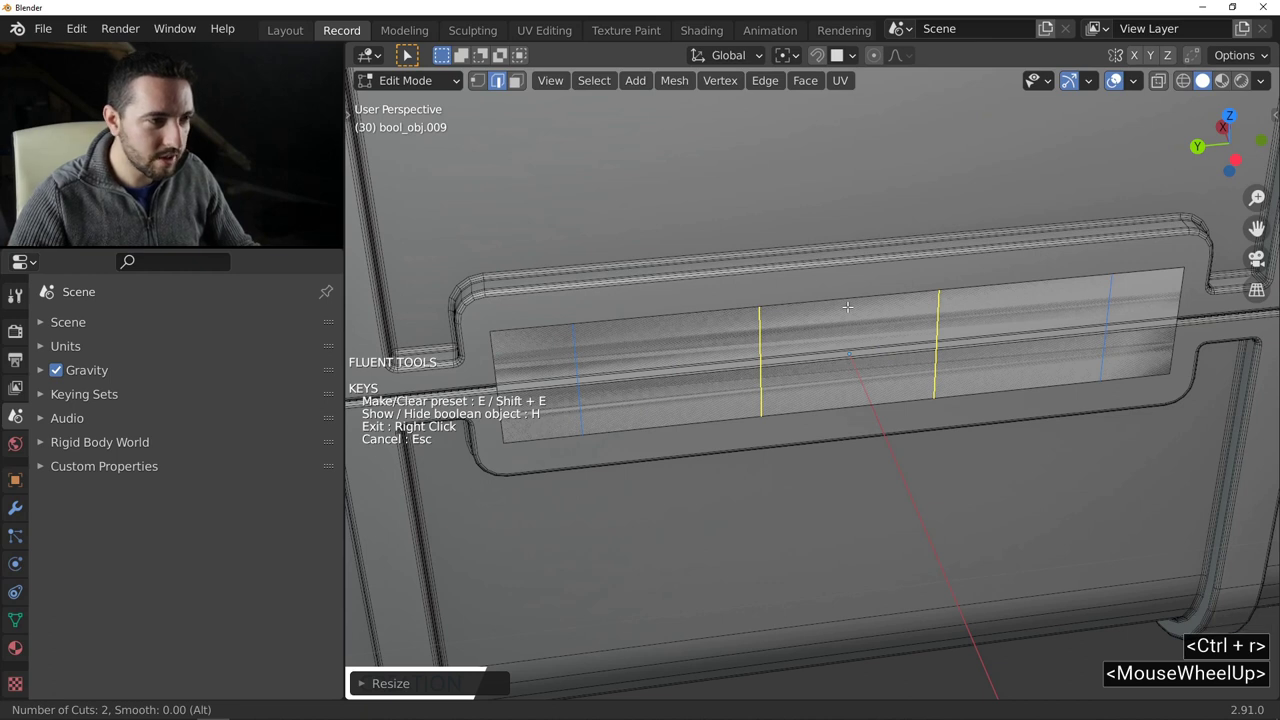
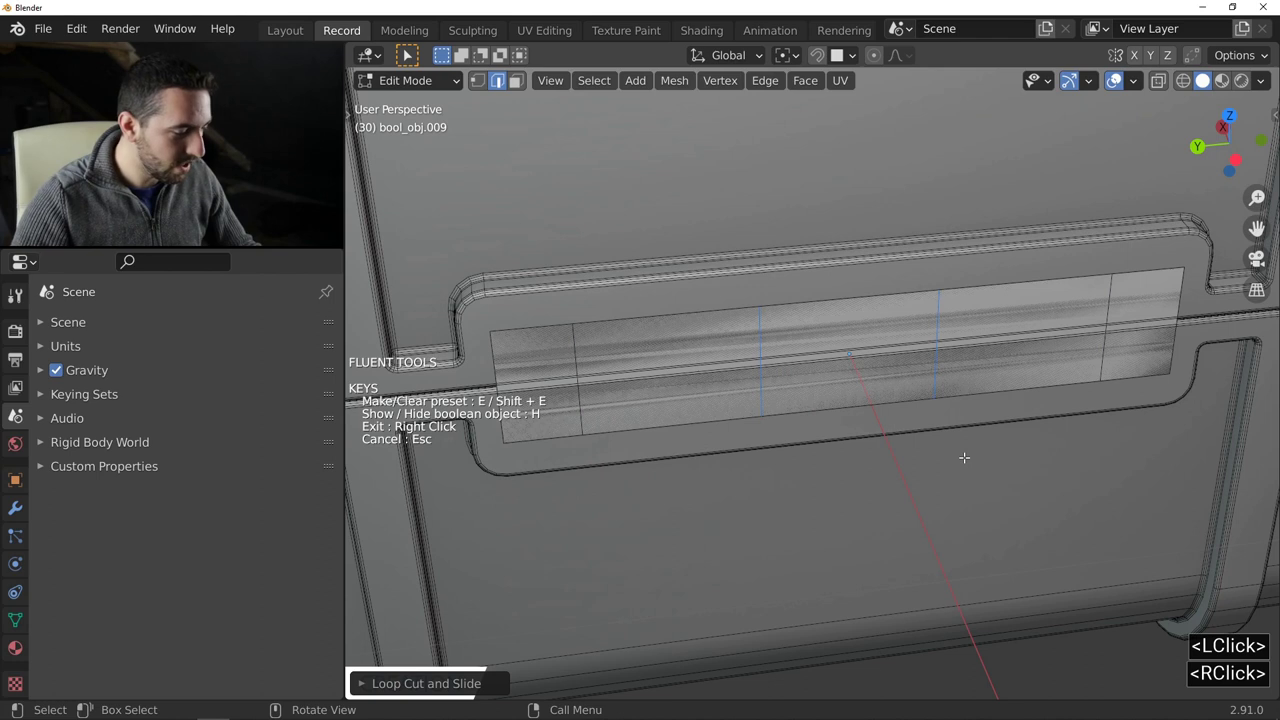
key(s)
key(y)
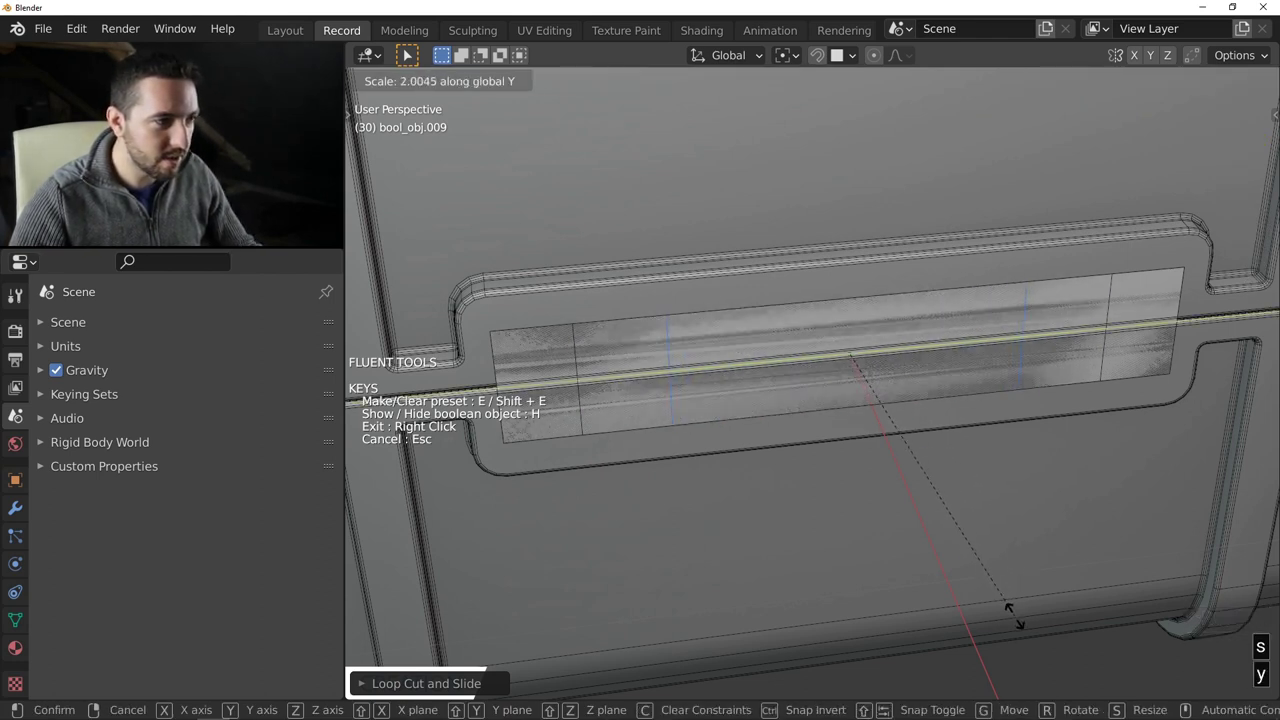
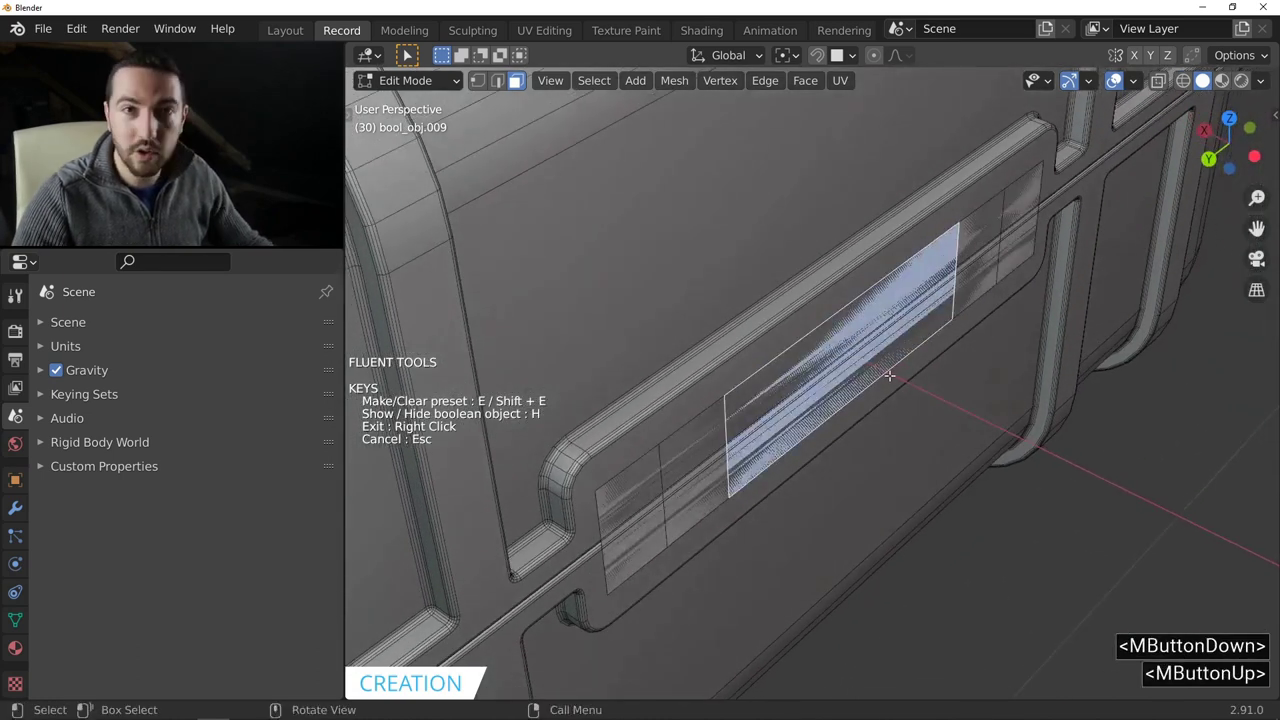
Move the middle faces outward along X so the handle juts out from the case.
key(g)
key(x)
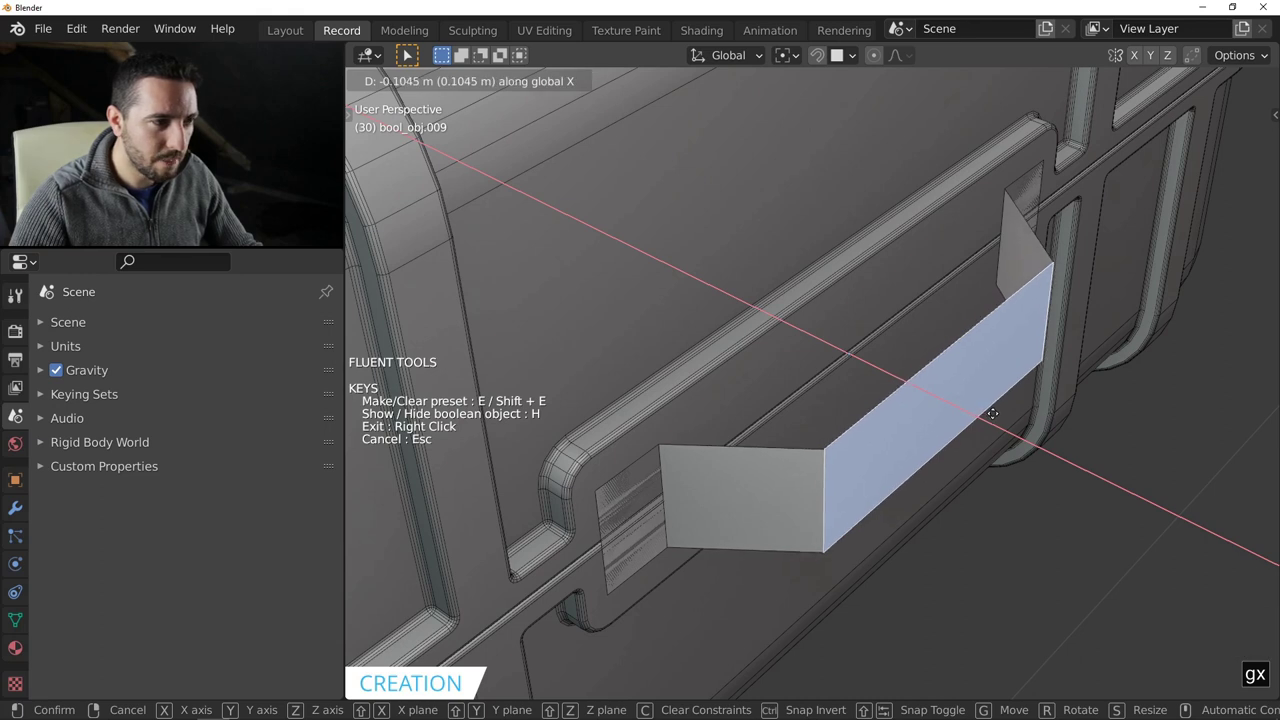
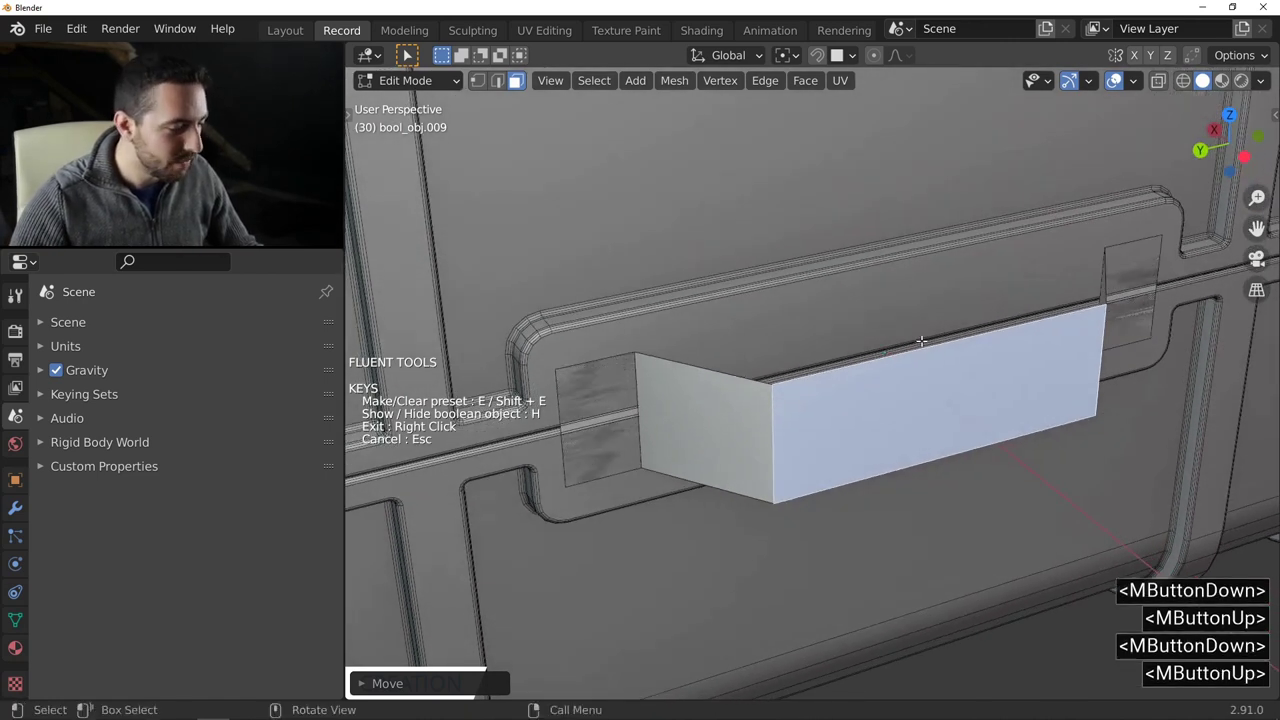
key(é)
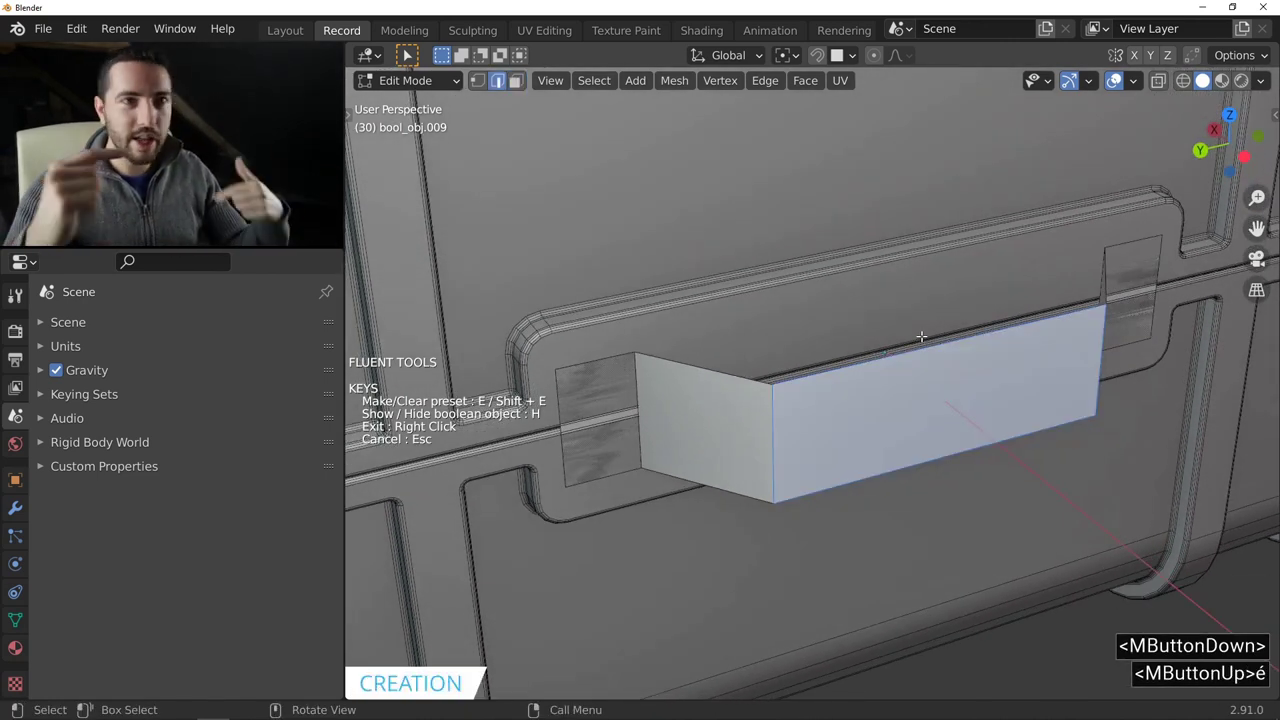
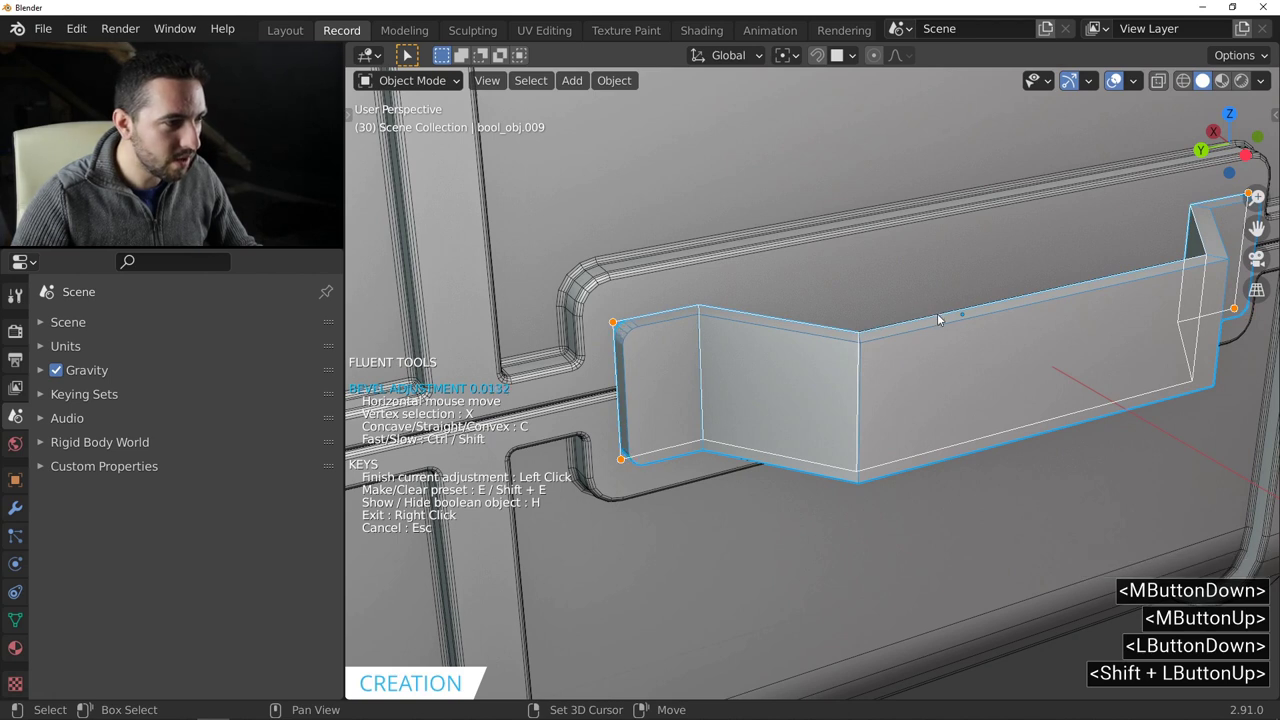
Finish rounding the handle's corners and exit the Fluent editing session.
click(940, 317)
middle_click(833, 299)
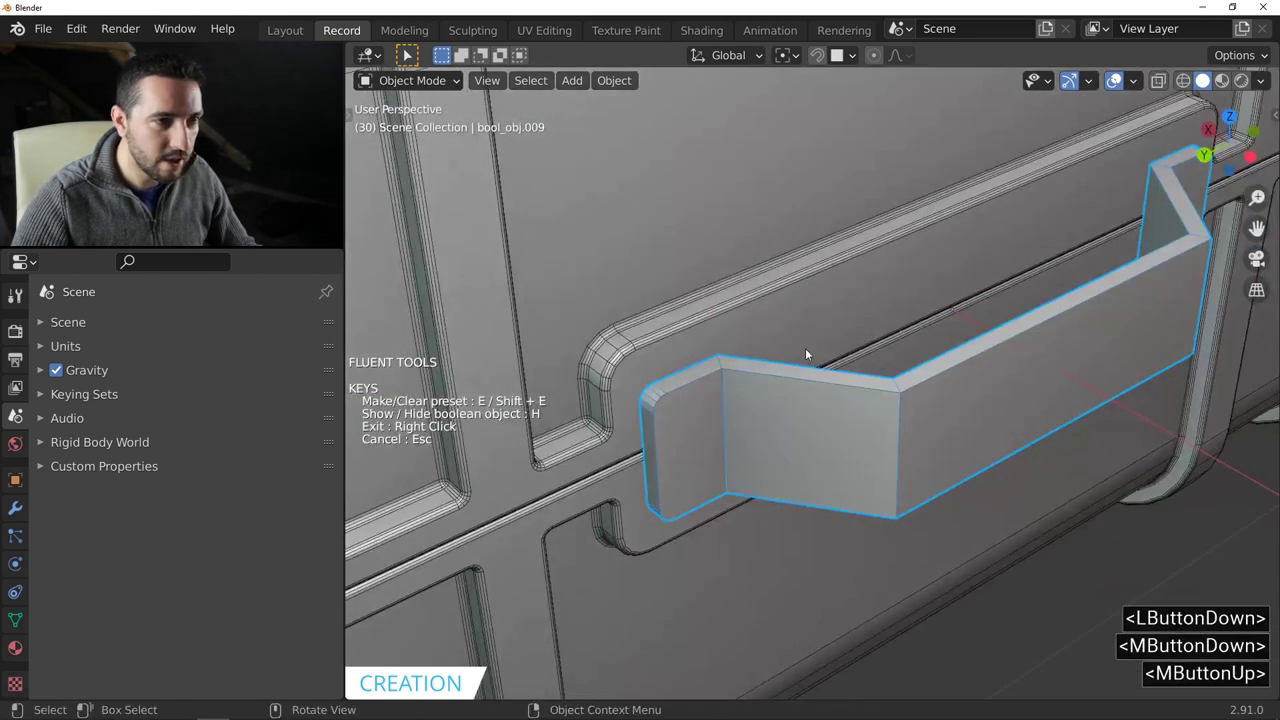
right_click(803, 356)
Add a fine, narrow bevel to the handle's edges with Fluent.
key(f)
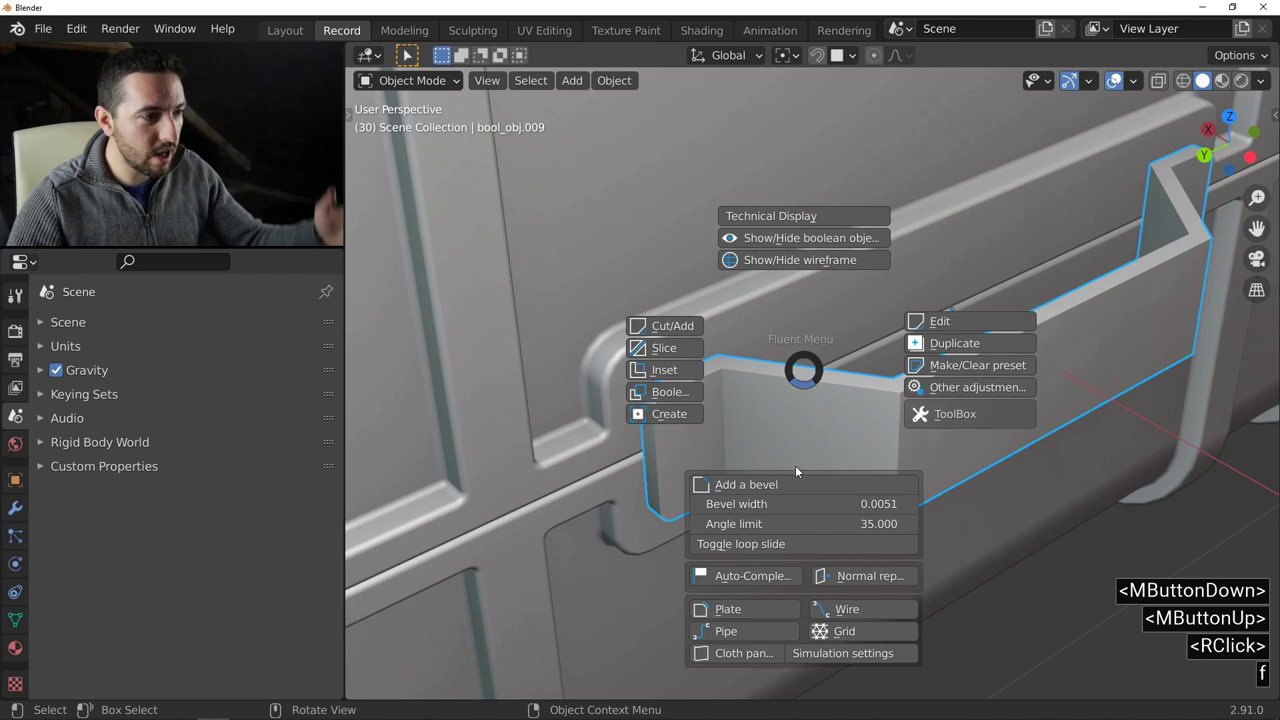
click(802, 483)
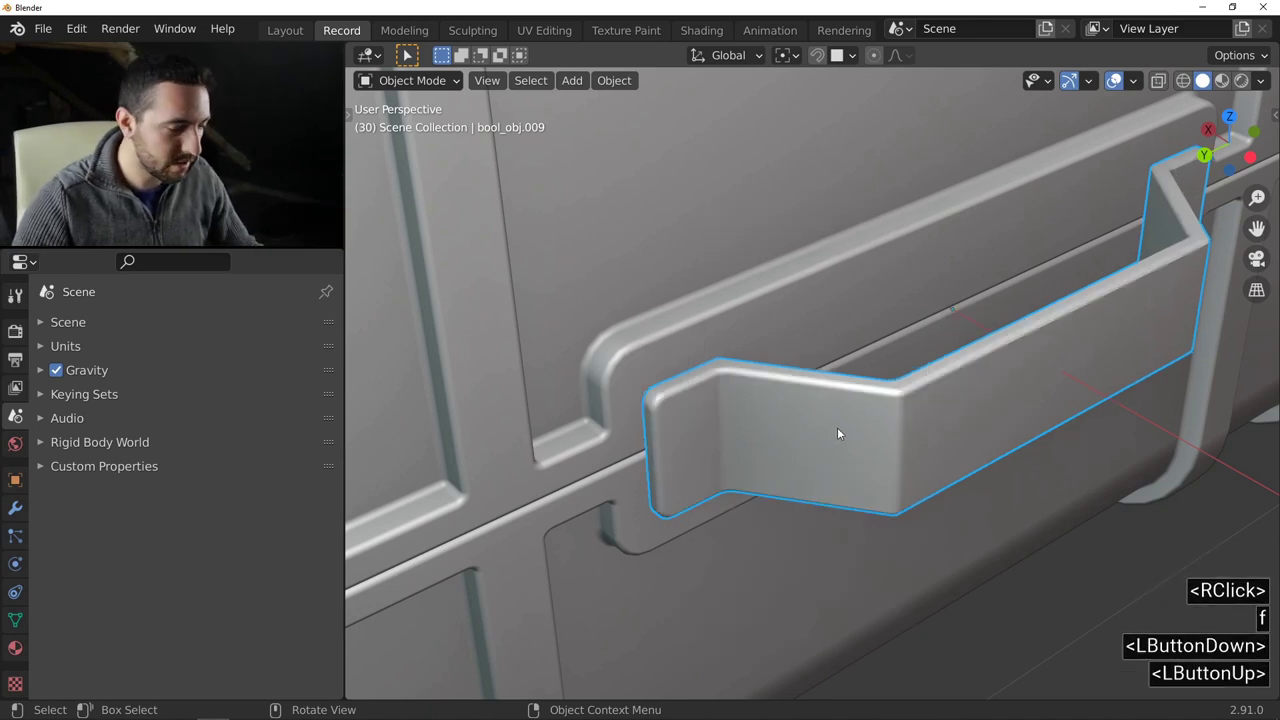
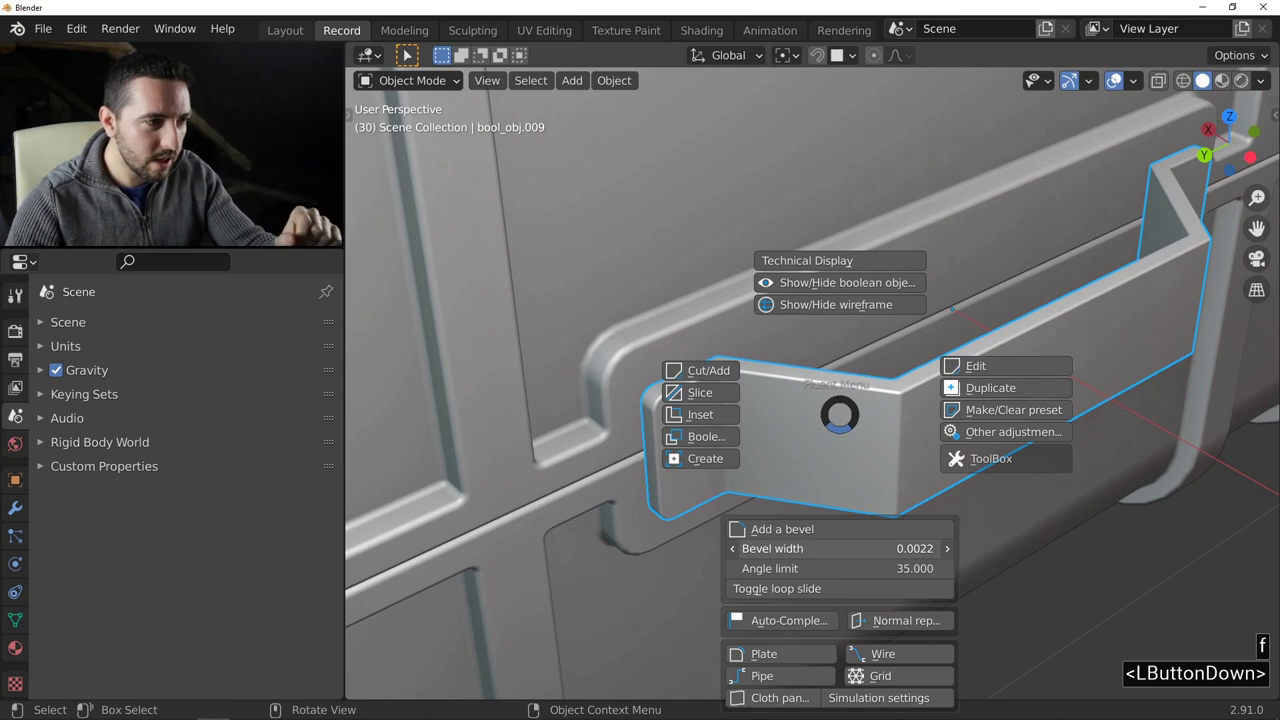
middle_click(869, 402)
middle_click(827, 344)
middle_click(830, 363)
middle_click(816, 342)
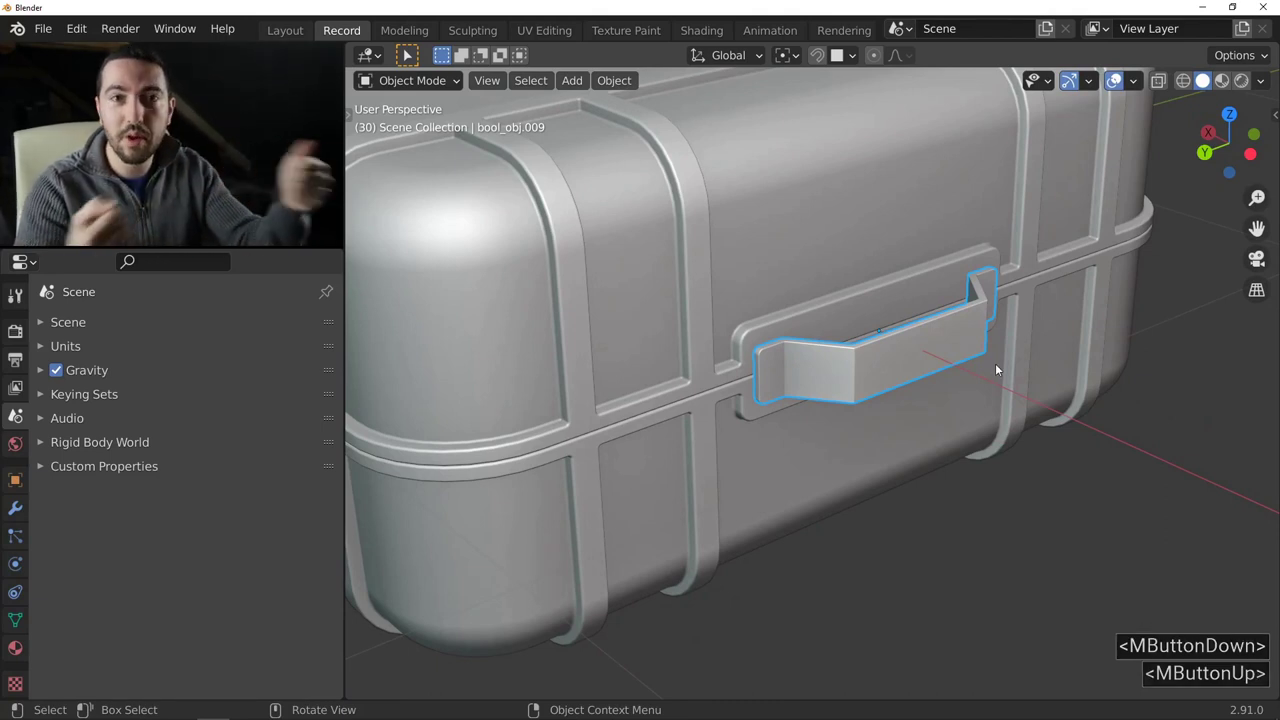
Start a Fluent cut facing the handle and enlarge the drawing grid over the case.
middle_click(985, 371)
middle_click(902, 365)
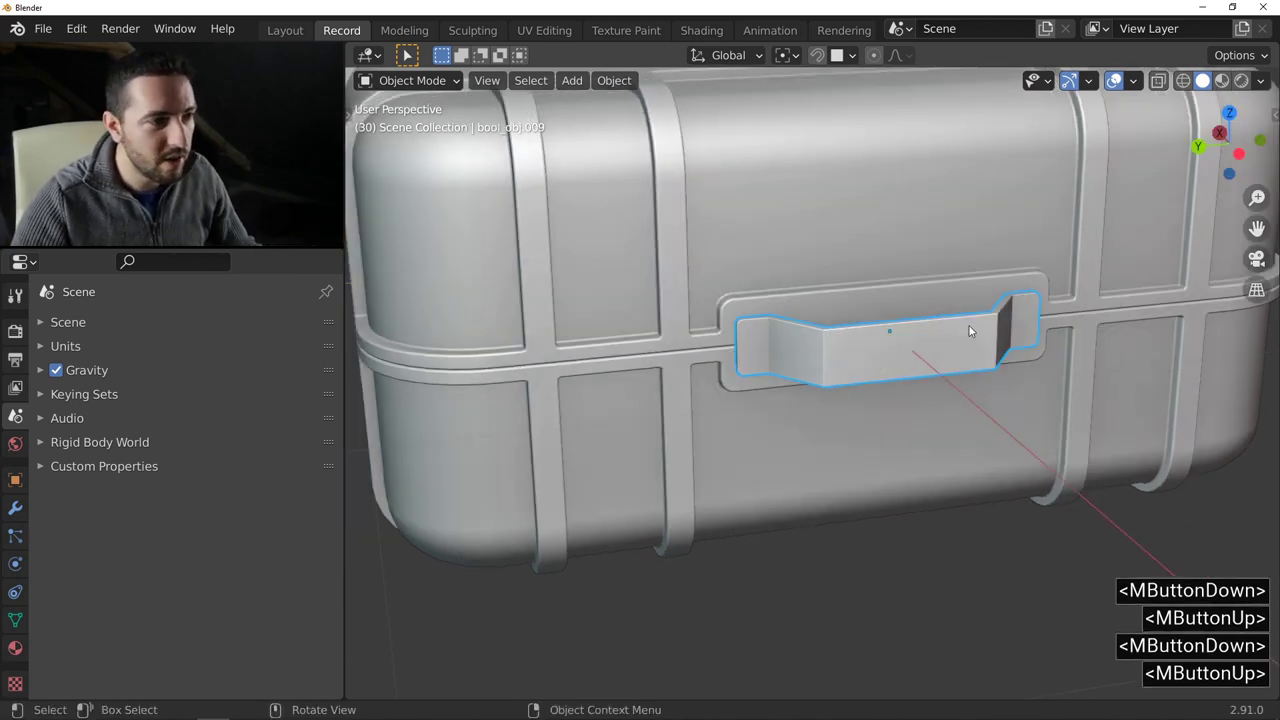
middle_click(923, 342)
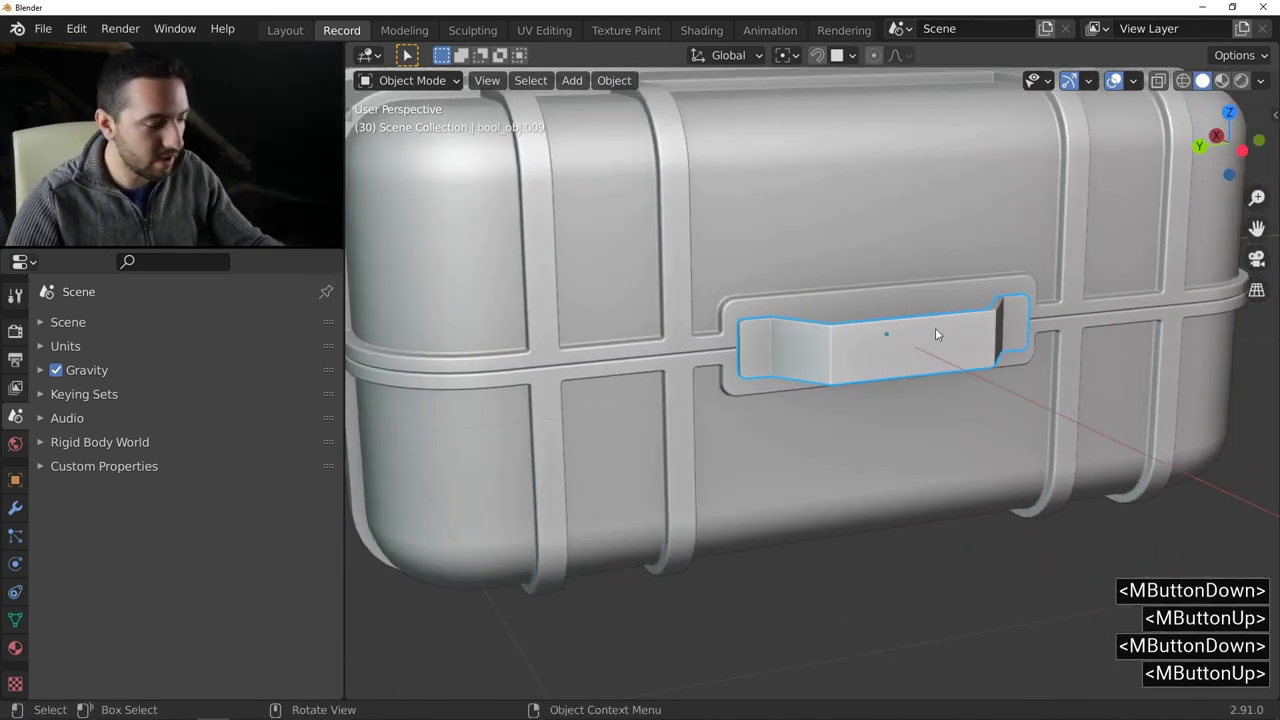
key(f)
click(802, 288)
middle_click(956, 356)
right_click(887, 355)
middle_click(851, 343)
middle_click(783, 330)
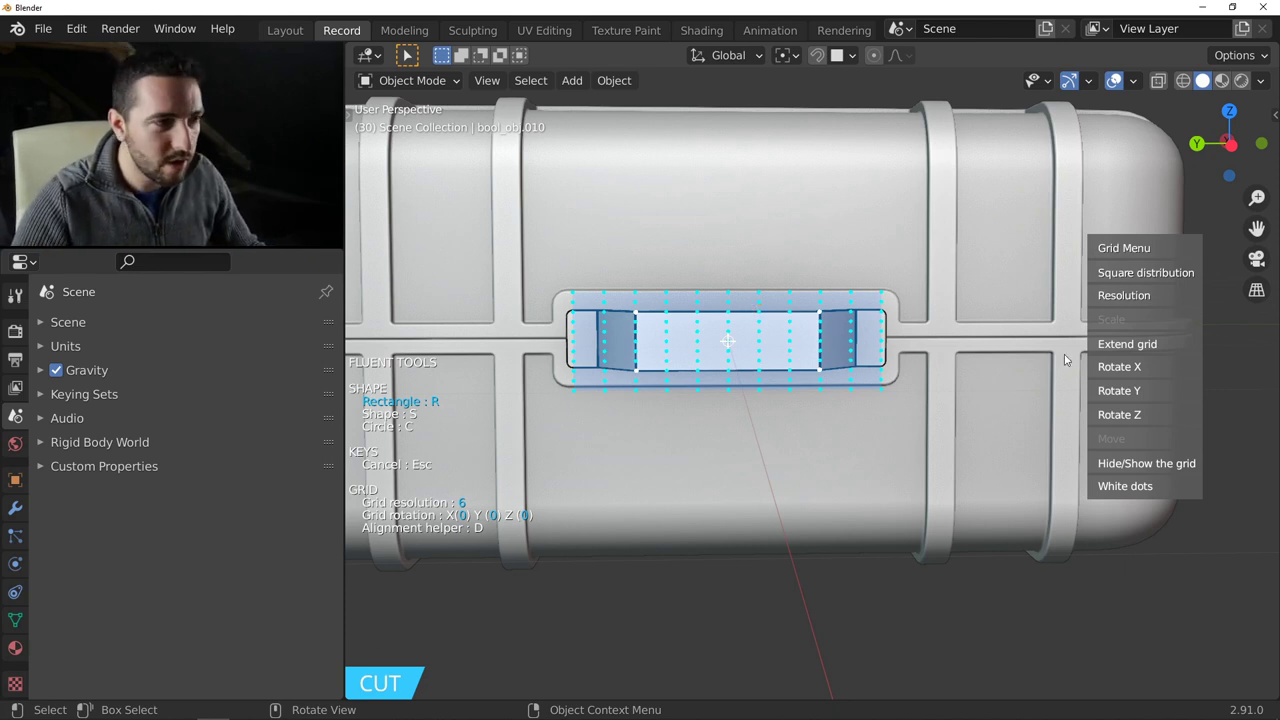
click(1124, 277)
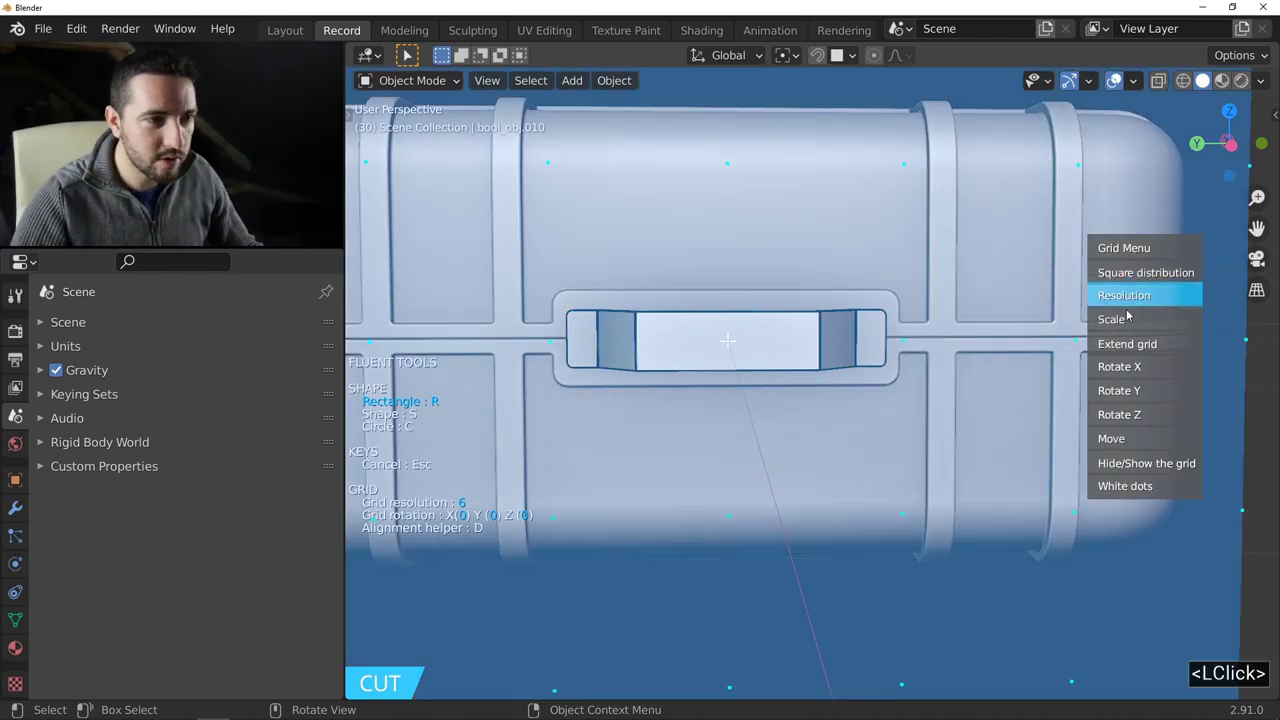
click(1134, 323)
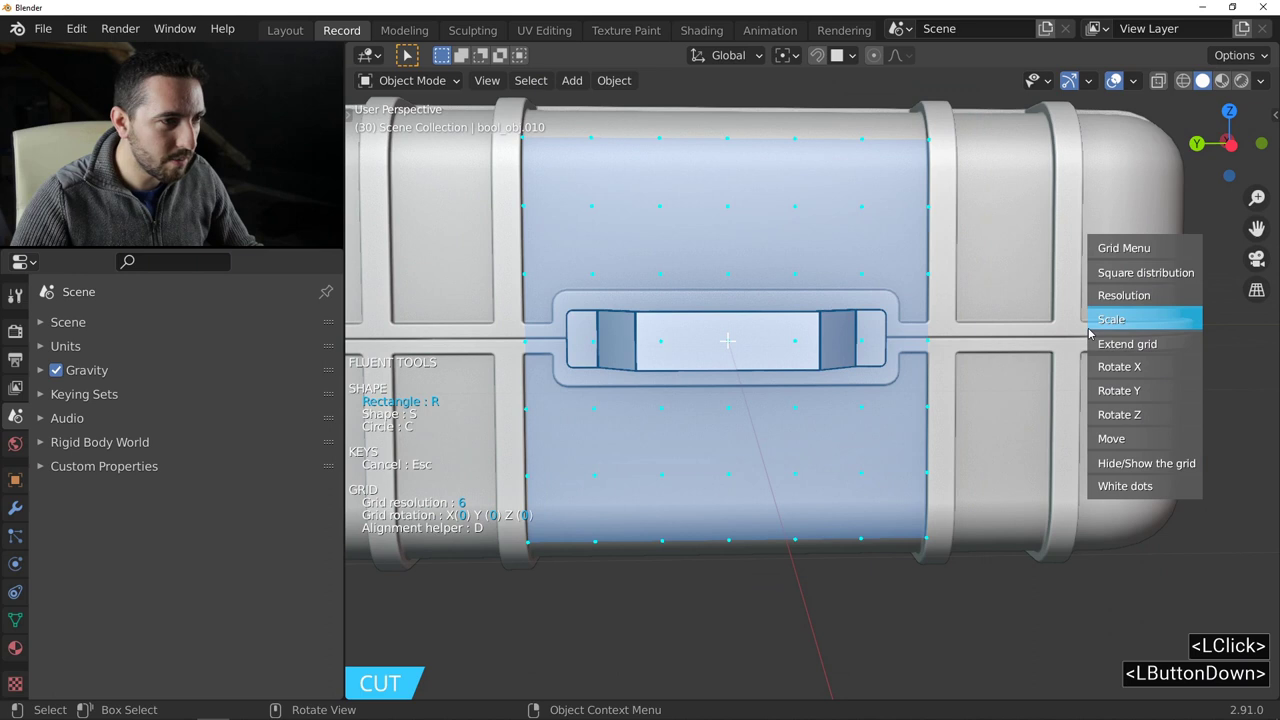
Draw a thin rectangle across the handle and slice a horizontal groove through its middle.
middle_click(808, 289)
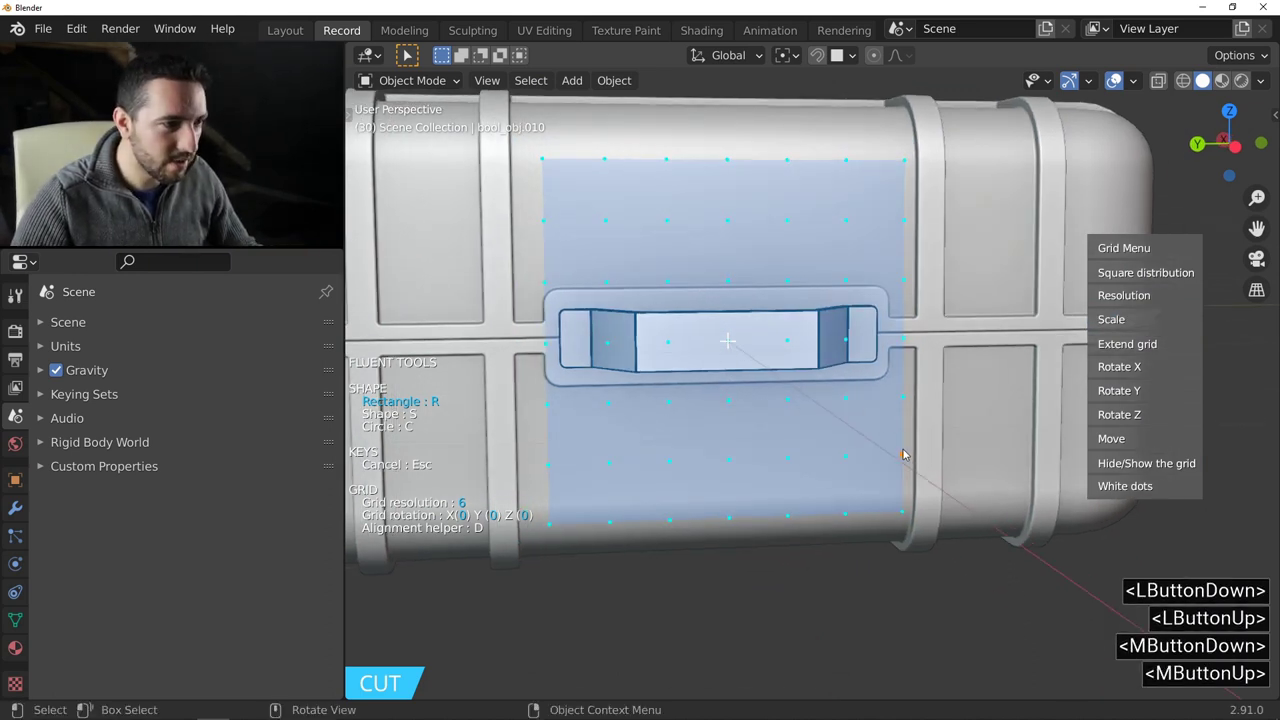
click(905, 453)
click(549, 345)
click(483, 344)
middle_click(628, 334)
middle_click(689, 348)
middle_click(697, 339)
click(849, 294)
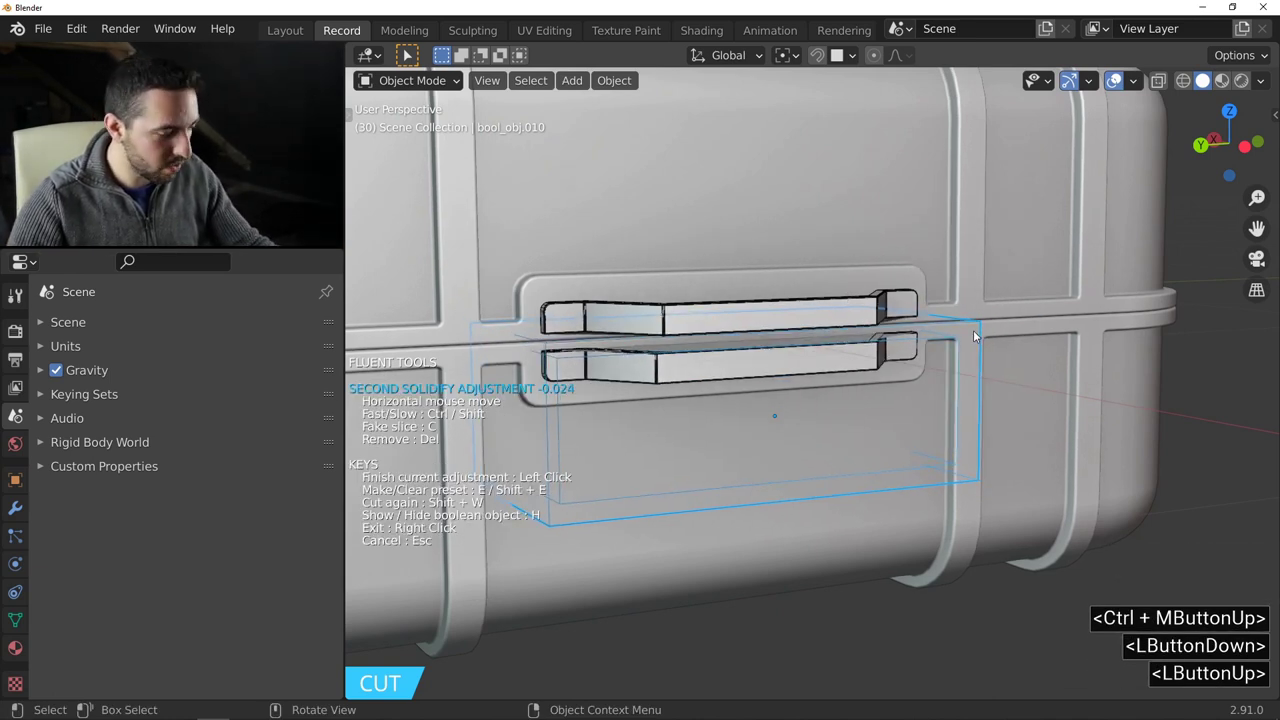
key(c)
right_click(803, 326)
middle_click(798, 325)
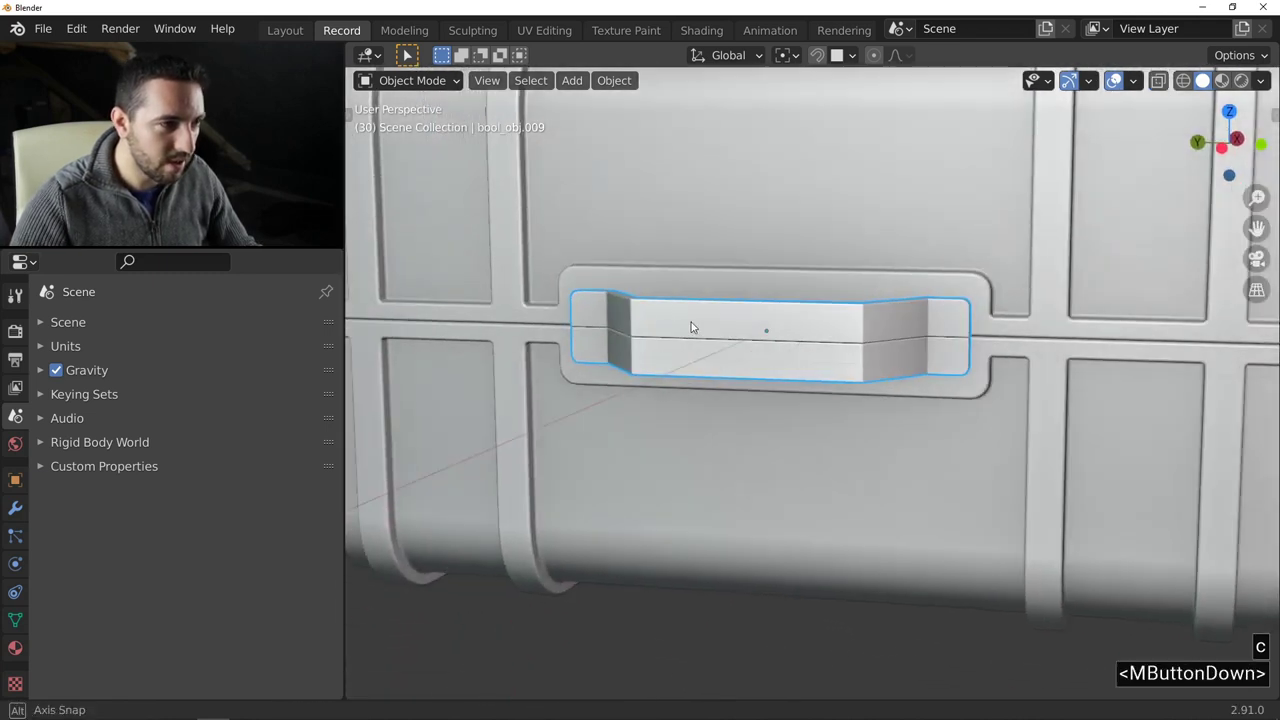
In Edit Mode, scale the handle's long face down along Z so it tapers from a taller end.
middle_click(765, 338)
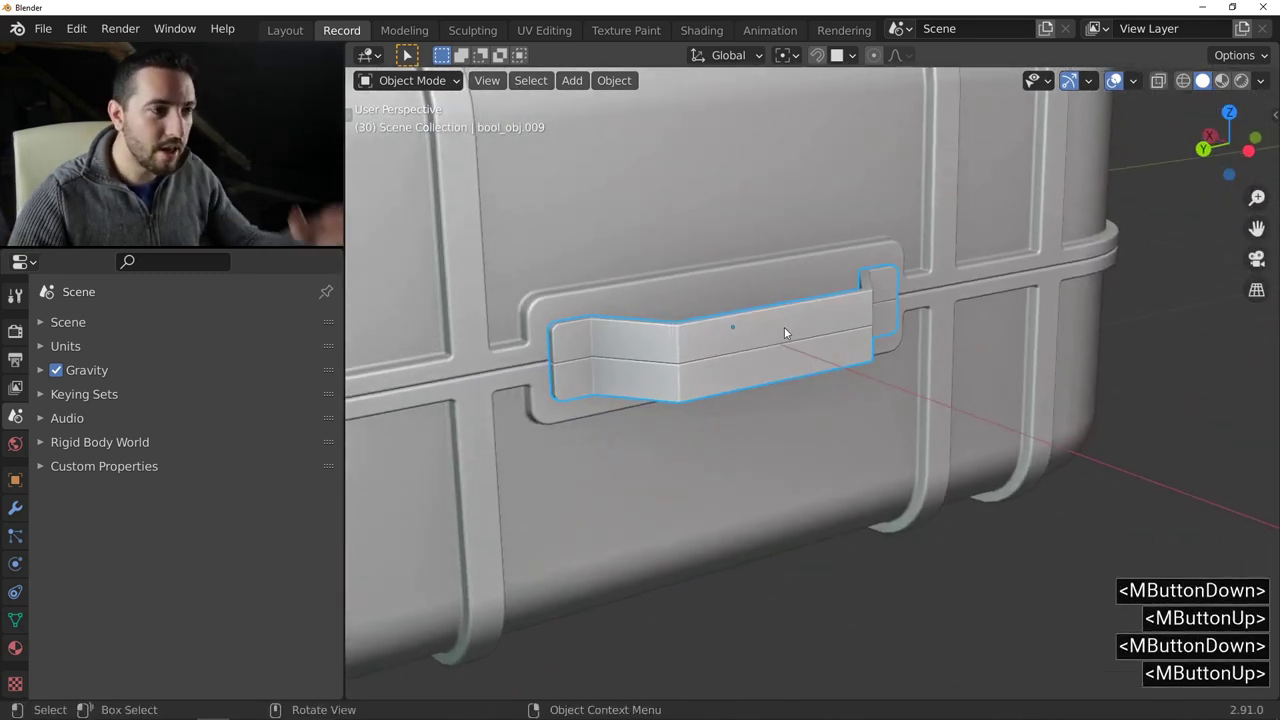
middle_click(723, 298)
middle_click(726, 299)
middle_click(759, 313)
key(Tab)
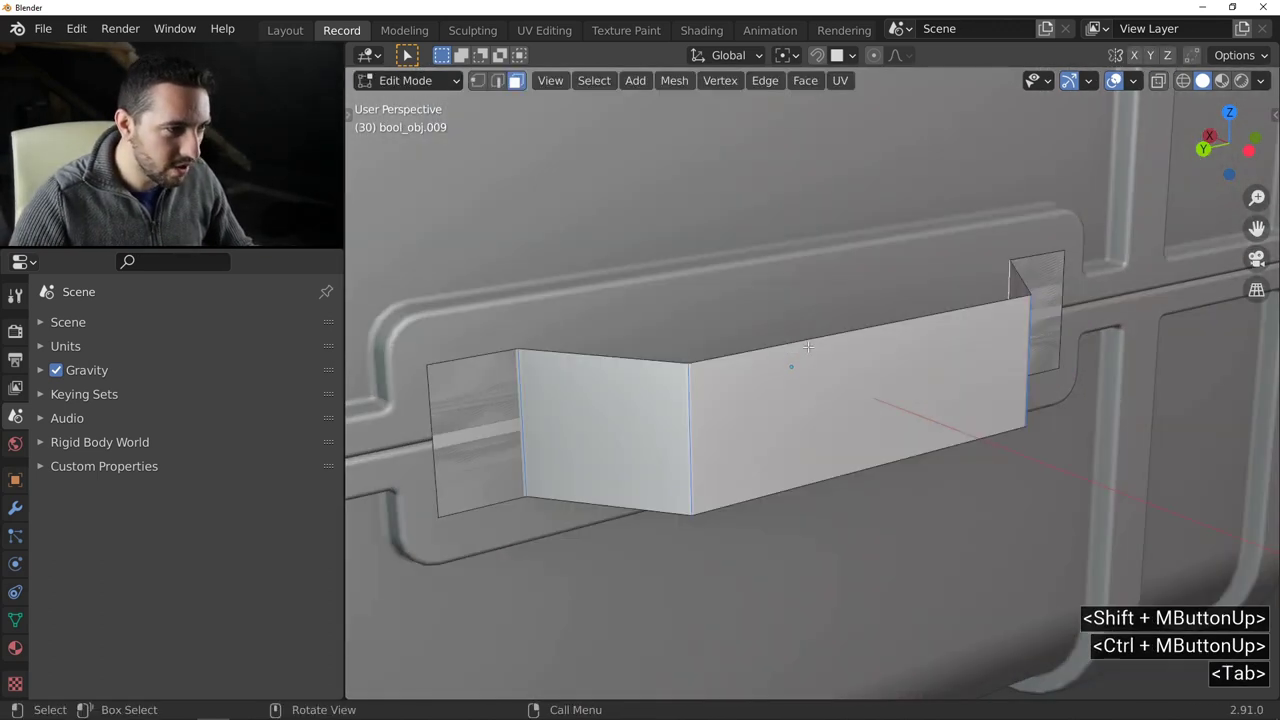
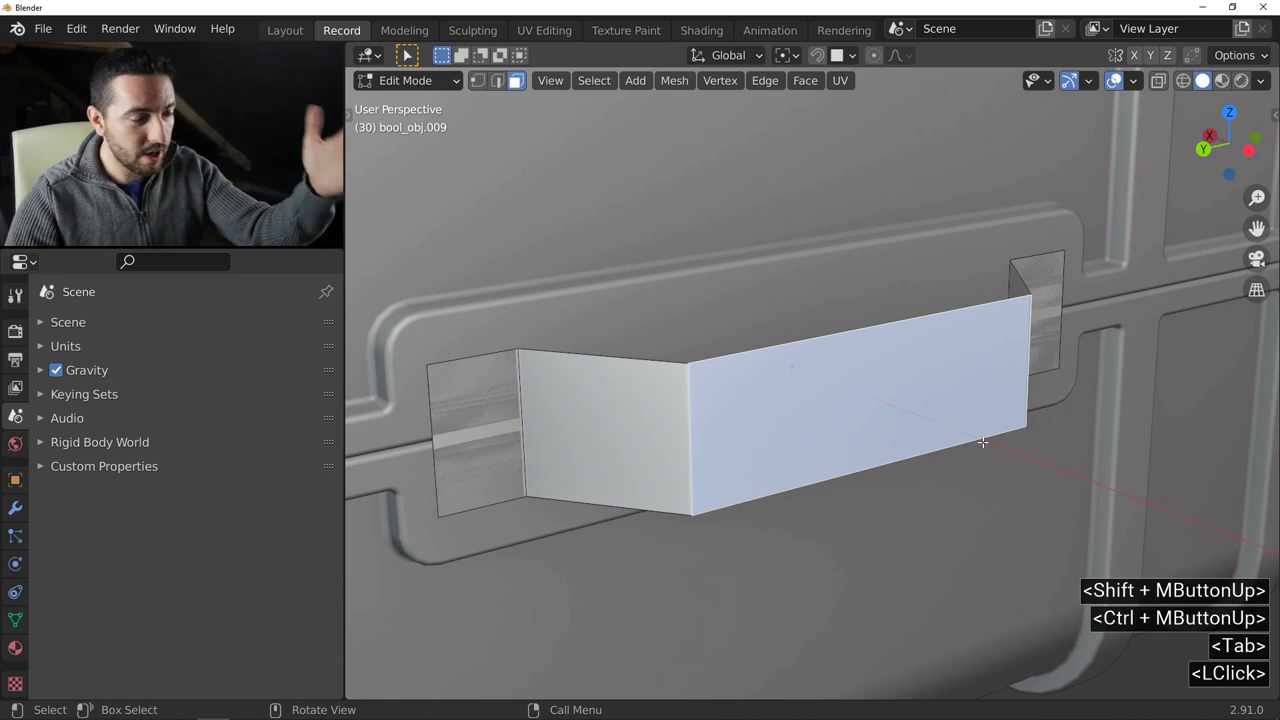
key(s)
key(z)
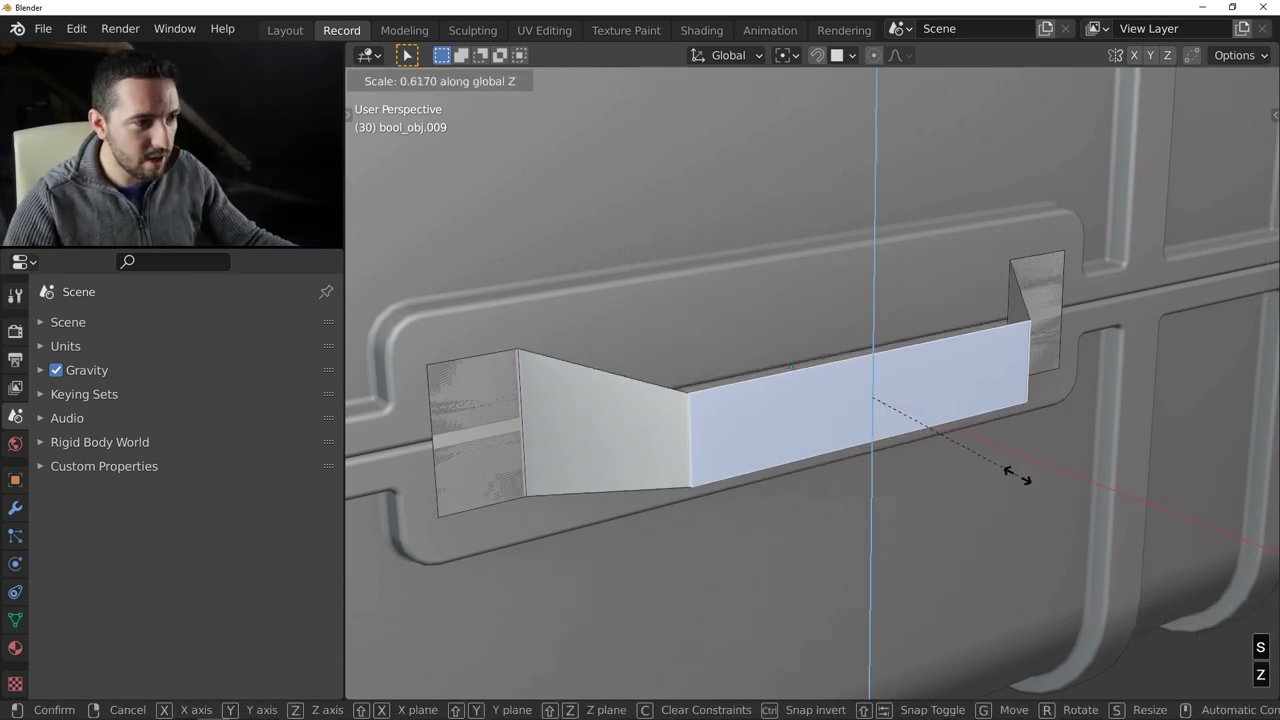
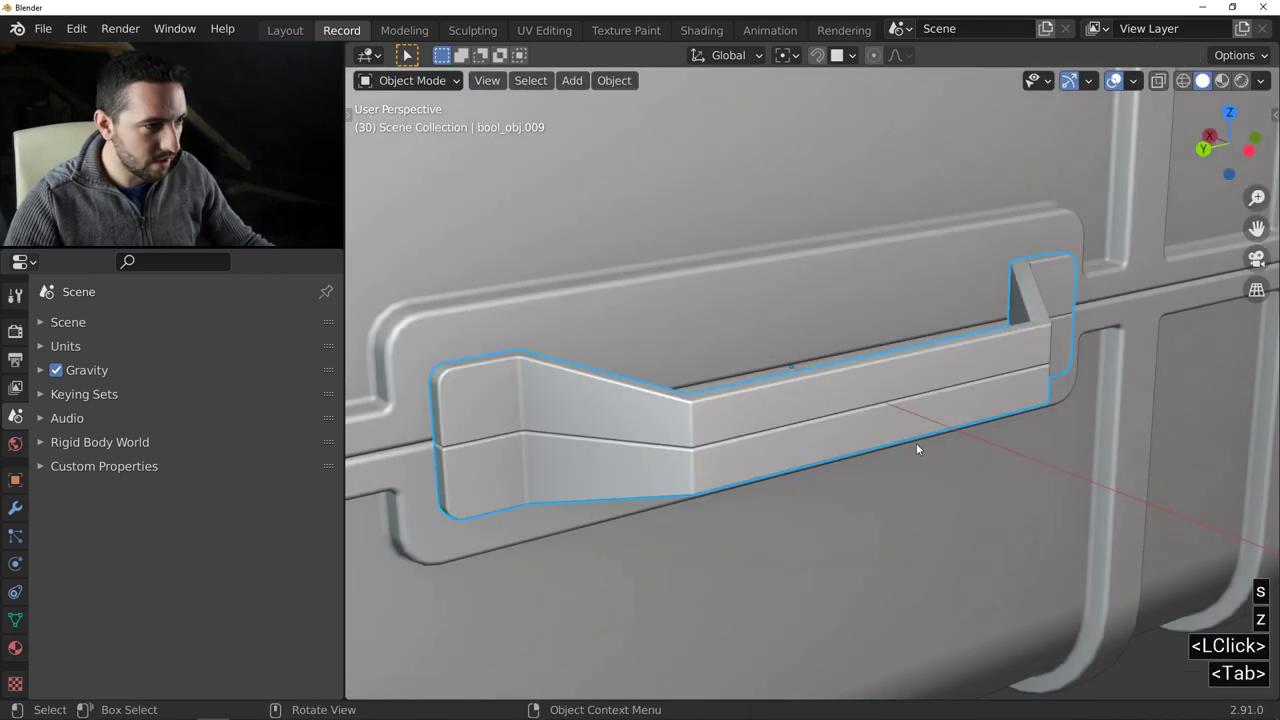
middle_click(865, 414)
key(alt+a)
middle_click(995, 368)
middle_click(1008, 401)
middle_click(905, 353)
Inspect the case's far side and select the flat cutter object around the handle.
click(696, 413)
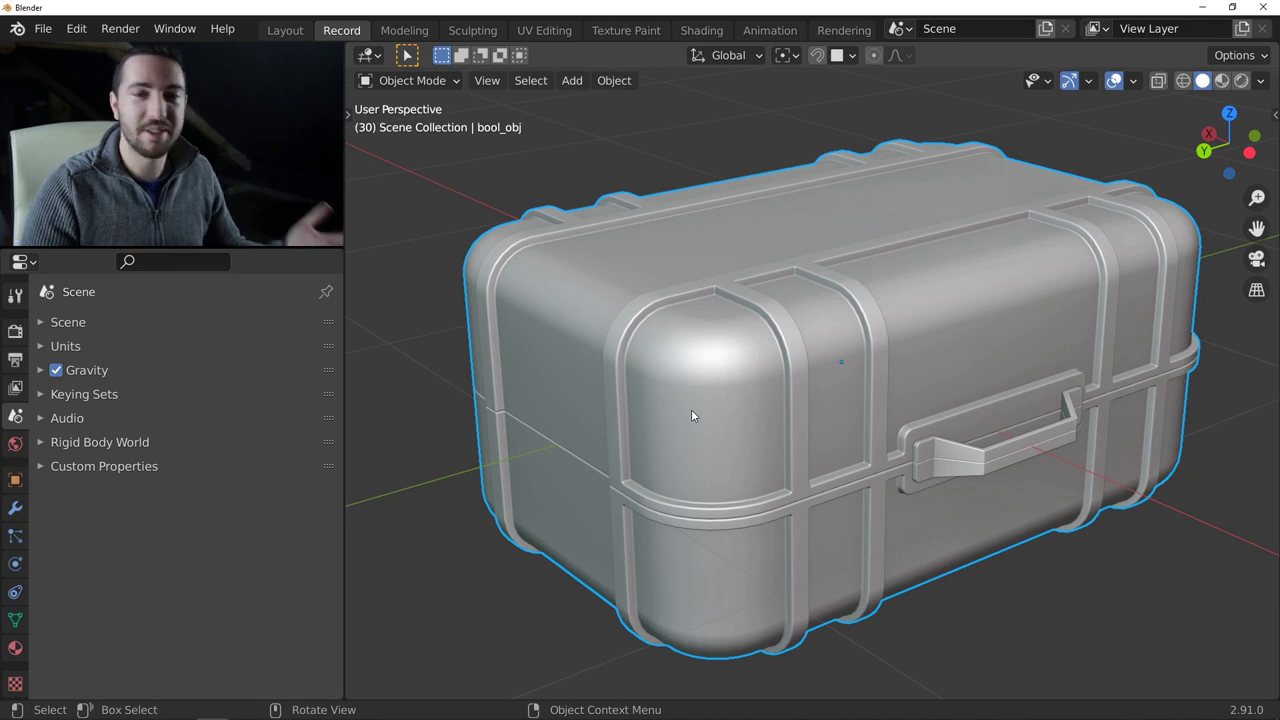
middle_click(727, 383)
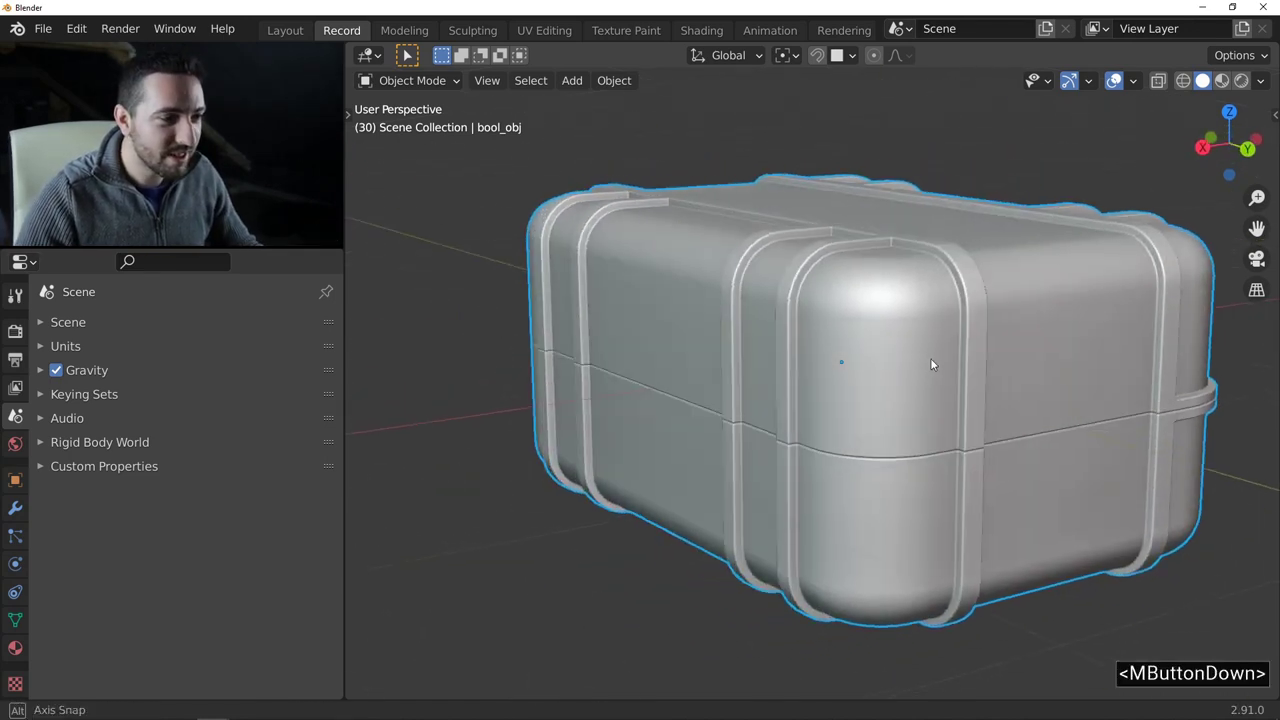
middle_click(780, 403)
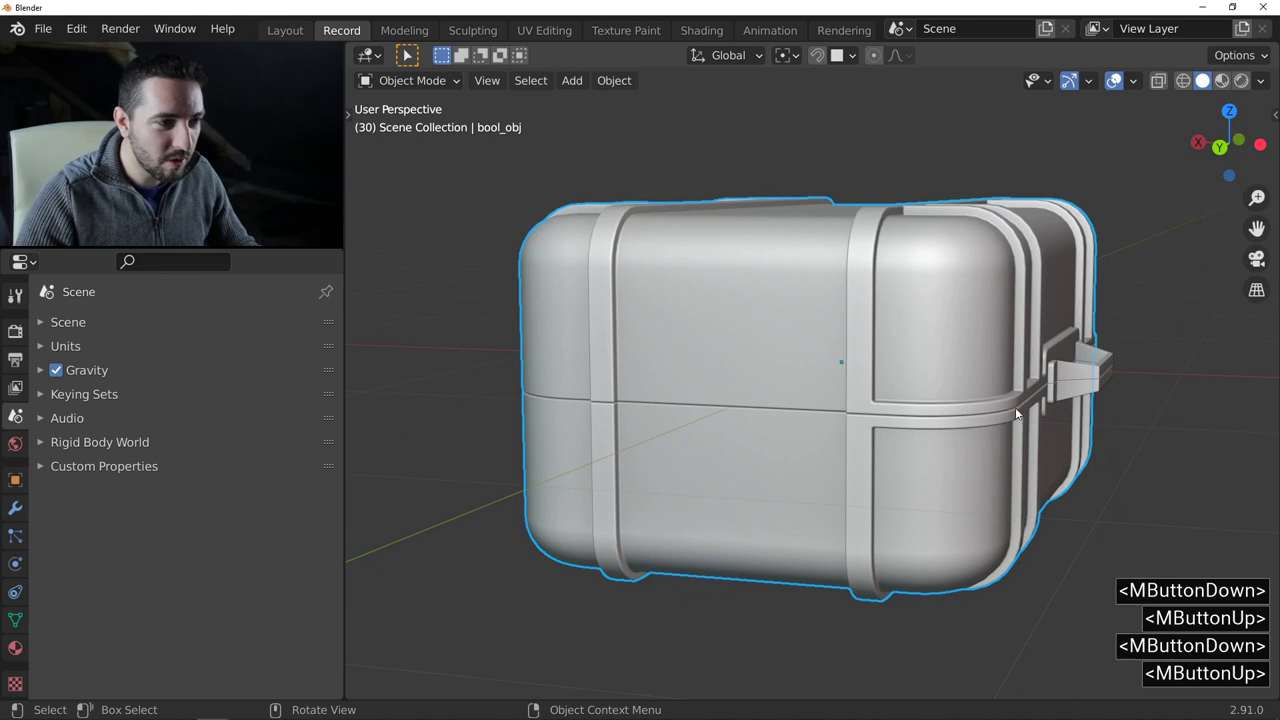
middle_click(955, 416)
middle_click(672, 395)
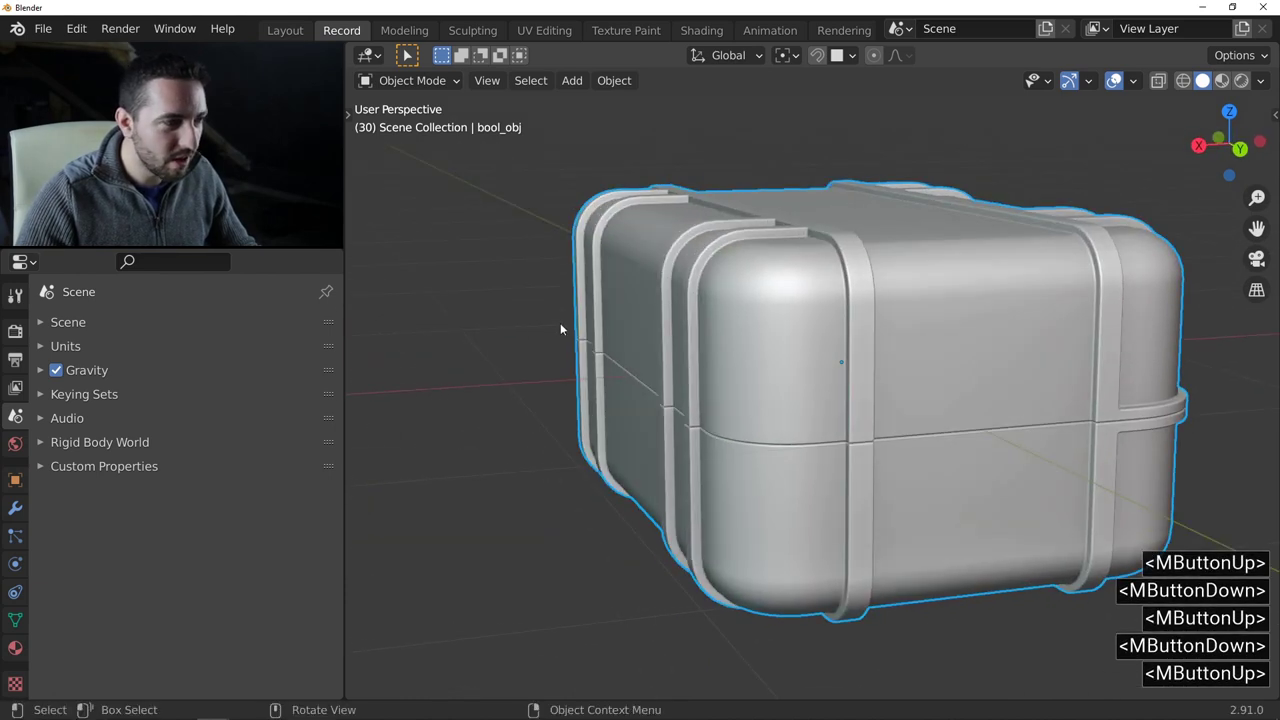
middle_click(829, 411)
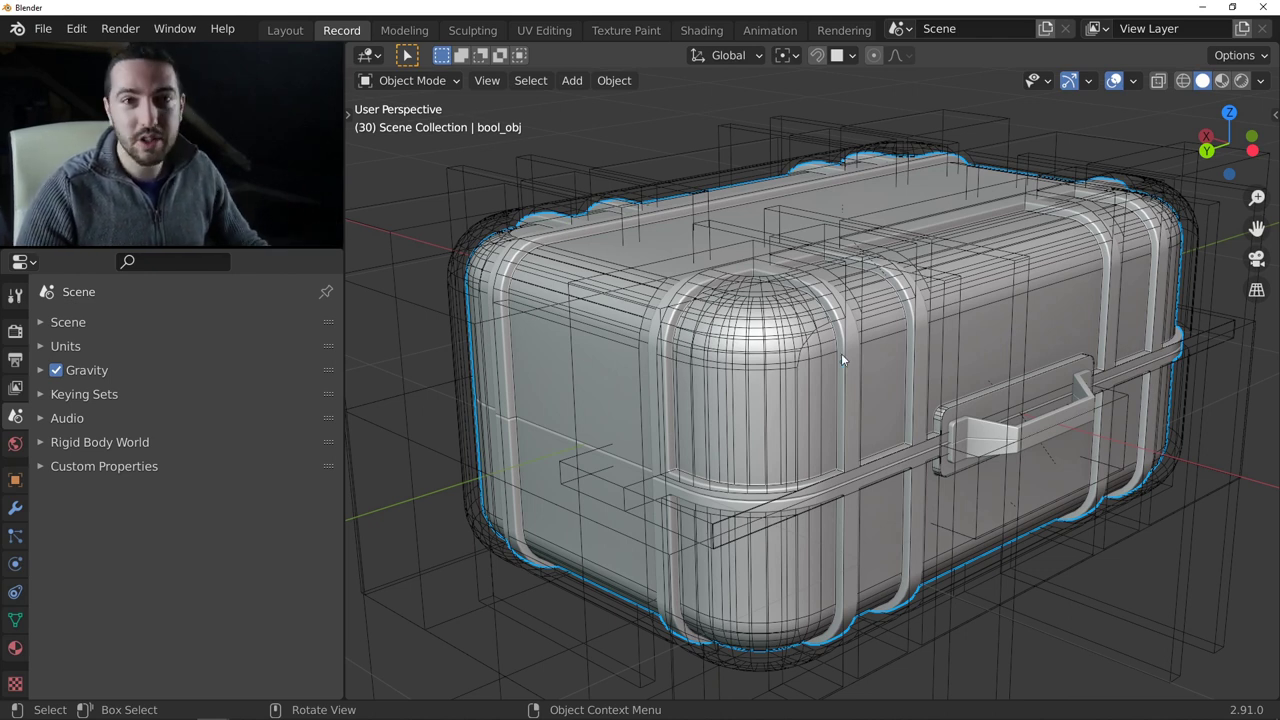
click(620, 488)
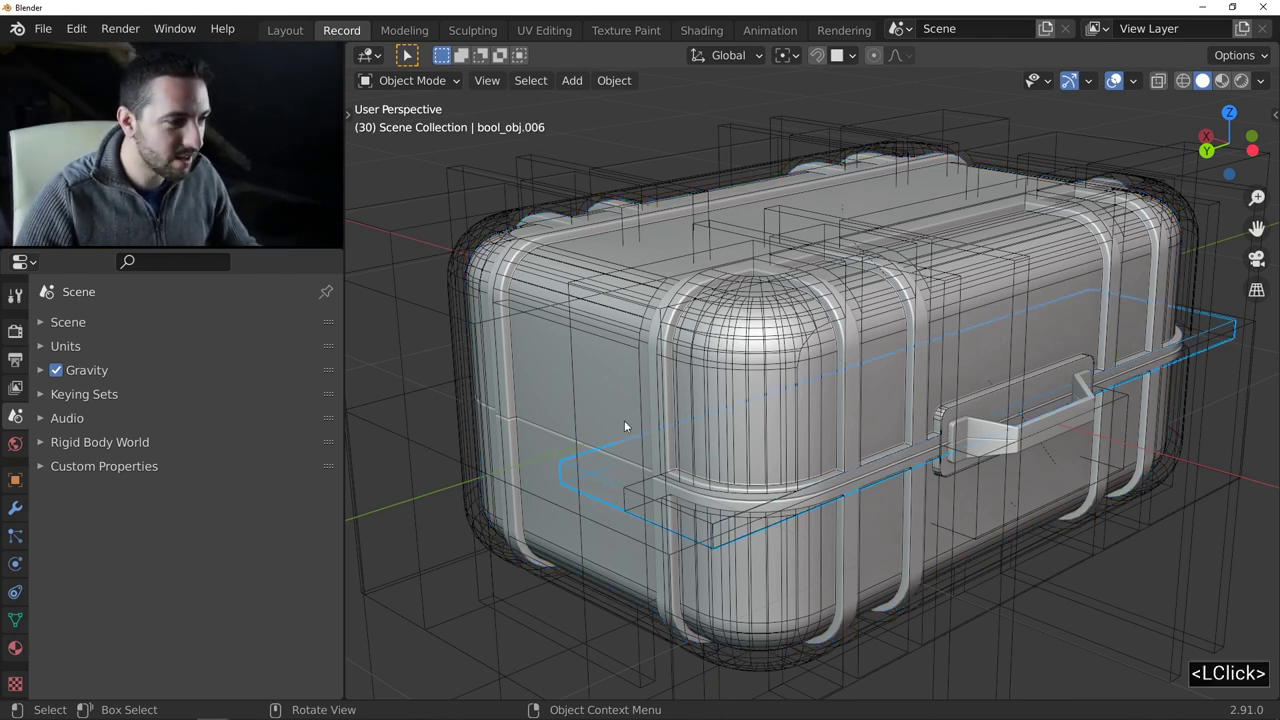
middle_click(650, 406)
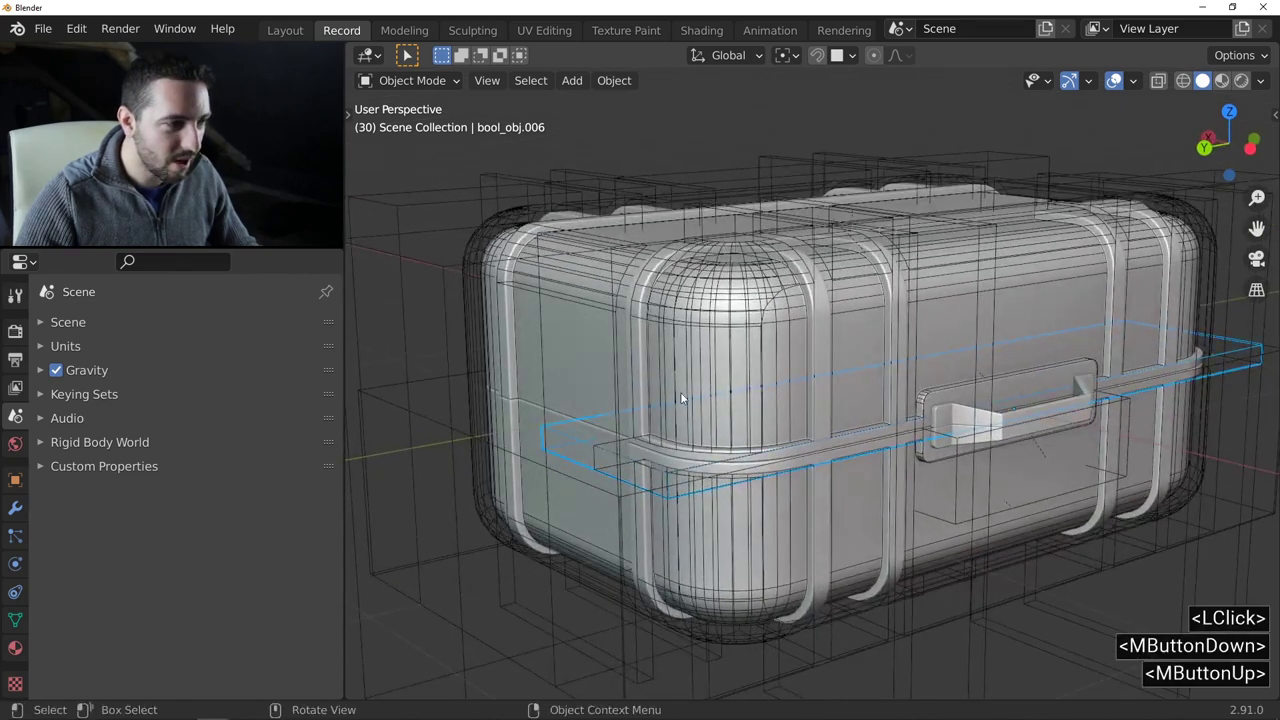
Use Fluent's Mirror to duplicate the handle cutter onto the opposite side of the case.
key(f)
double_click(878, 336)
middle_click(767, 372)
middle_click(801, 389)
click(840, 405)
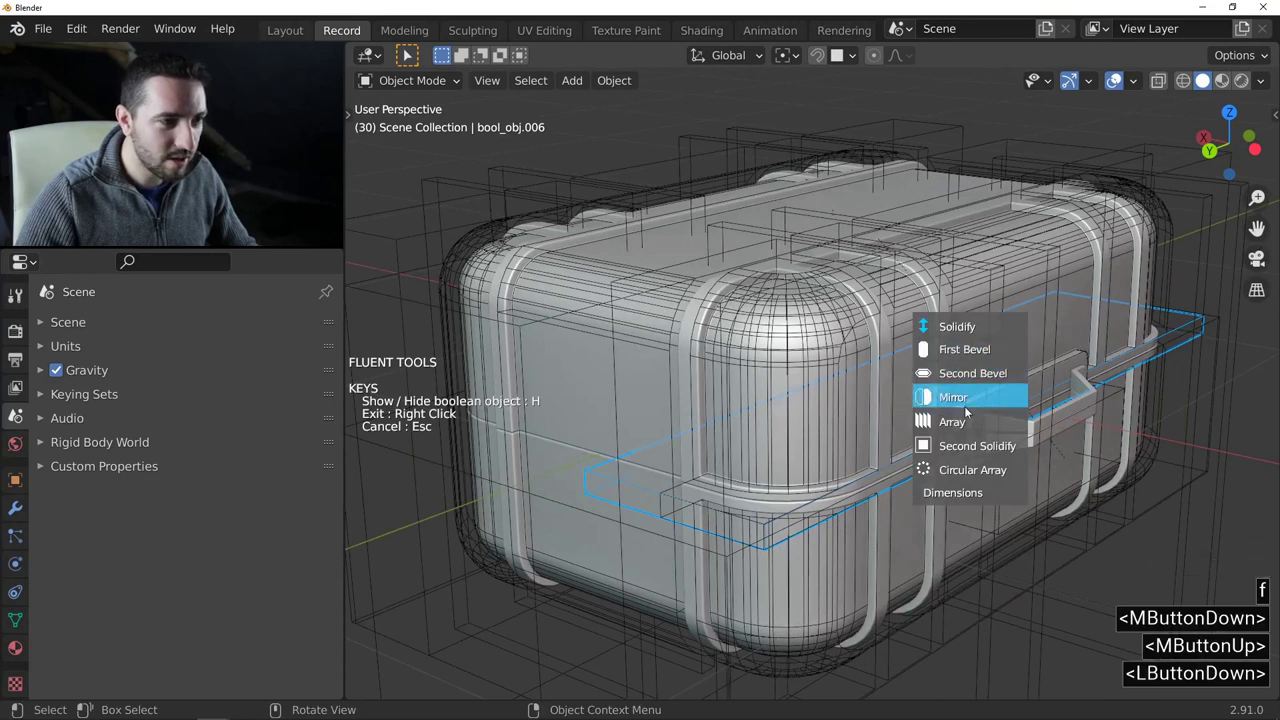
middle_click(826, 380)
middle_click(776, 315)
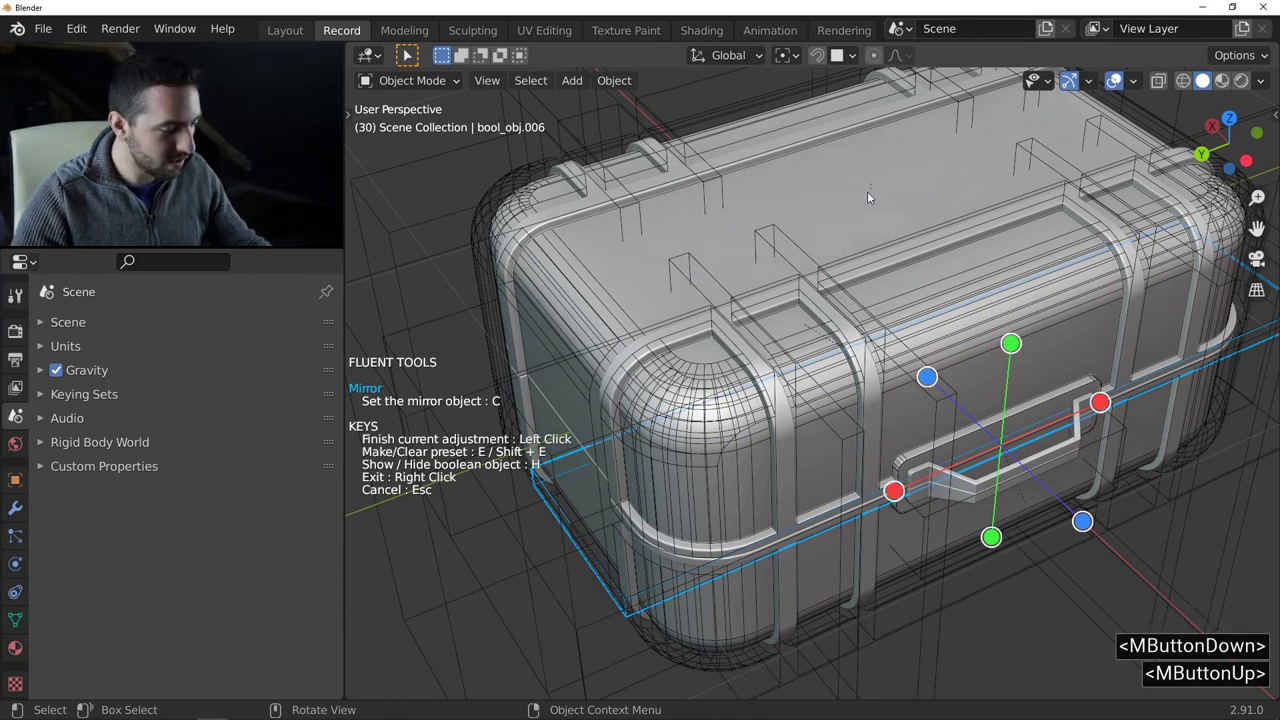
key(c)
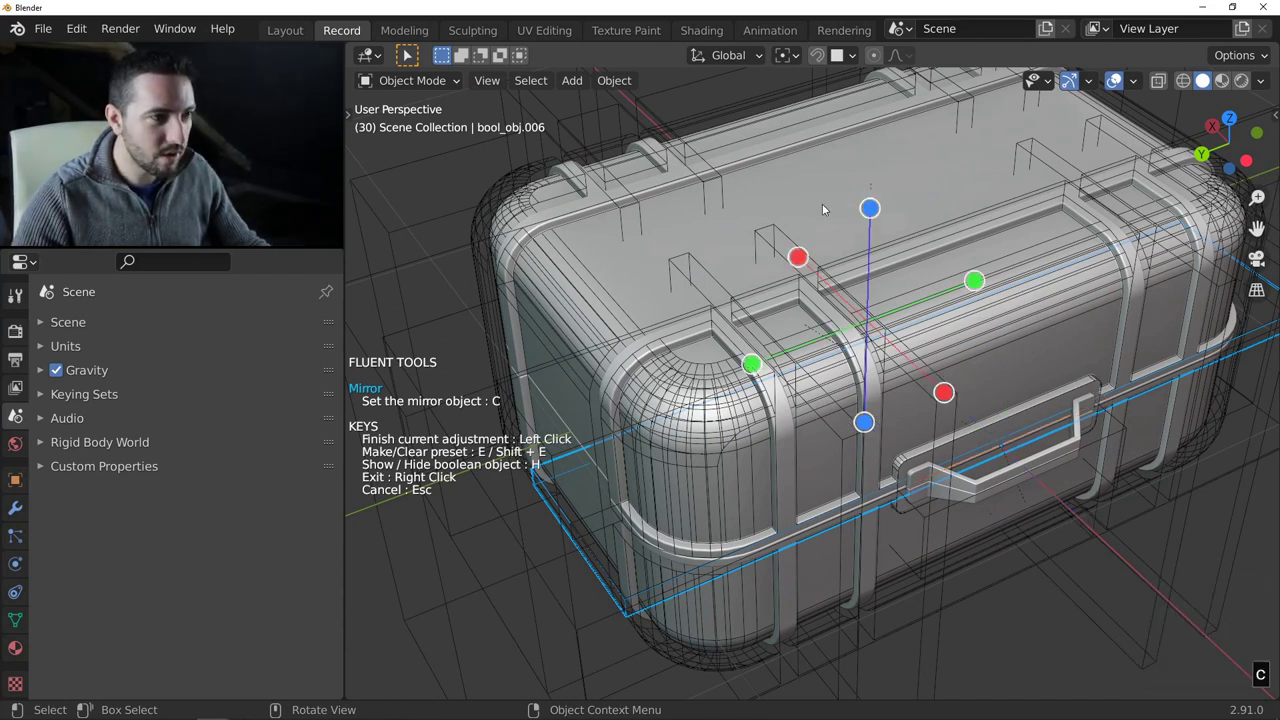
middle_click(805, 213)
click(719, 314)
Finish the mirror adjustment and hide the cutter objects to view the finished case.
middle_click(563, 341)
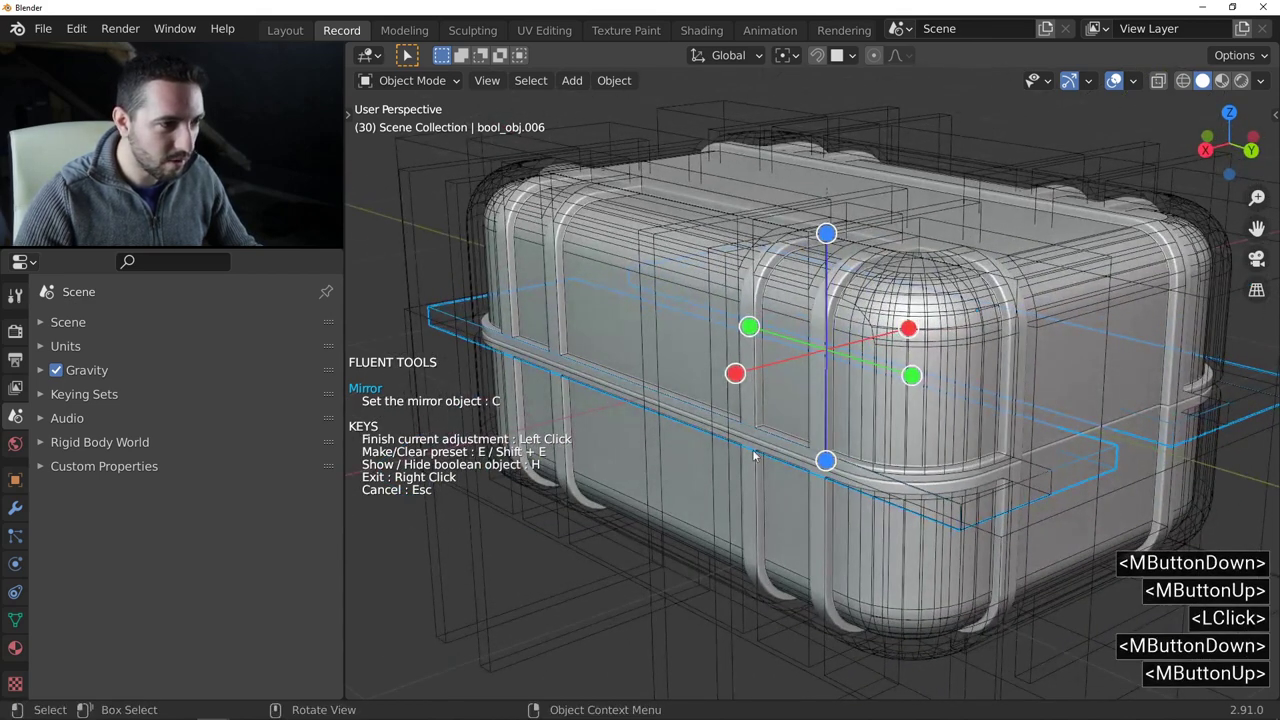
middle_click(942, 440)
right_click(682, 439)
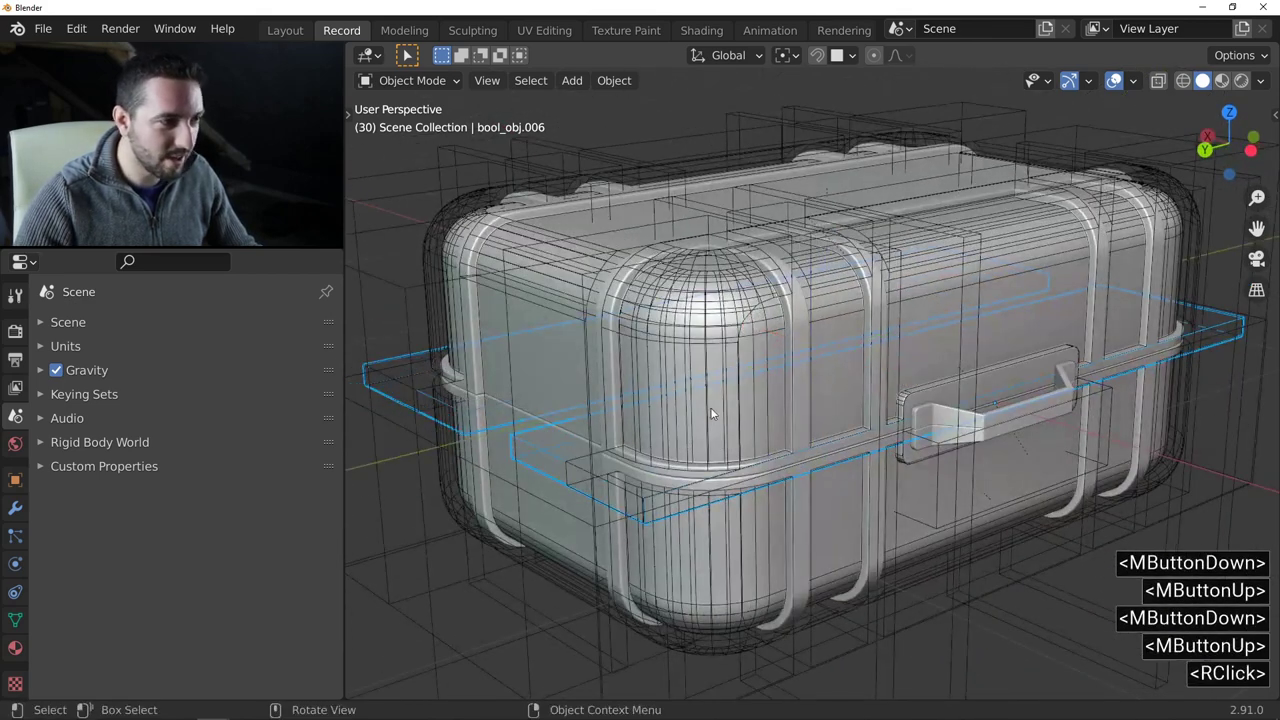
key(<)
middle_click(733, 379)
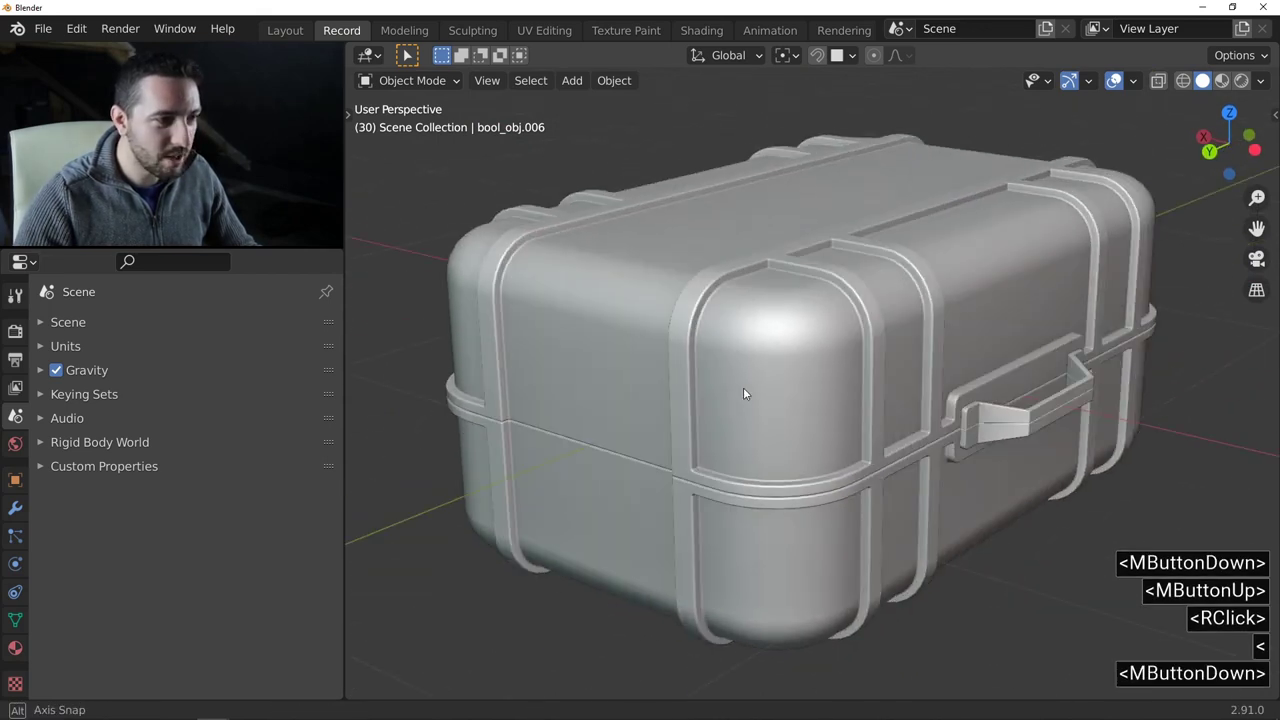